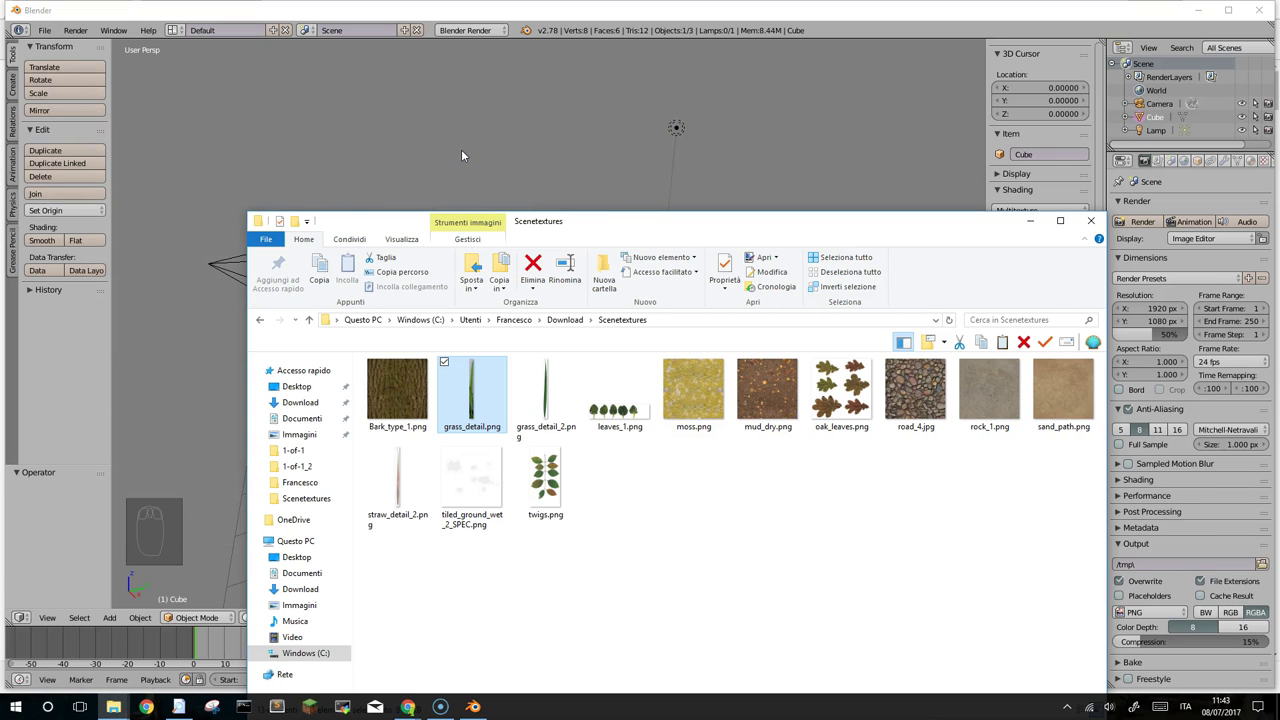
Step: Move the File Explorer textures window aside so Blender's default cube scene is visible
drag(467, 153, 1109, 89)
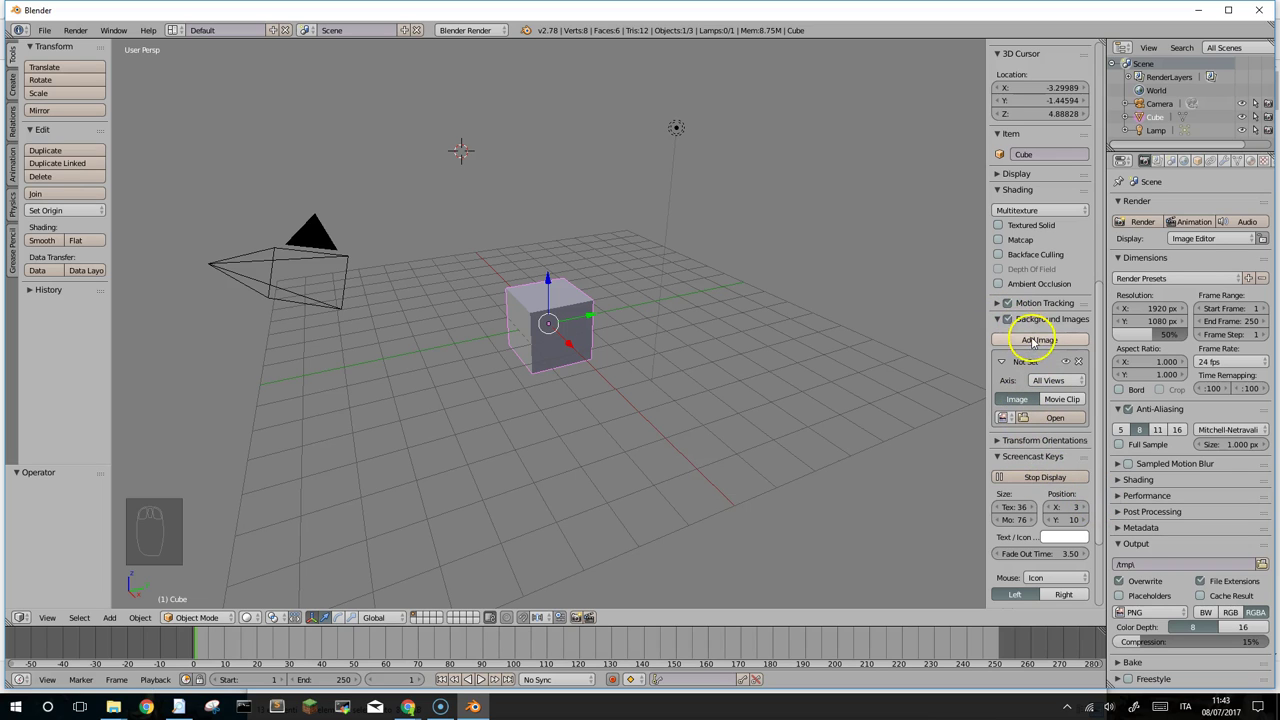
Step: Add a Background Images slot and choose the grass_detail texture as its image
drag(1013, 320, 1021, 404)
drag(1013, 395, 1022, 420)
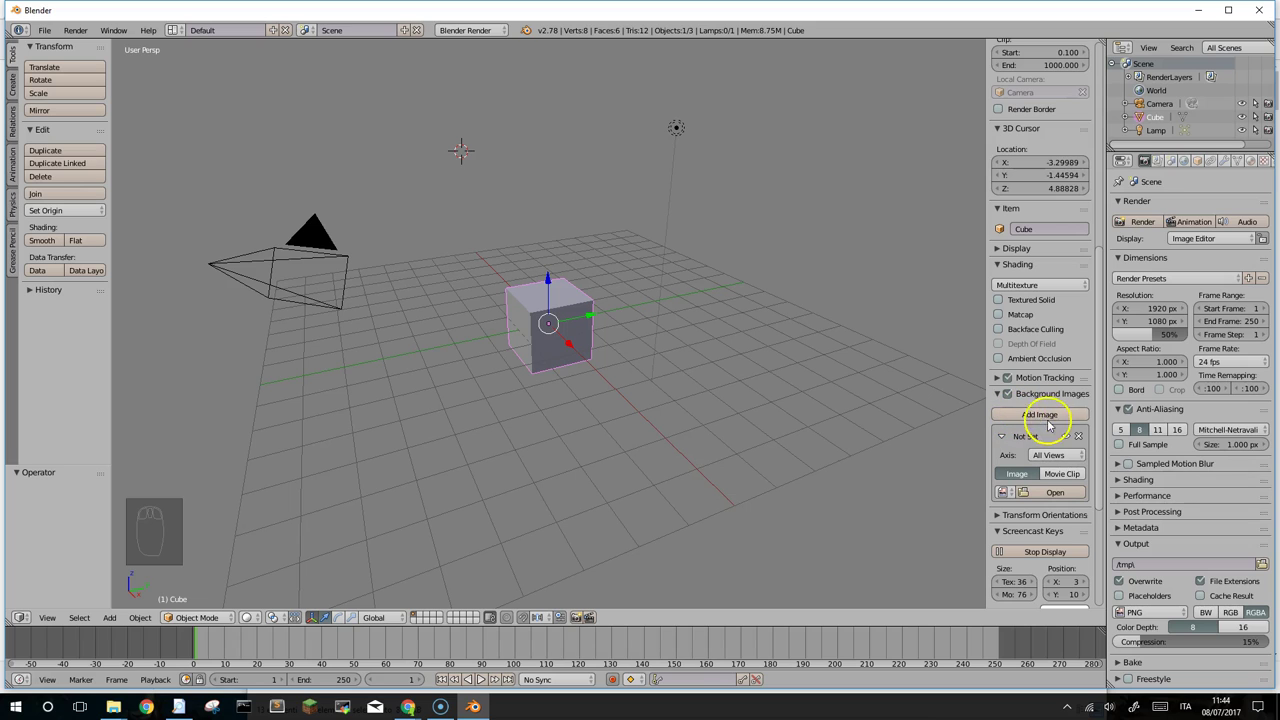
drag(1084, 440, 1020, 498)
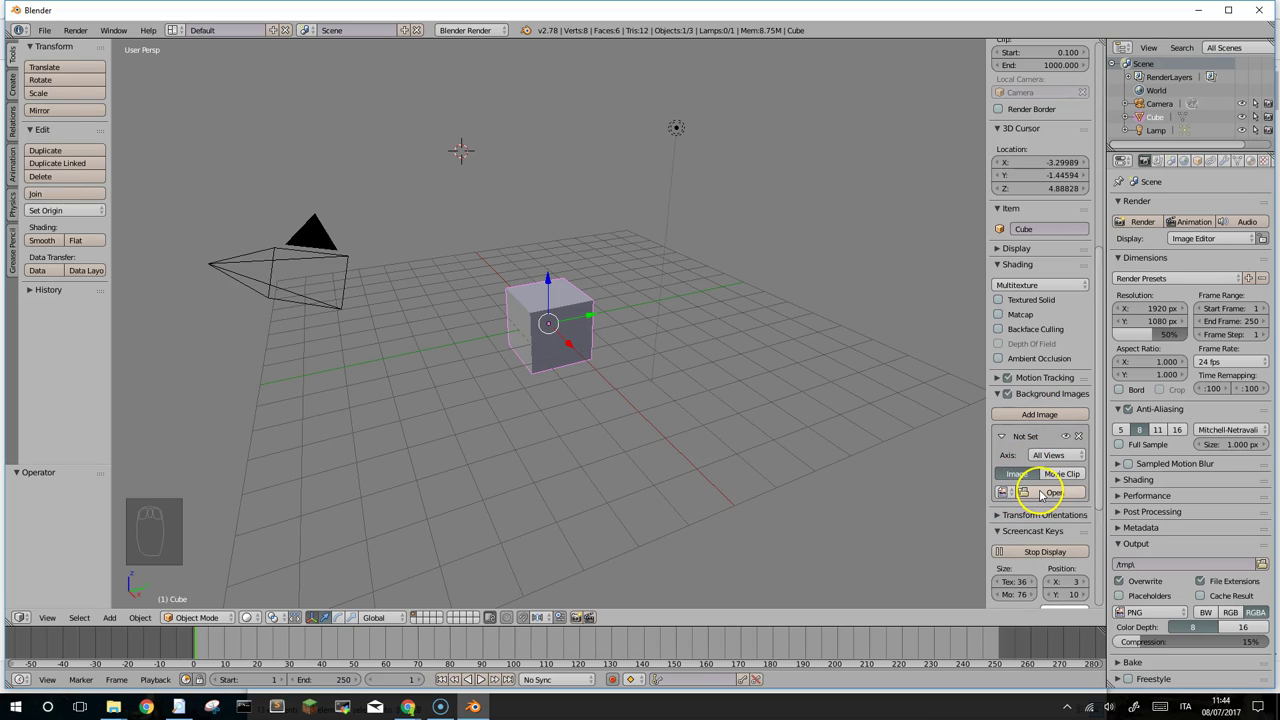
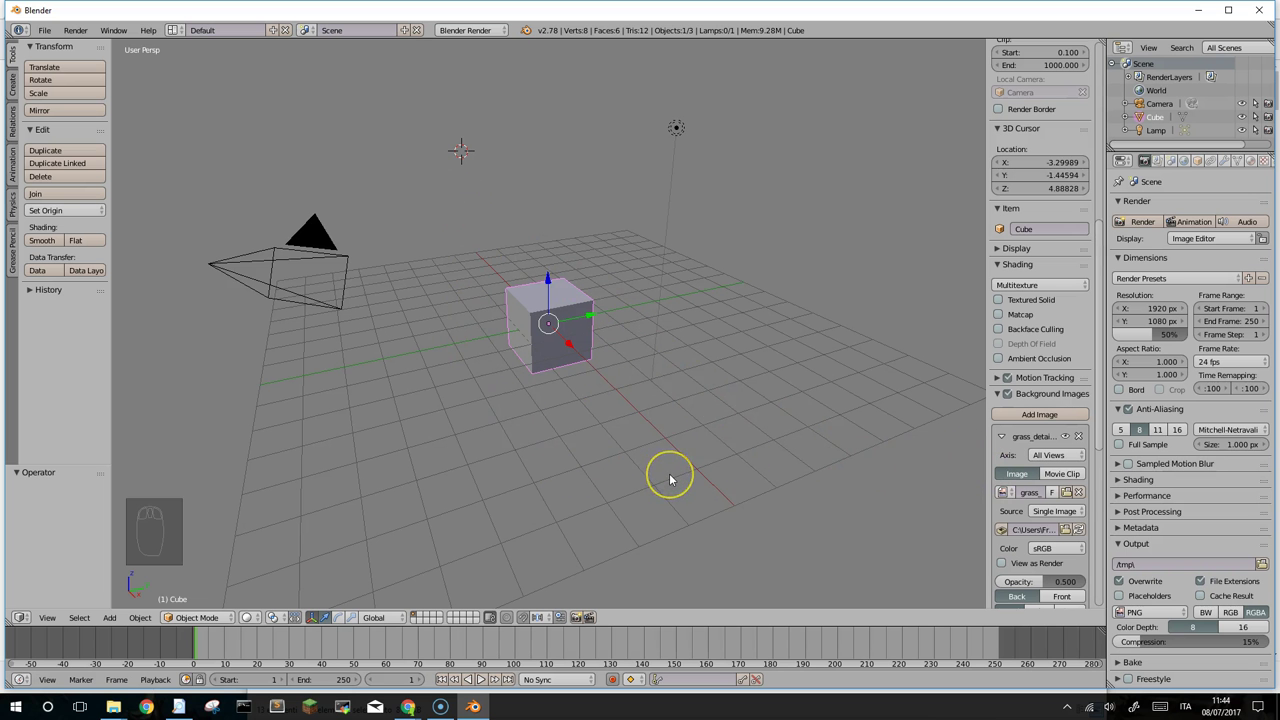
Step: Switch to Front Ortho over the grass image and move the cube down to the blade's base
key(KP_1)
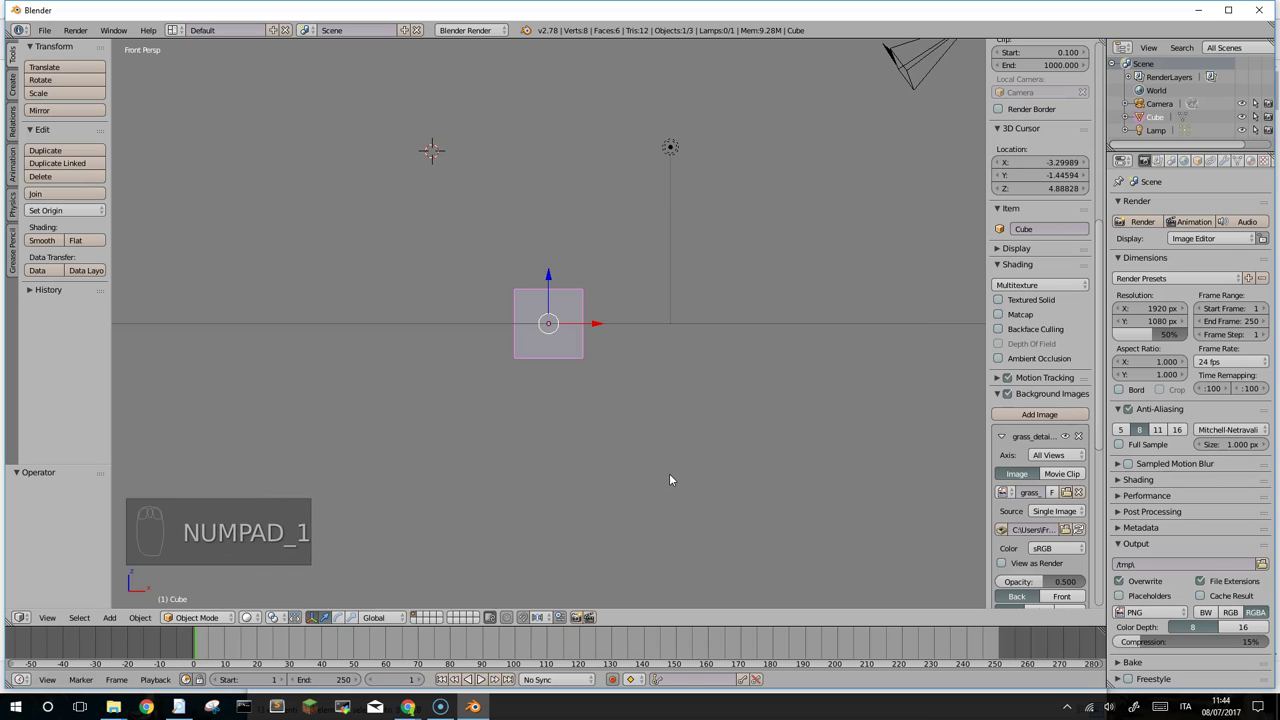
key(KP_5)
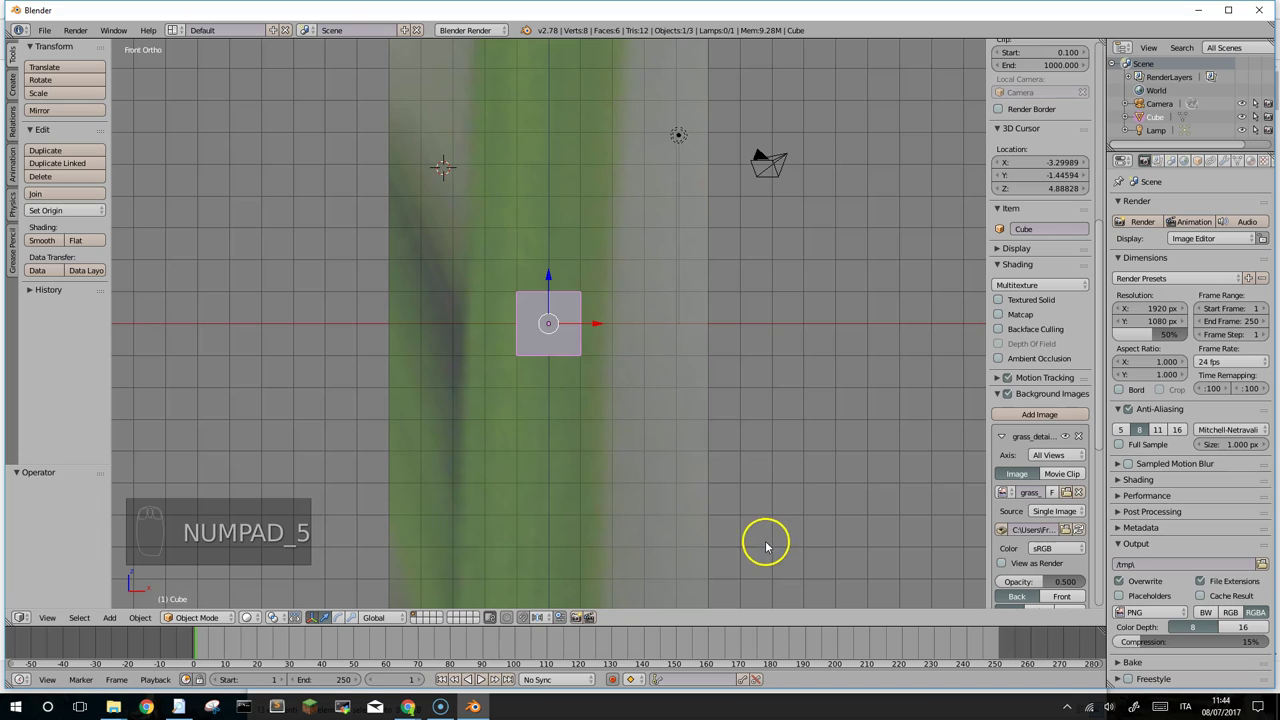
scroll(up, 3)
drag(510, 362, 575, 34)
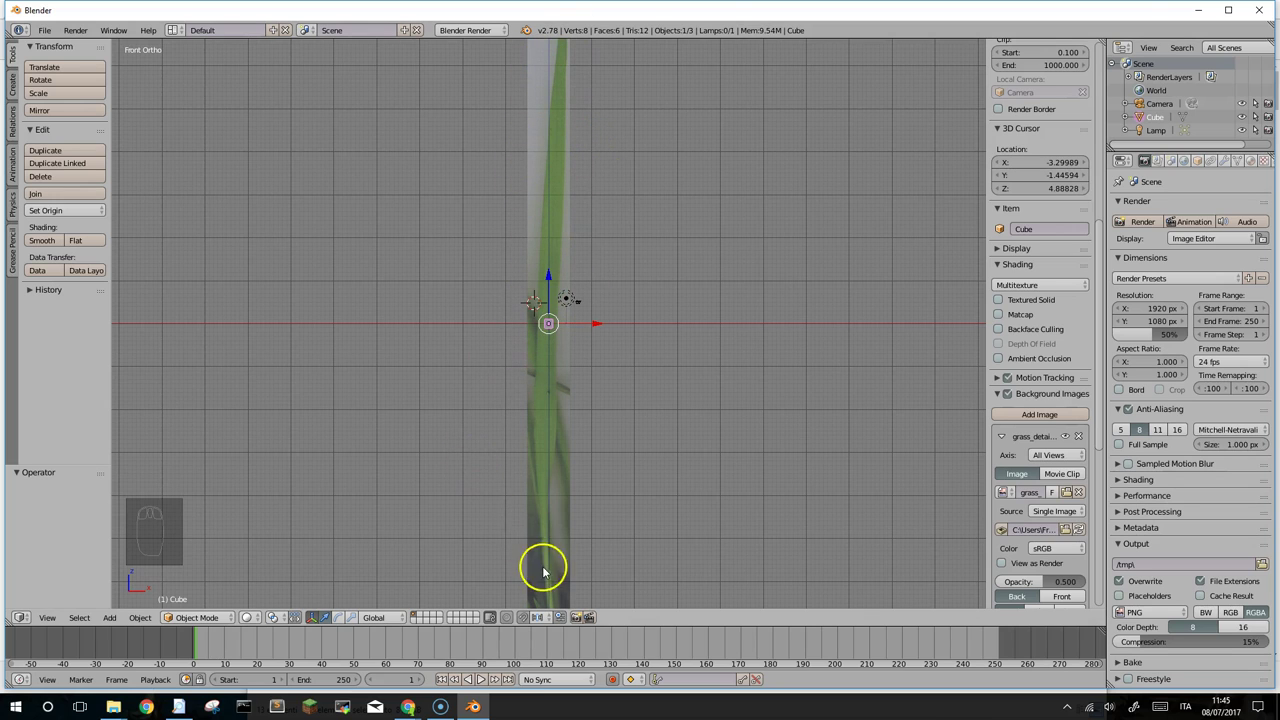
drag(554, 277, 542, 509)
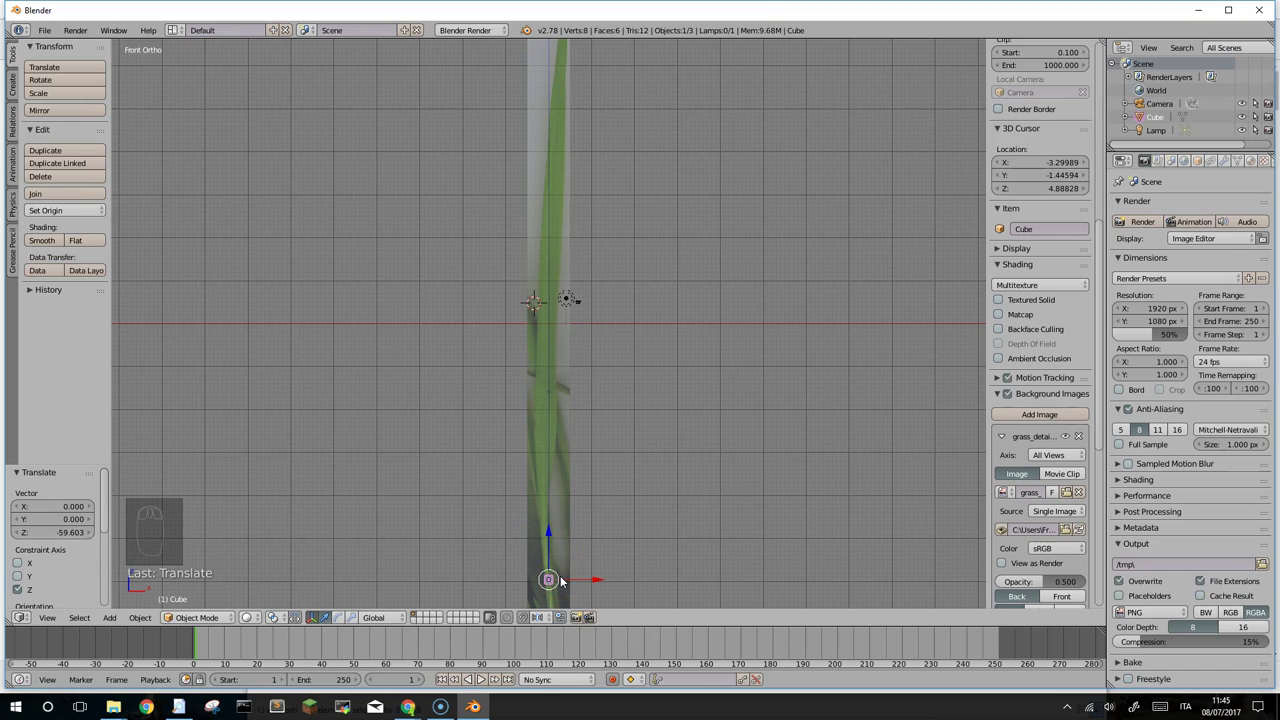
Step: Delete the cube, add a plane and switch to Top Ortho view
key(Delete)
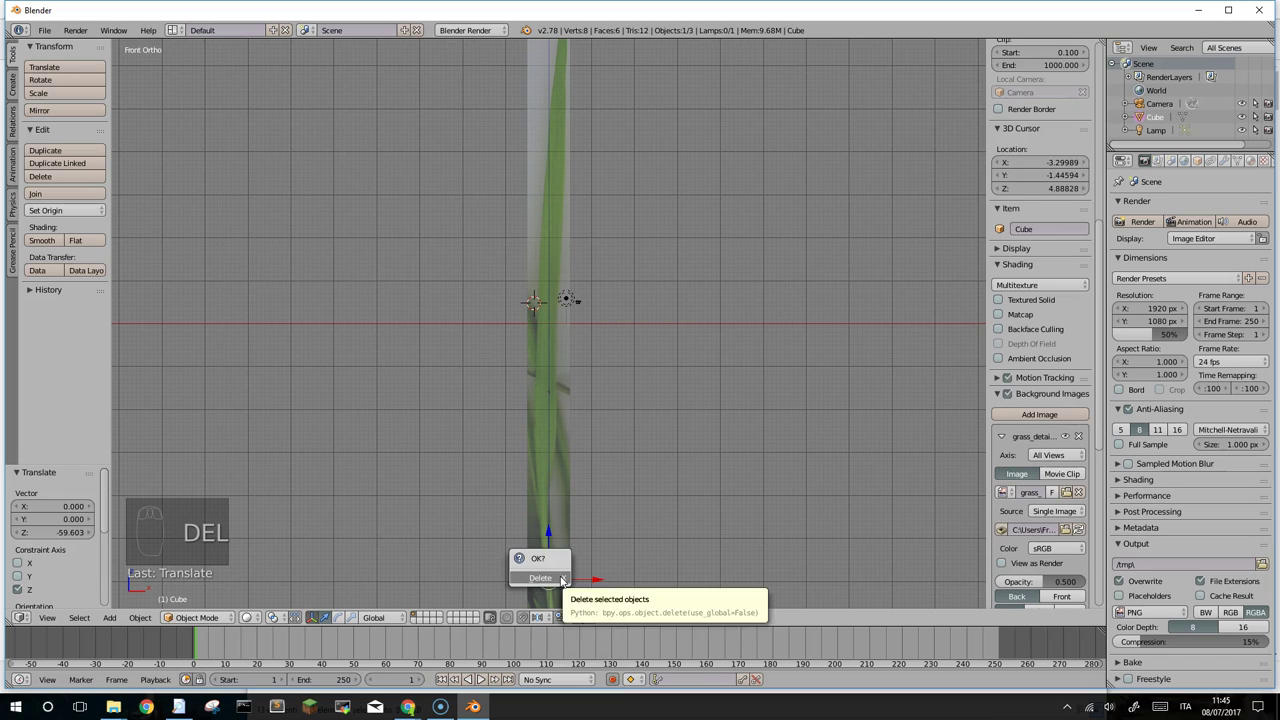
key(shift+a)
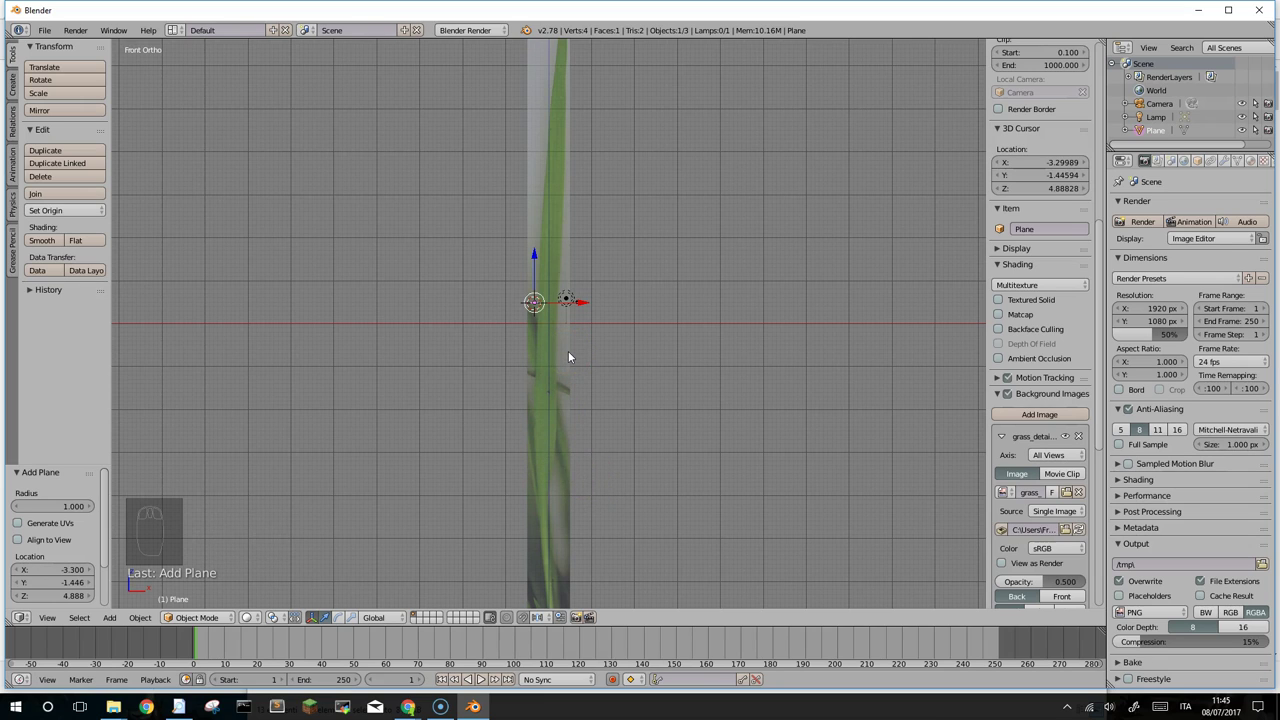
key(KP_7)
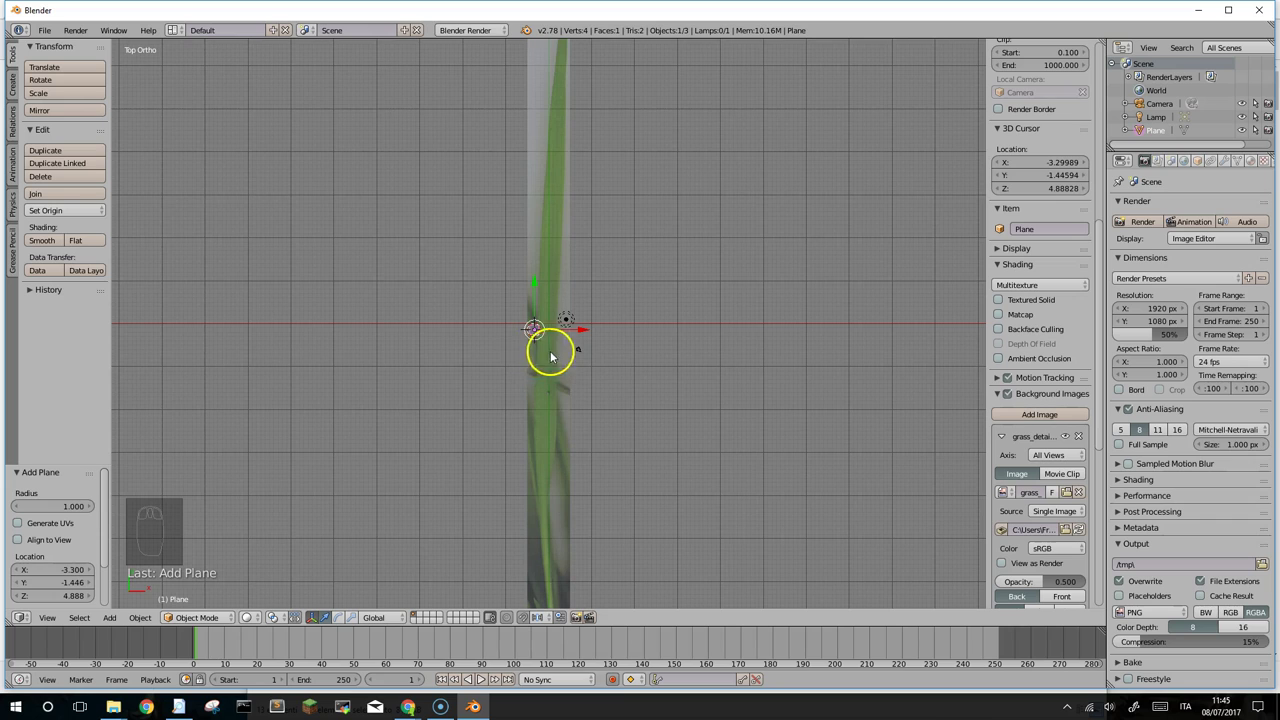
Step: Move the plane onto the base of the grass blade in the image
drag(563, 374, 541, 283)
drag(541, 283, 547, 474)
drag(590, 535, 602, 535)
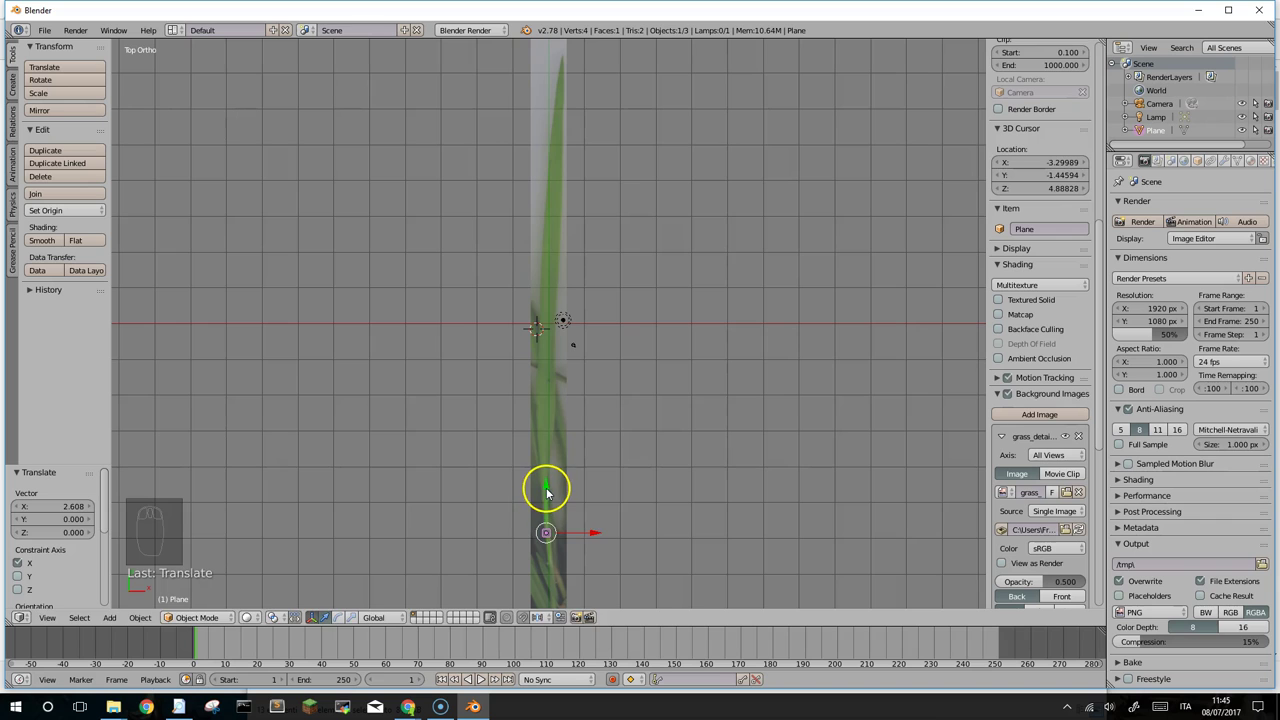
drag(552, 489, 564, 478)
drag(564, 478, 568, 478)
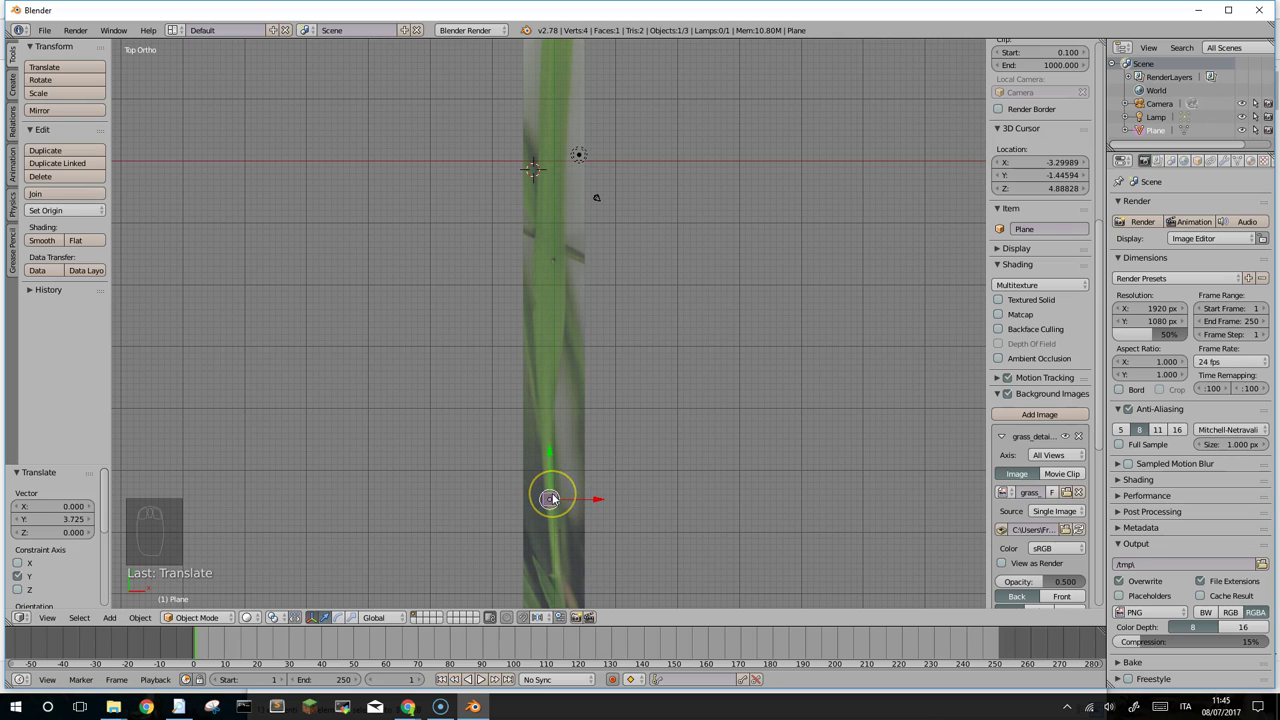
Step: In Edit Mode, box-select the top edge and stretch it up along the blade
key(Tab)
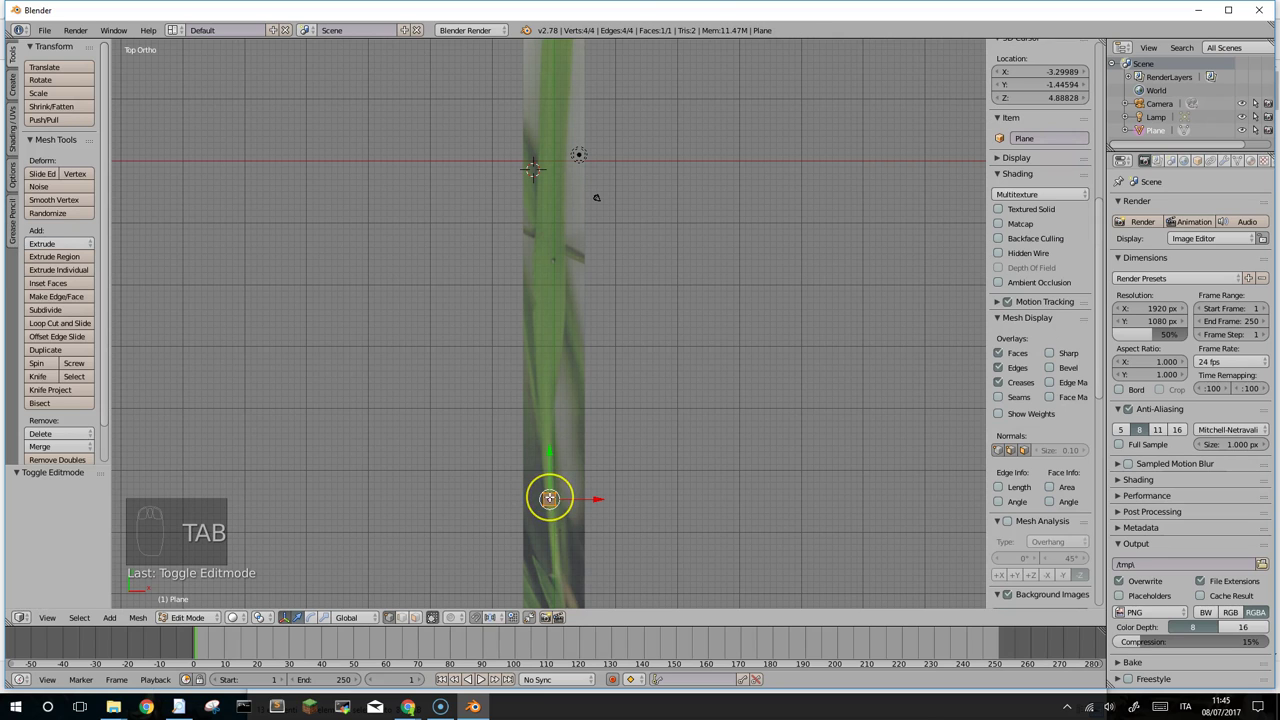
key(a)
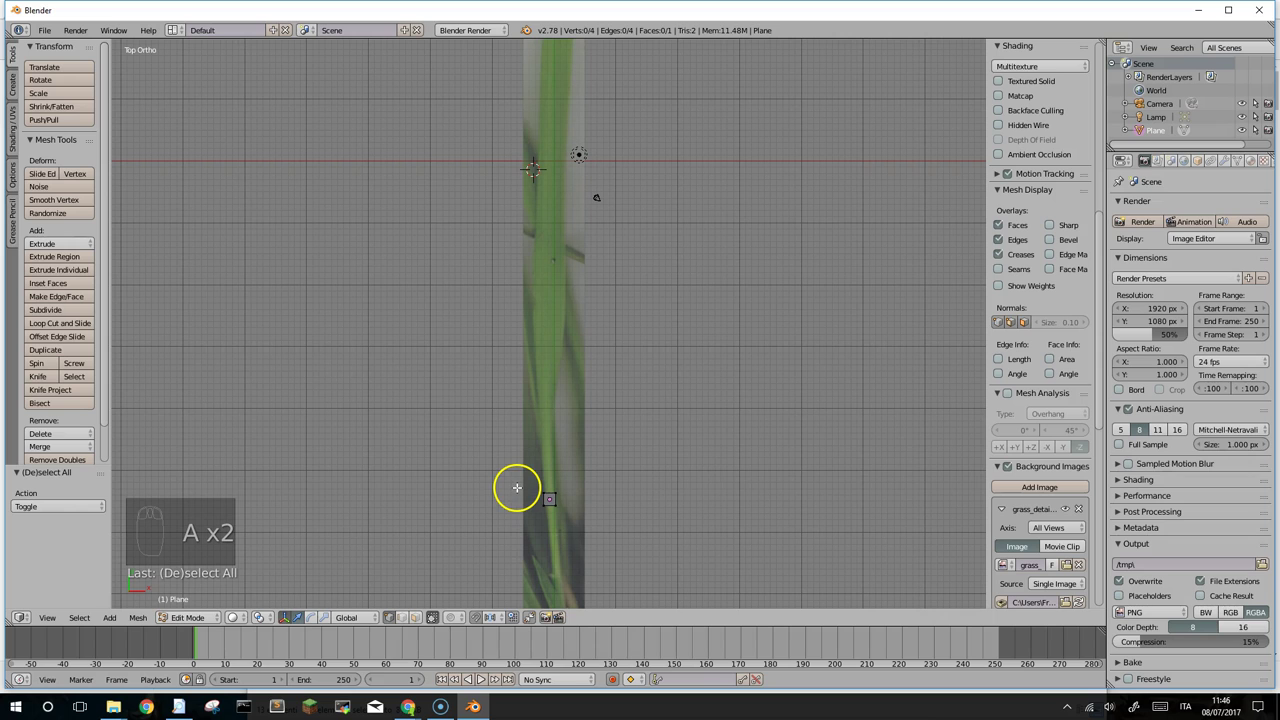
key(b)
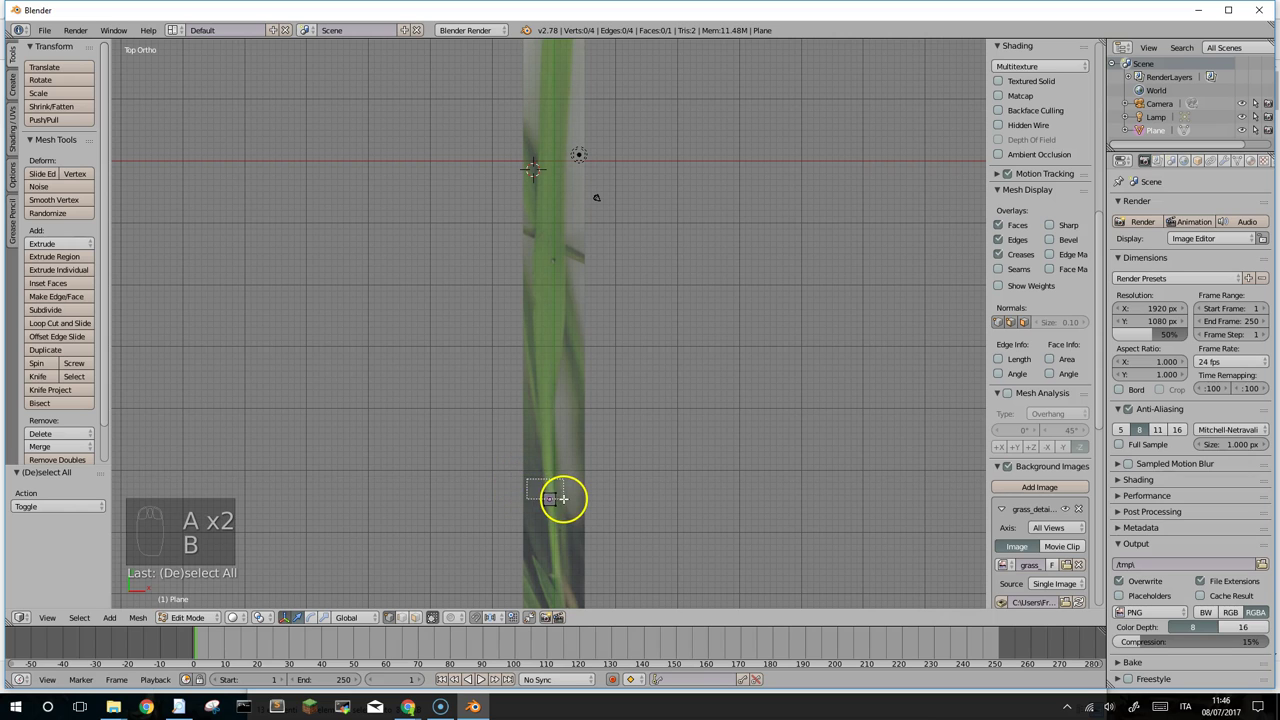
drag(547, 443, 578, 170)
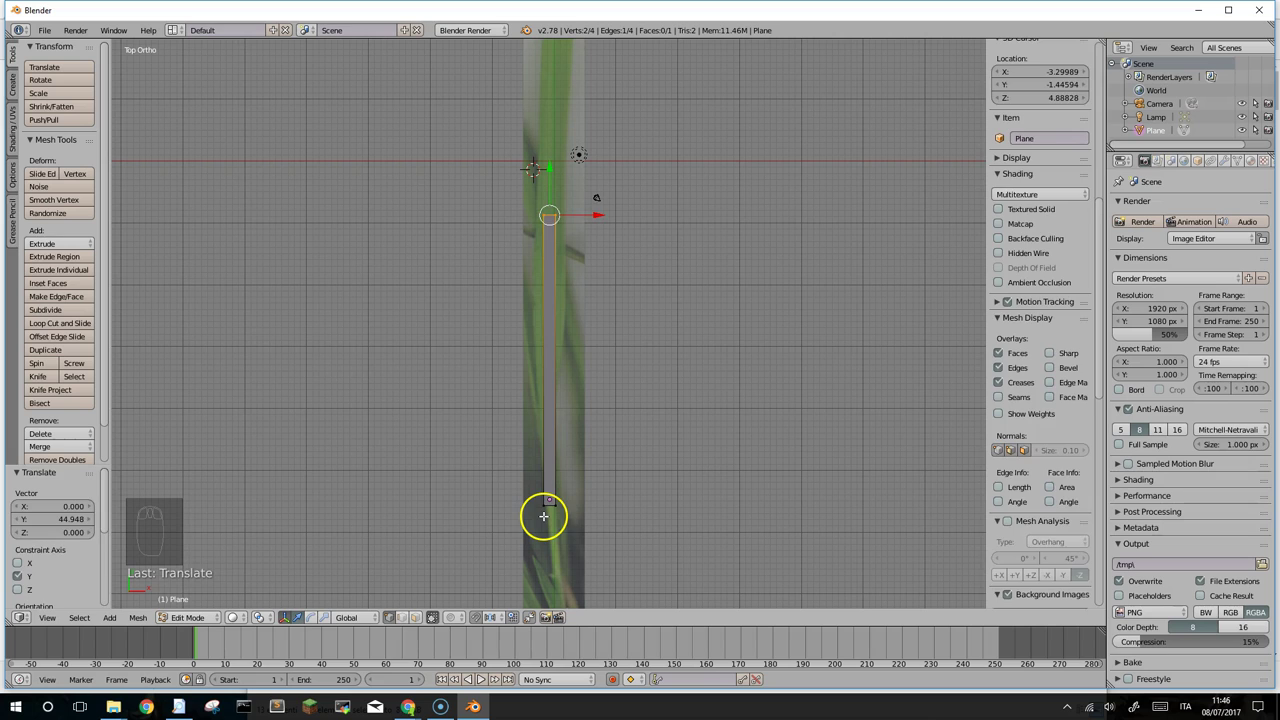
Step: Scale the base vertices to a narrow point and widen the top edge to match the image
key(a)
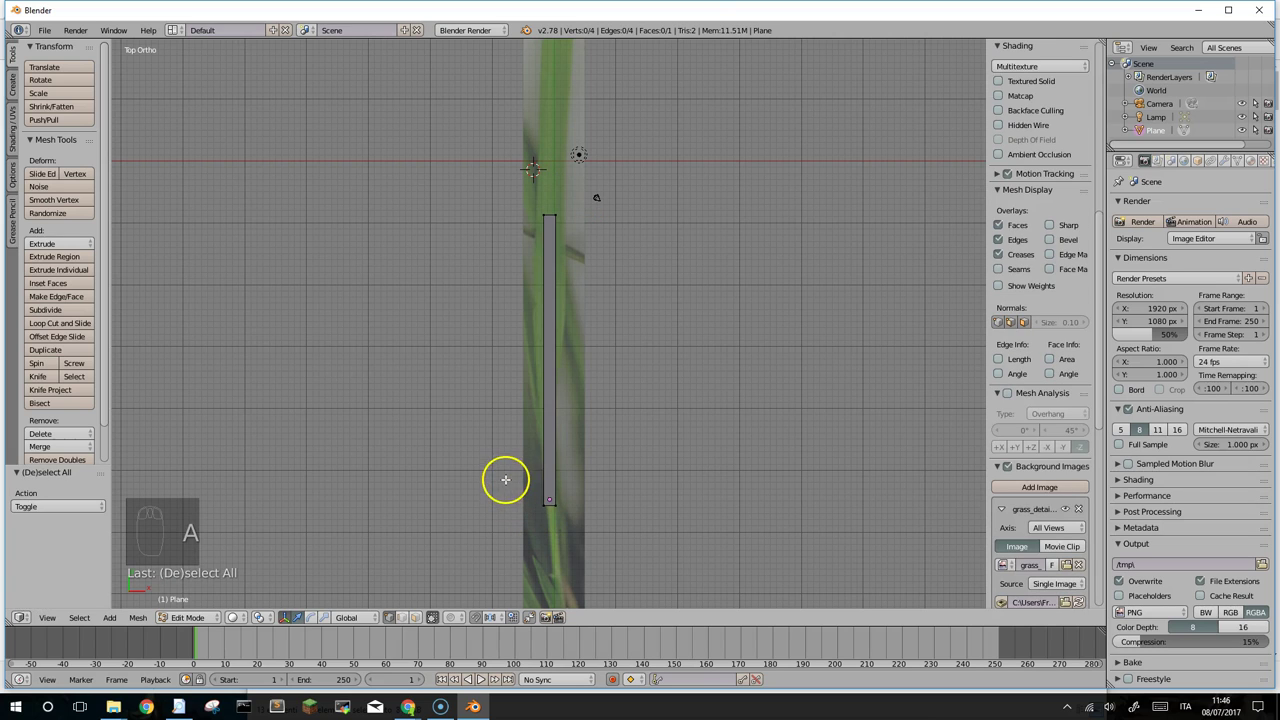
key(b)
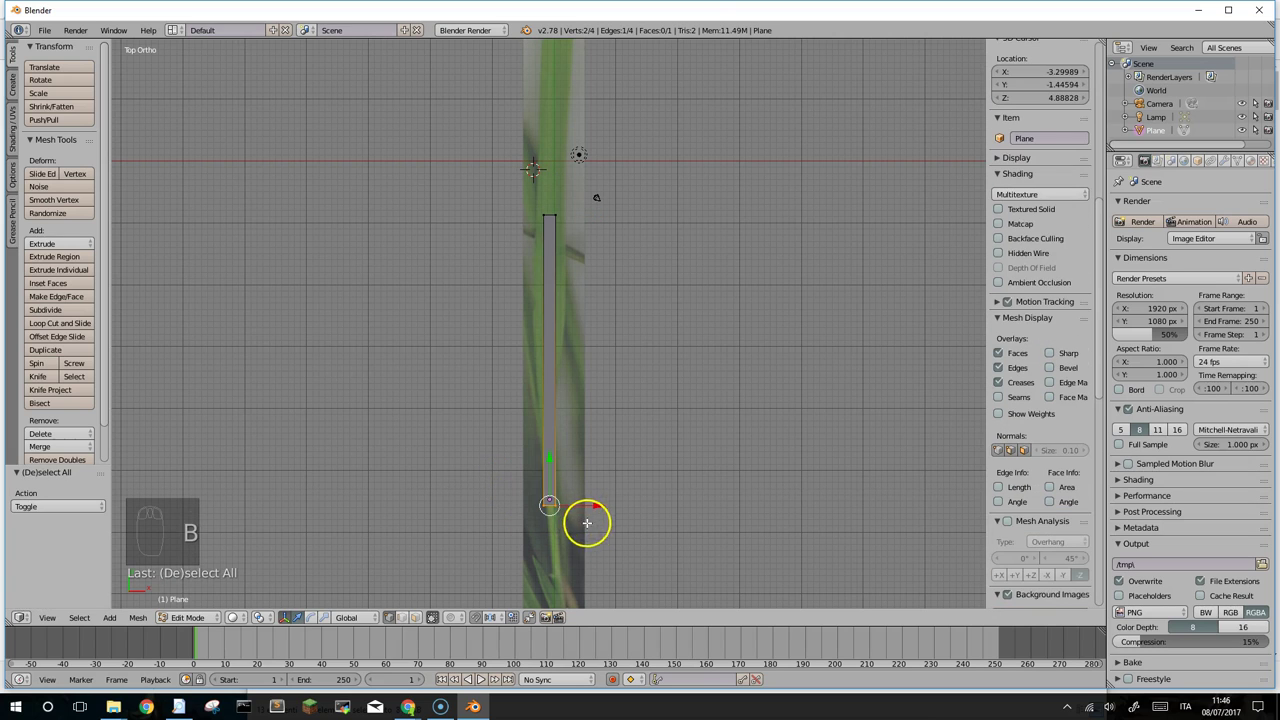
key(s)
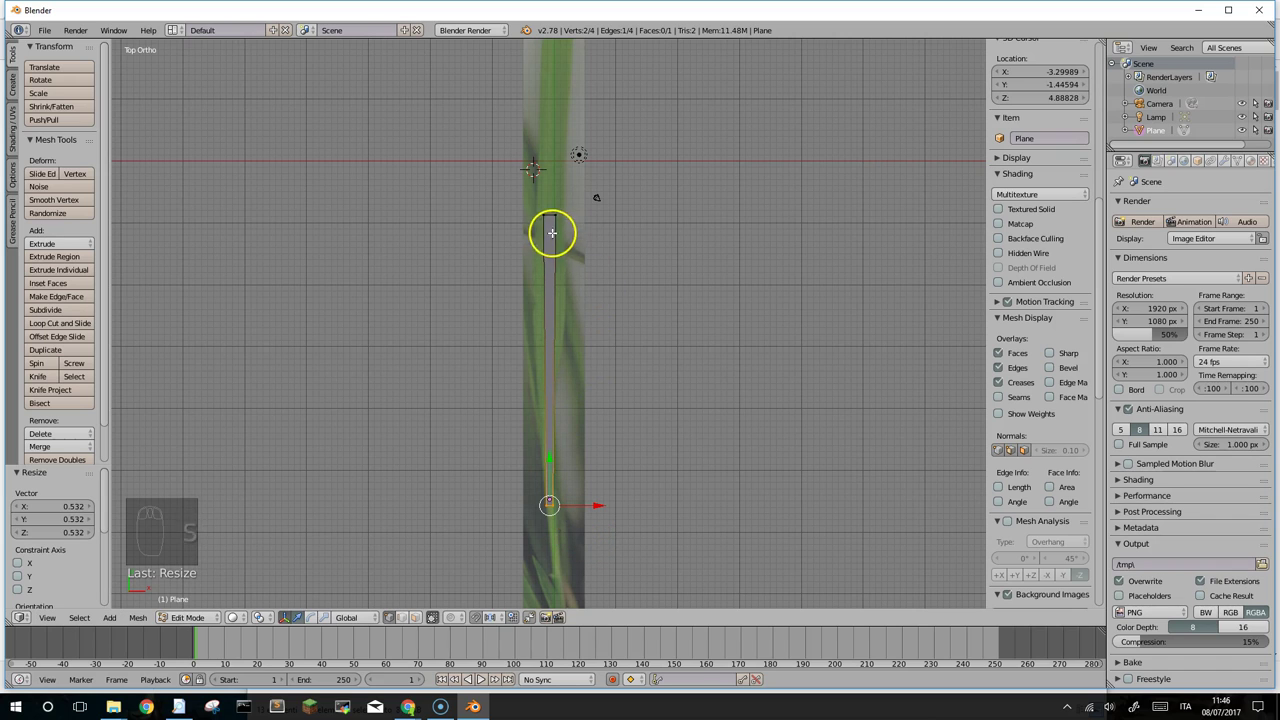
drag(552, 255, 566, 297)
key(a)
key(b)
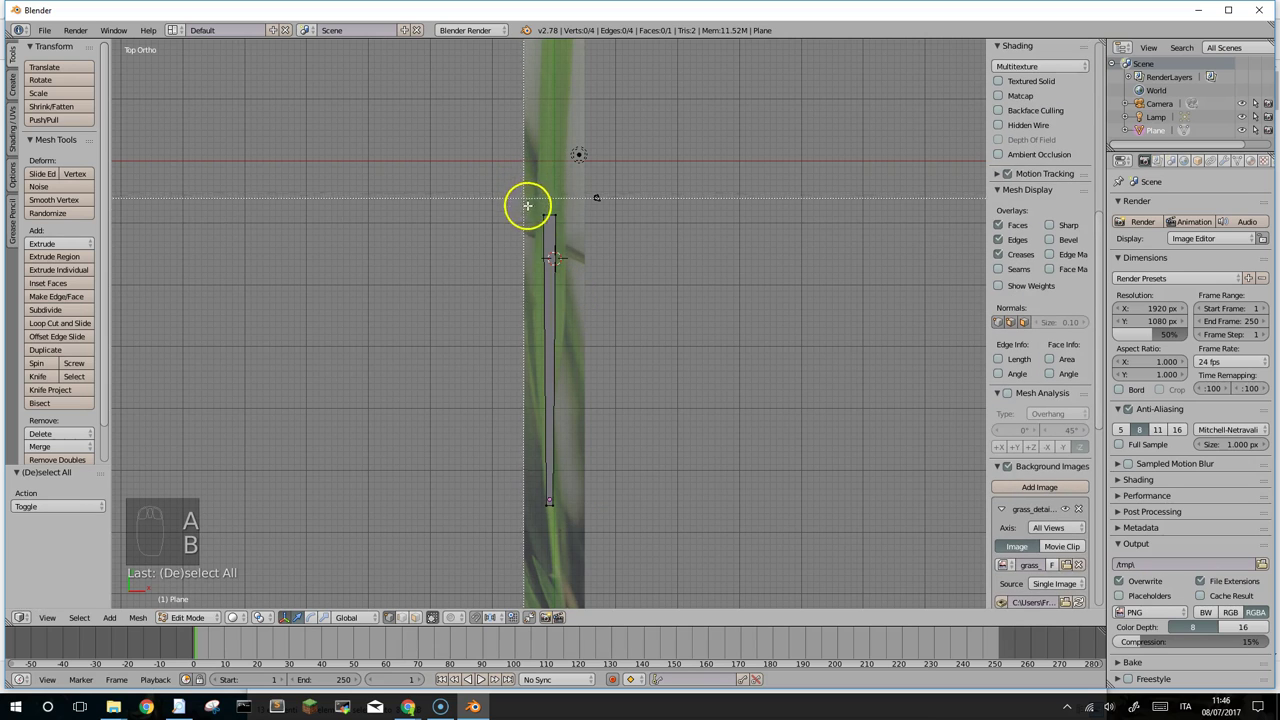
key(s)
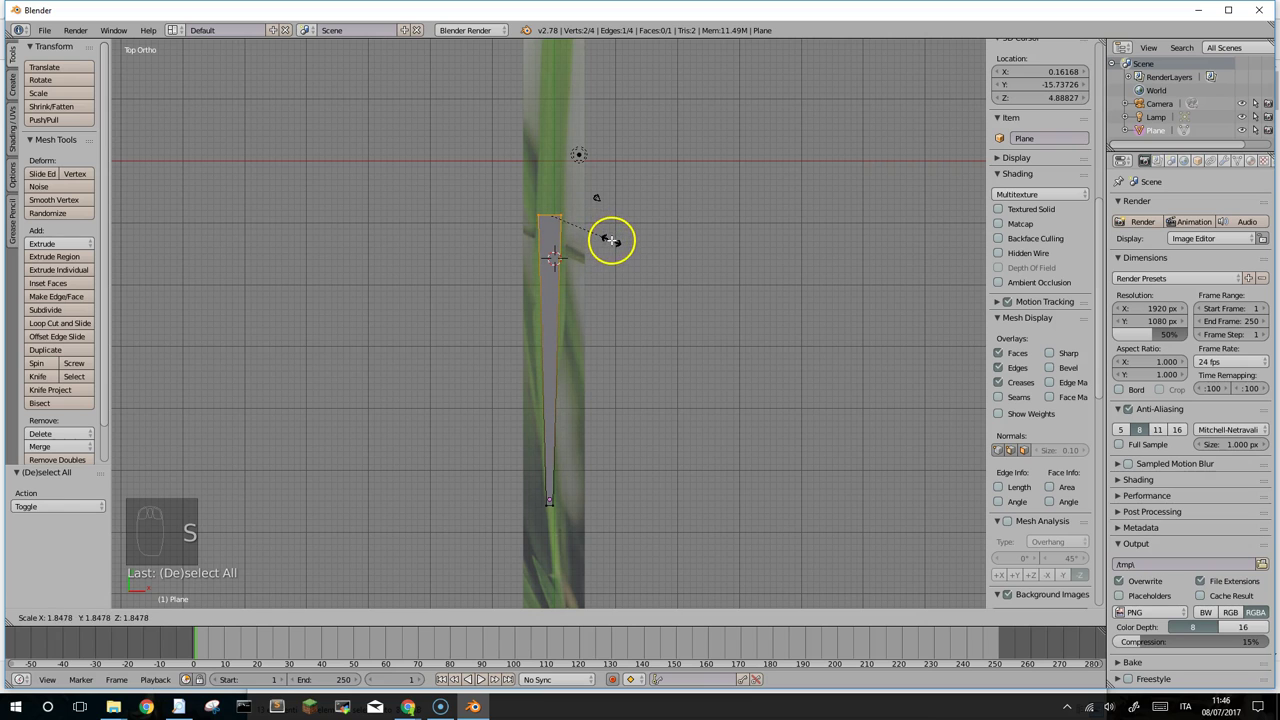
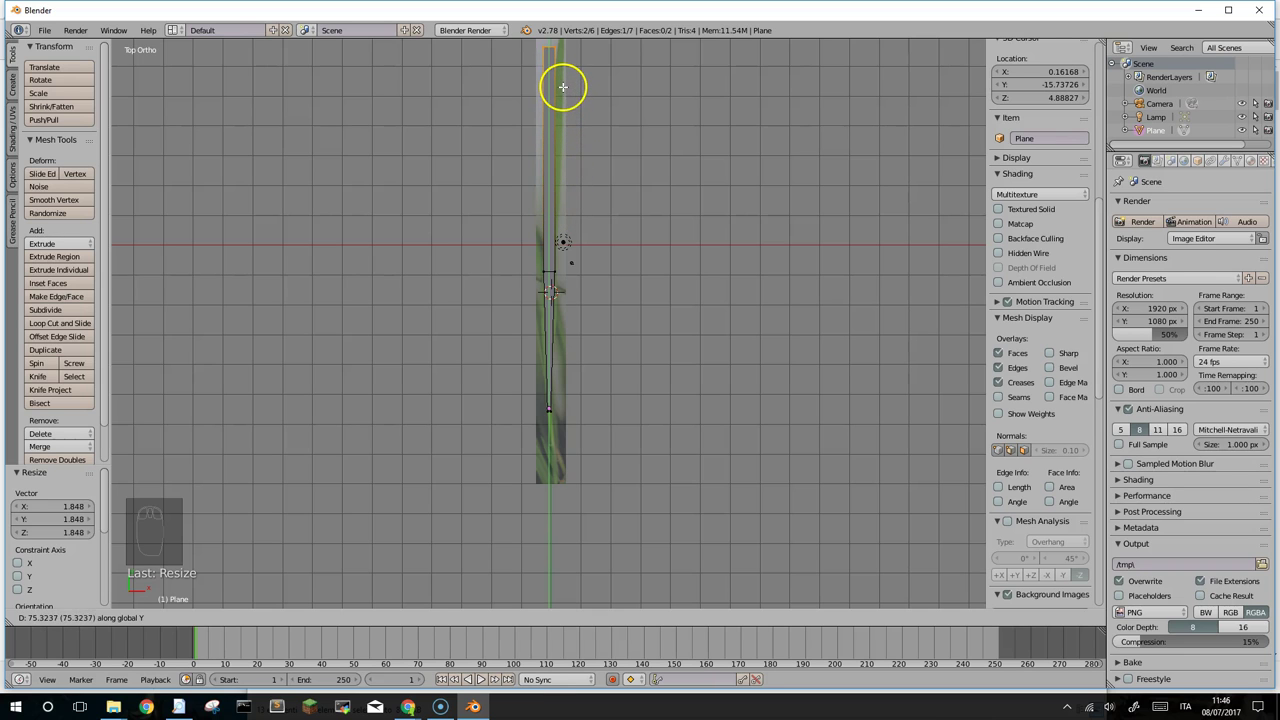
Step: Add a cross edge up the blade and move the new top edge along the blade's curve
drag(579, 113, 555, 83)
drag(555, 83, 555, 183)
key(s)
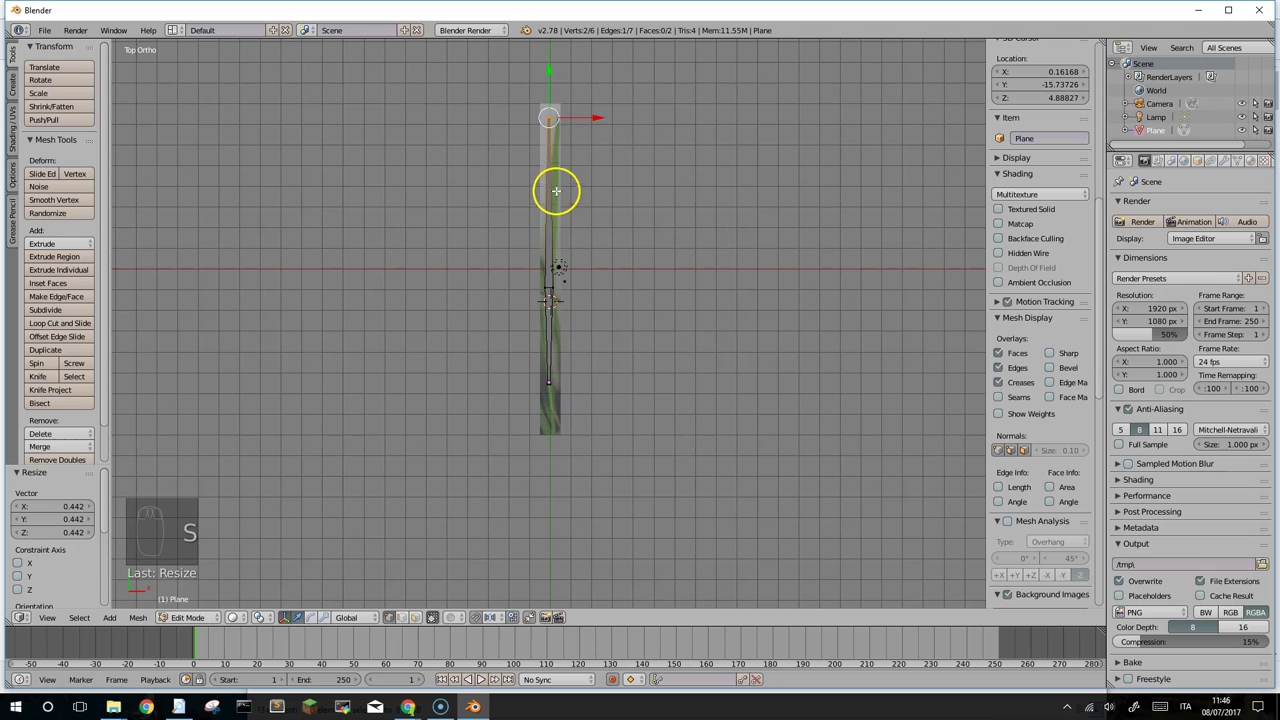
drag(606, 120, 614, 124)
drag(593, 232, 641, 558)
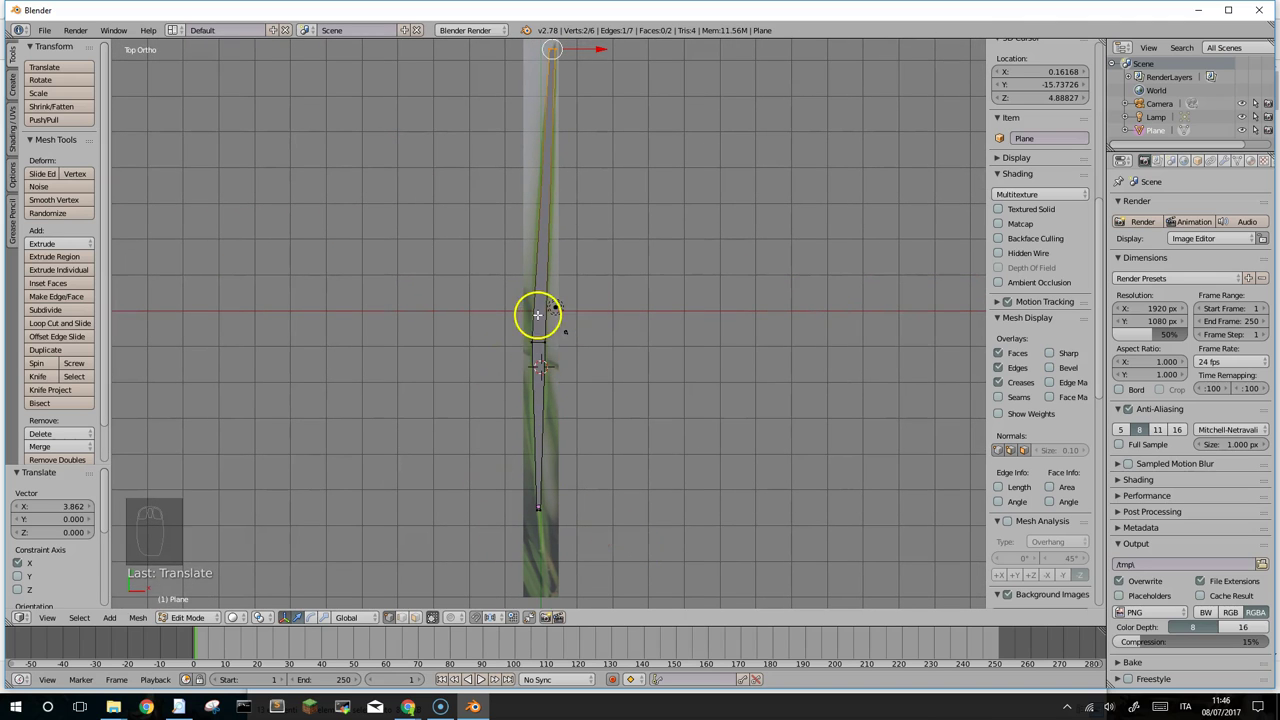
key(z)
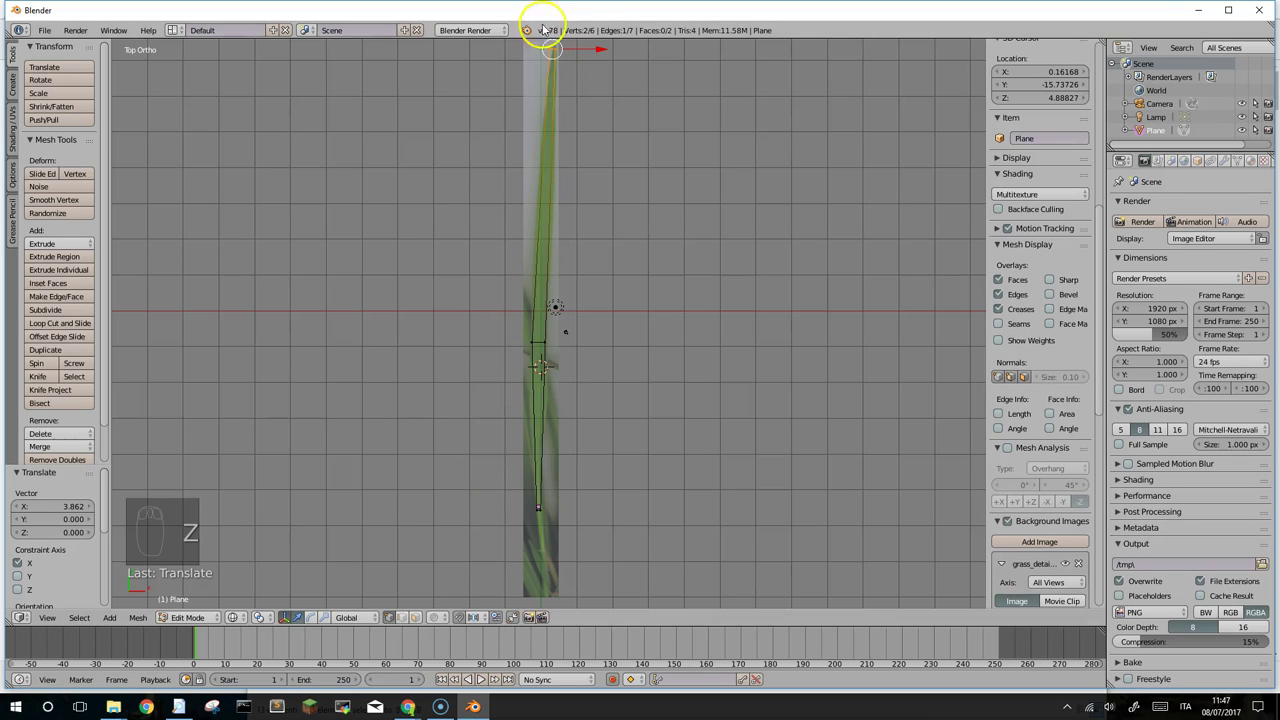
Step: Pinch the blade's tip to a point and pull the remaining vertices onto the image outline
key(s)
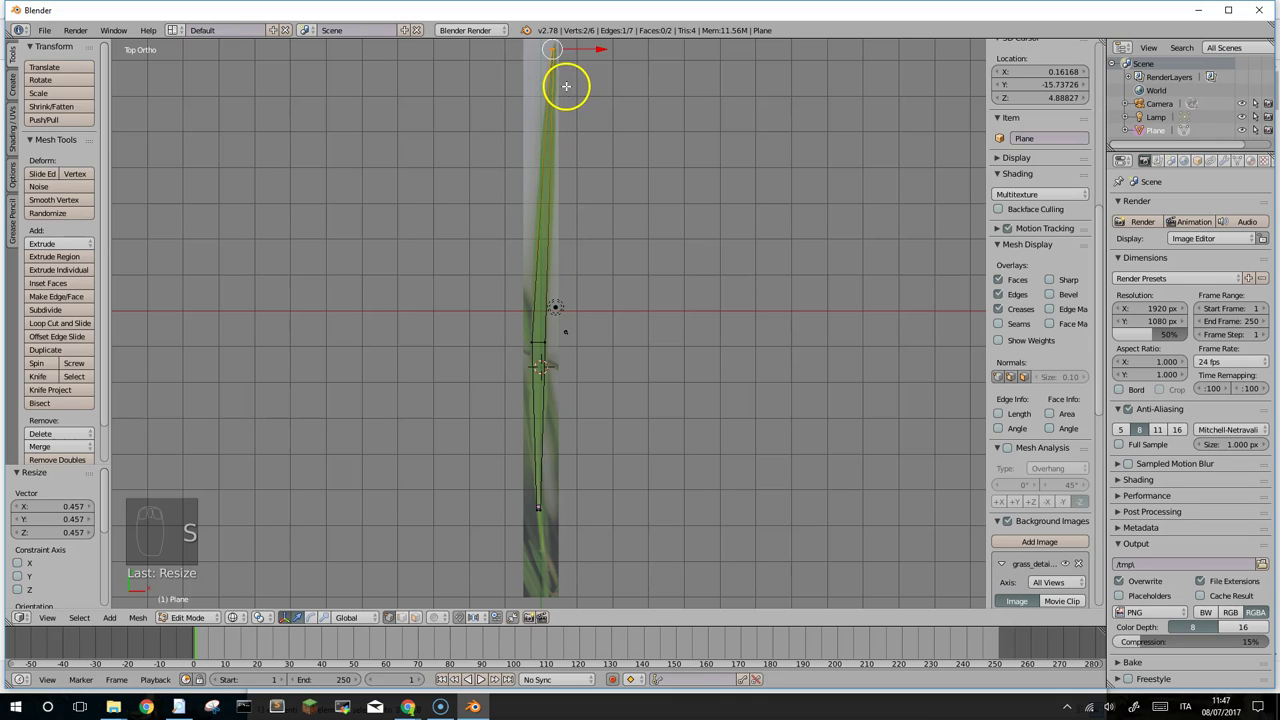
drag(628, 74, 608, 50)
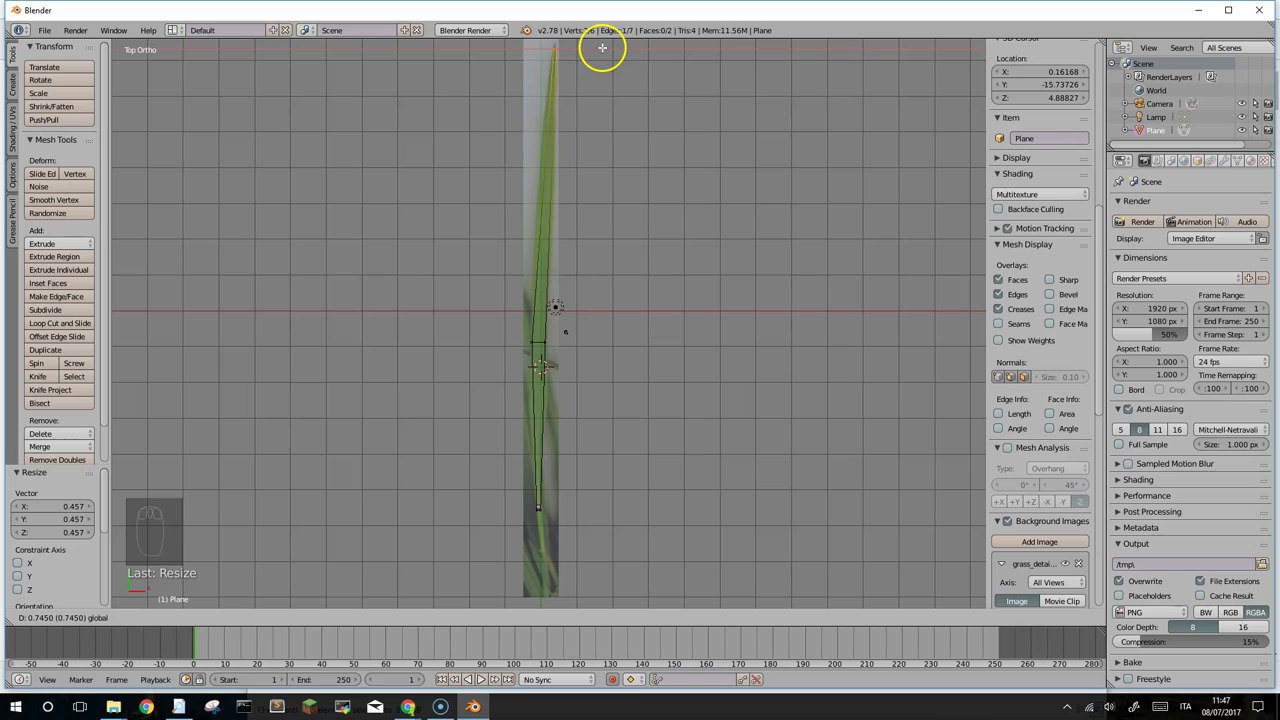
drag(614, 80, 582, 71)
drag(582, 71, 631, 132)
drag(629, 131, 616, 326)
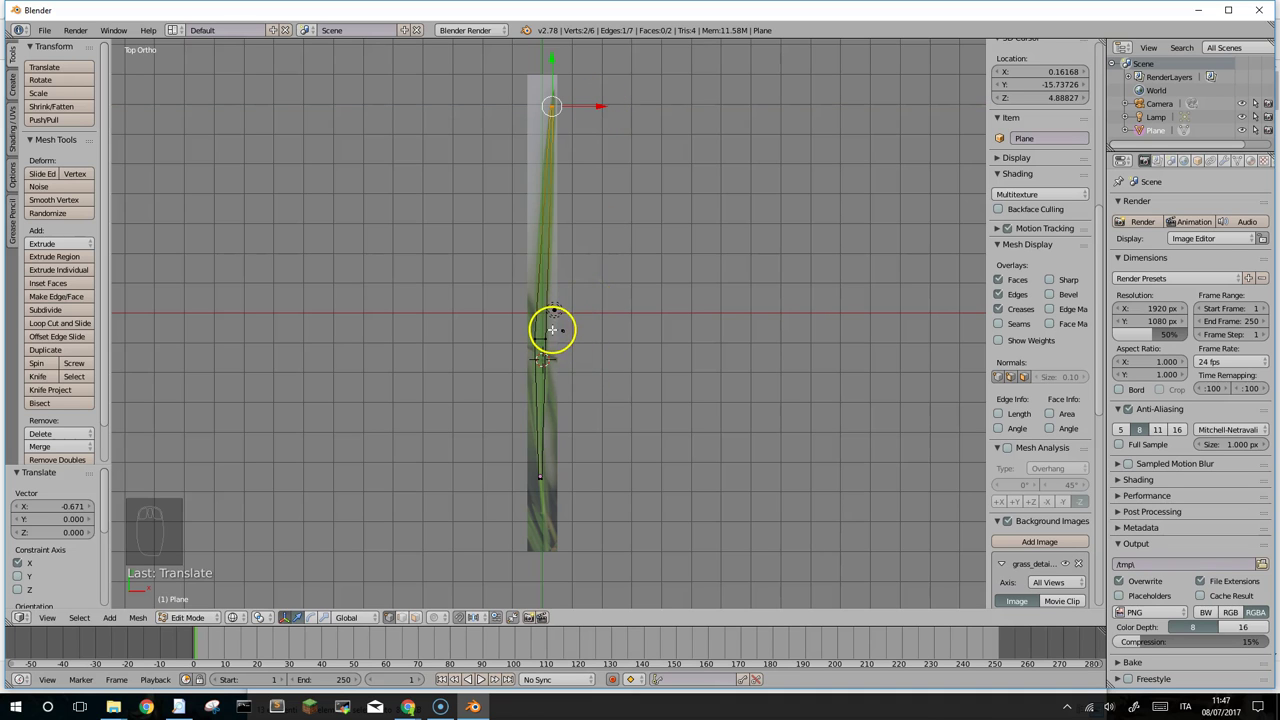
drag(576, 383, 589, 38)
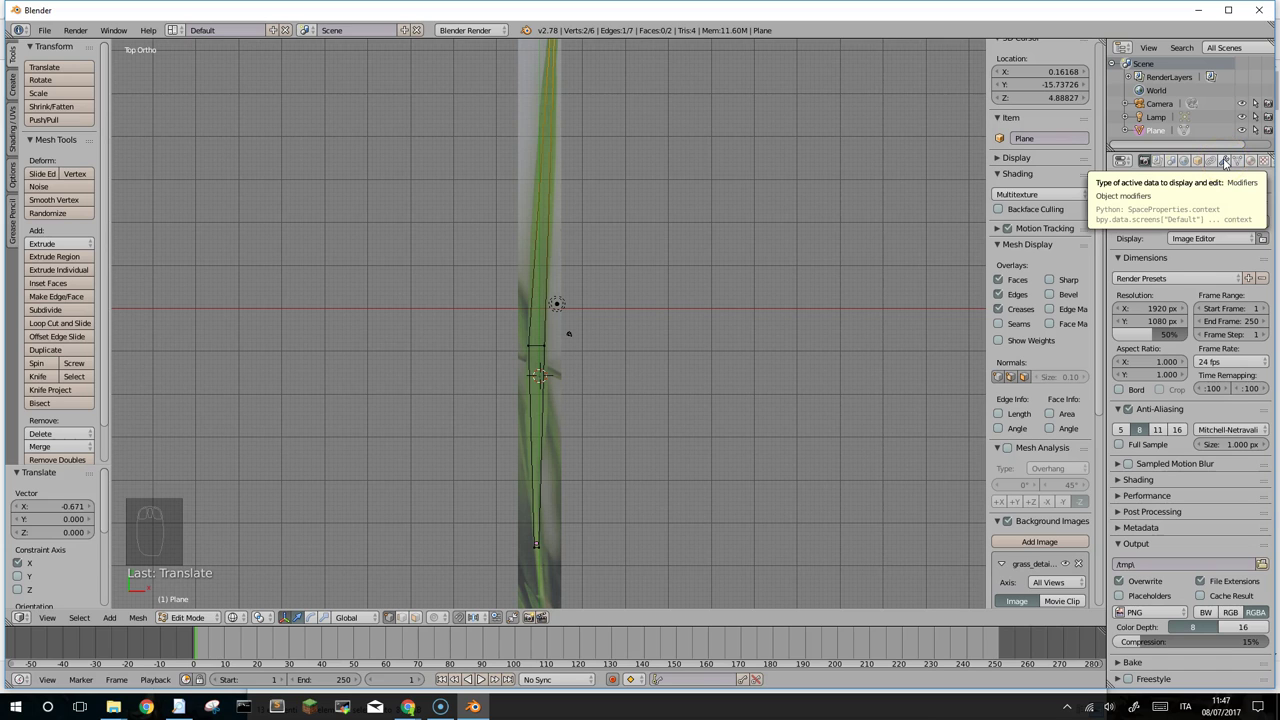
Step: Return to Object Mode and open Add Modifier to pick Solidify for the blade
key(Tab)
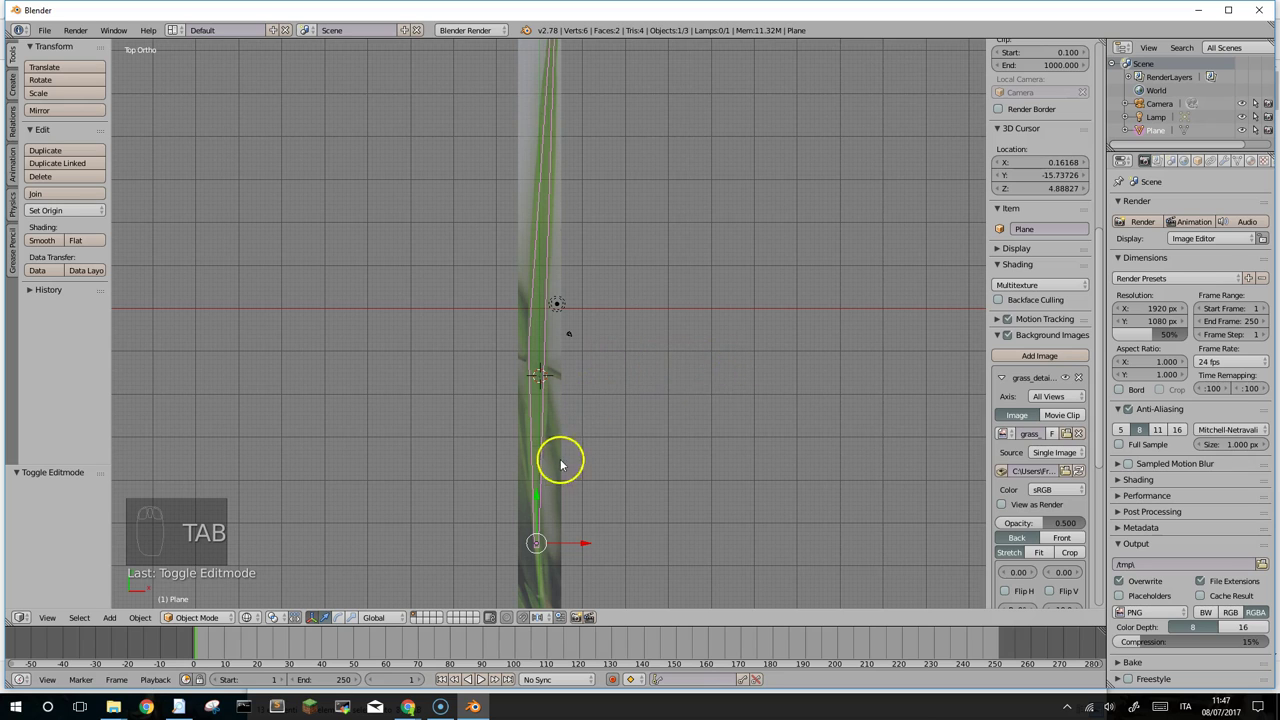
drag(1228, 160, 997, 396)
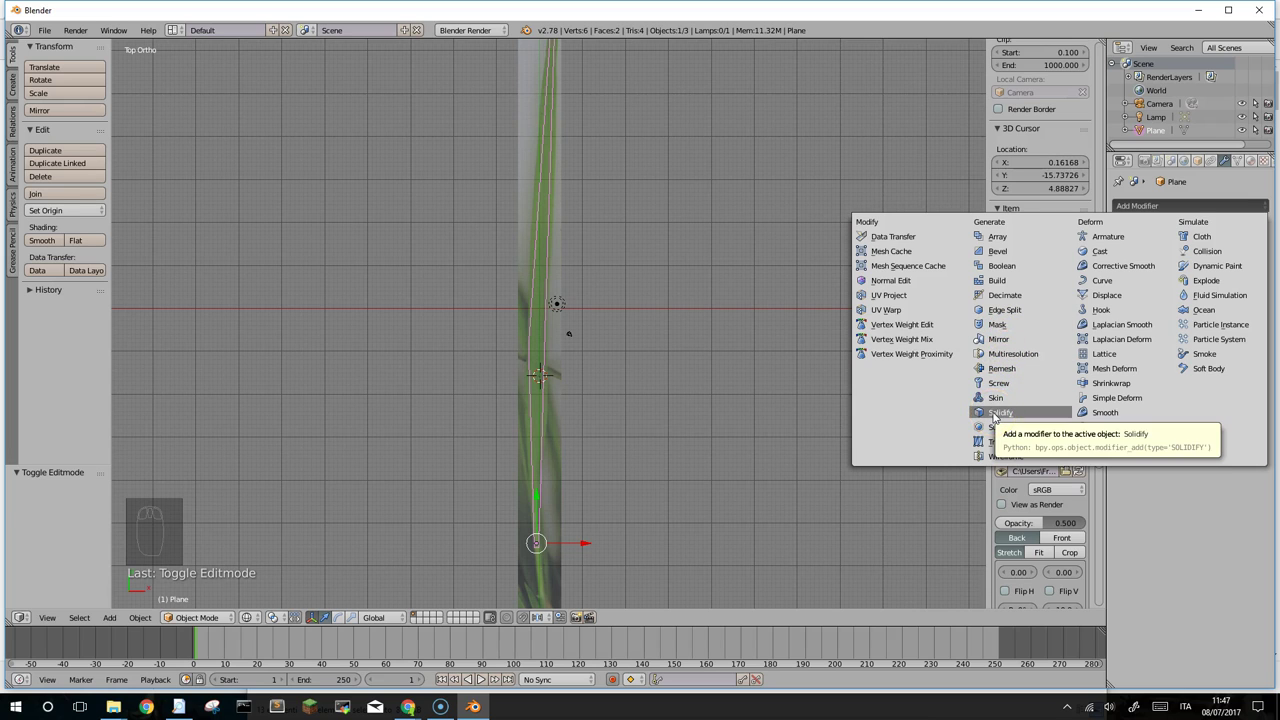
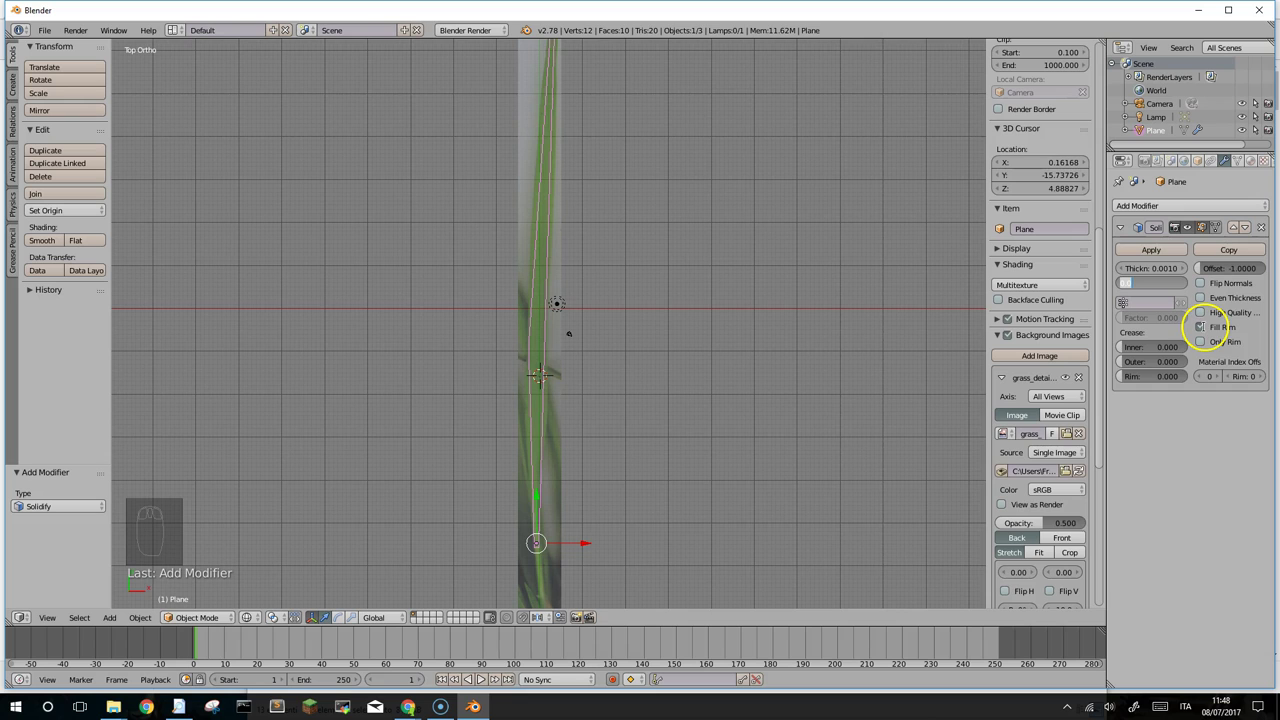
Step: Apply the Solidify modifier to the blade mesh and go back into Edit Mode
drag(1205, 330, 981, 338)
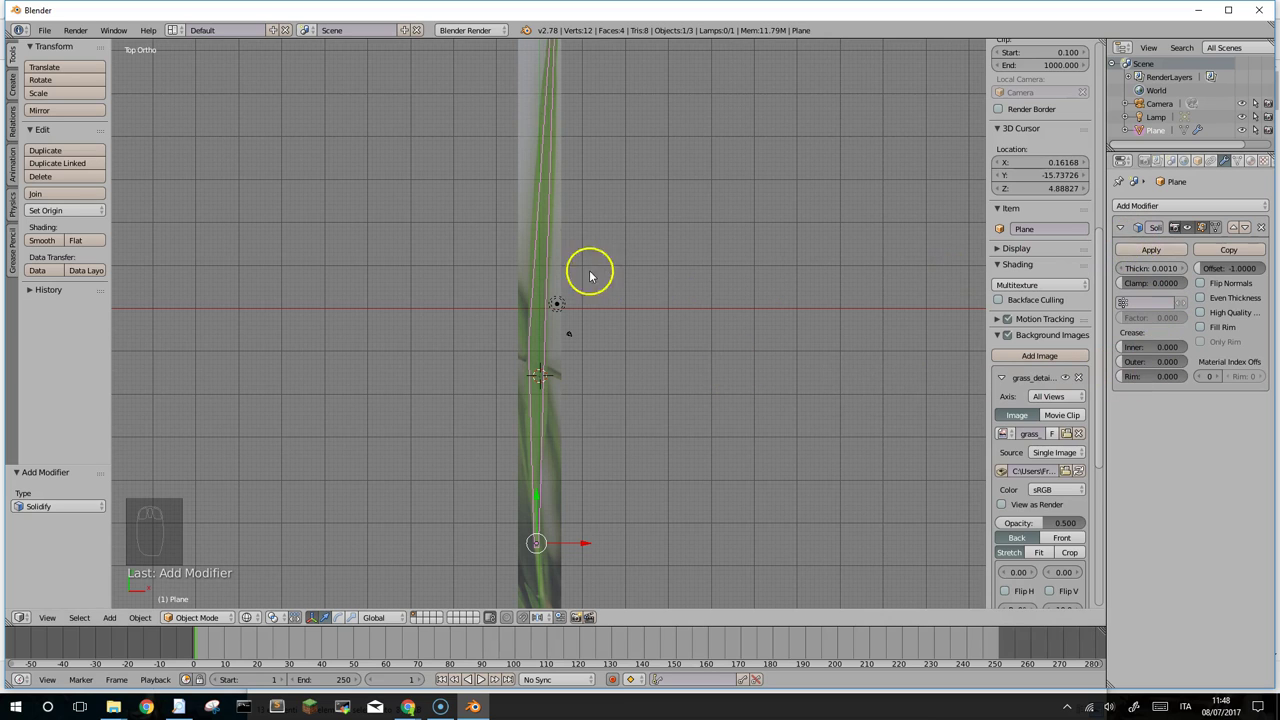
drag(1167, 253, 591, 47)
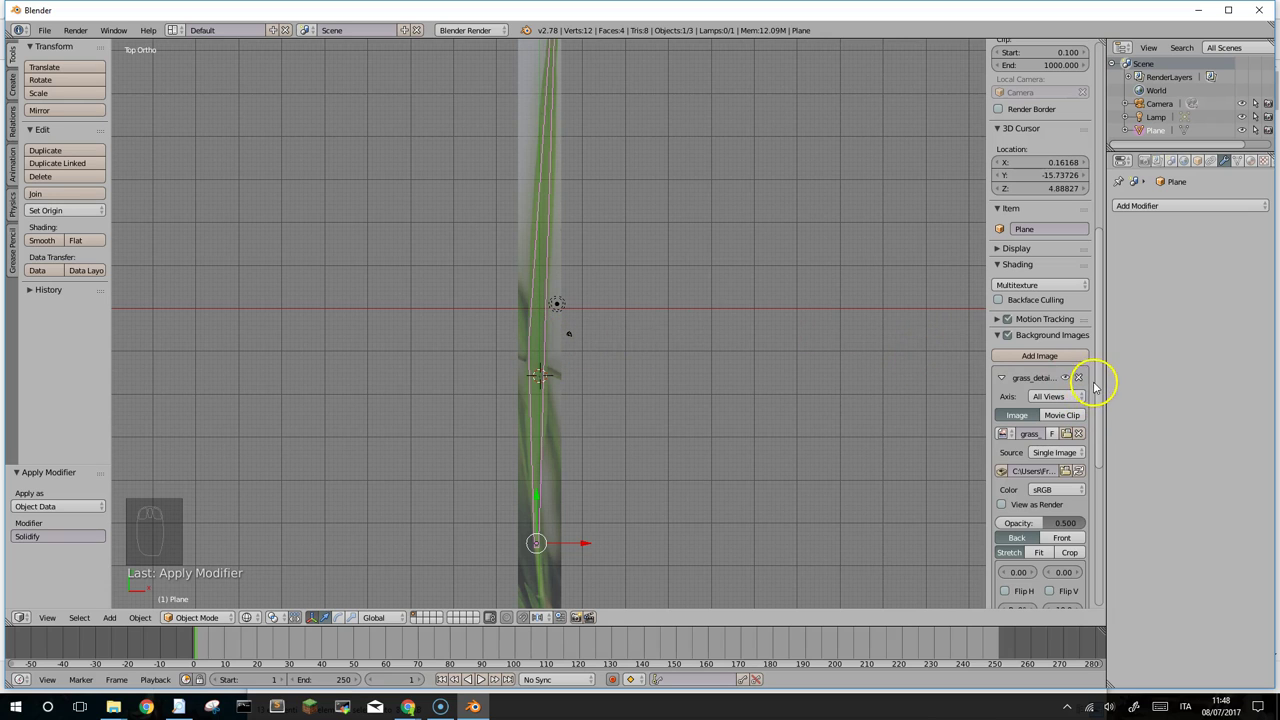
drag(1103, 375, 1079, 489)
key(Tab)
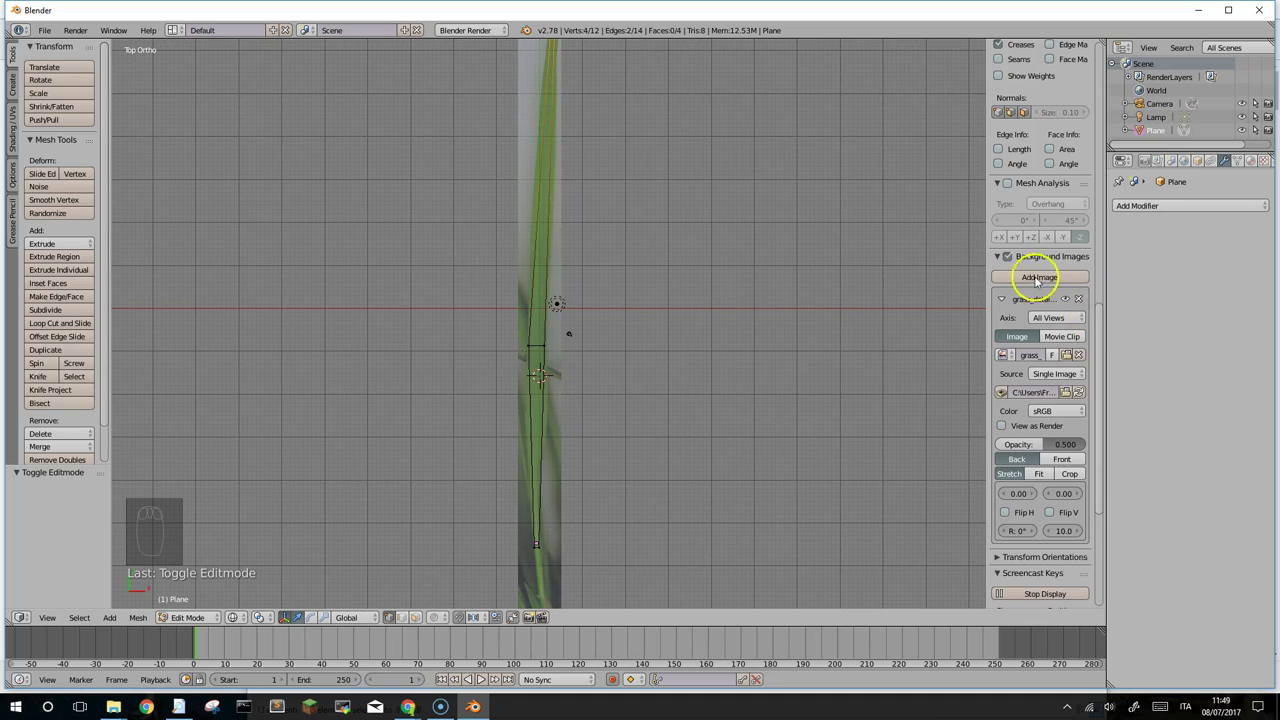
Step: Show face normals at size 5.60, orbit to inspect them, then return to Top view
drag(1001, 258, 1033, 268)
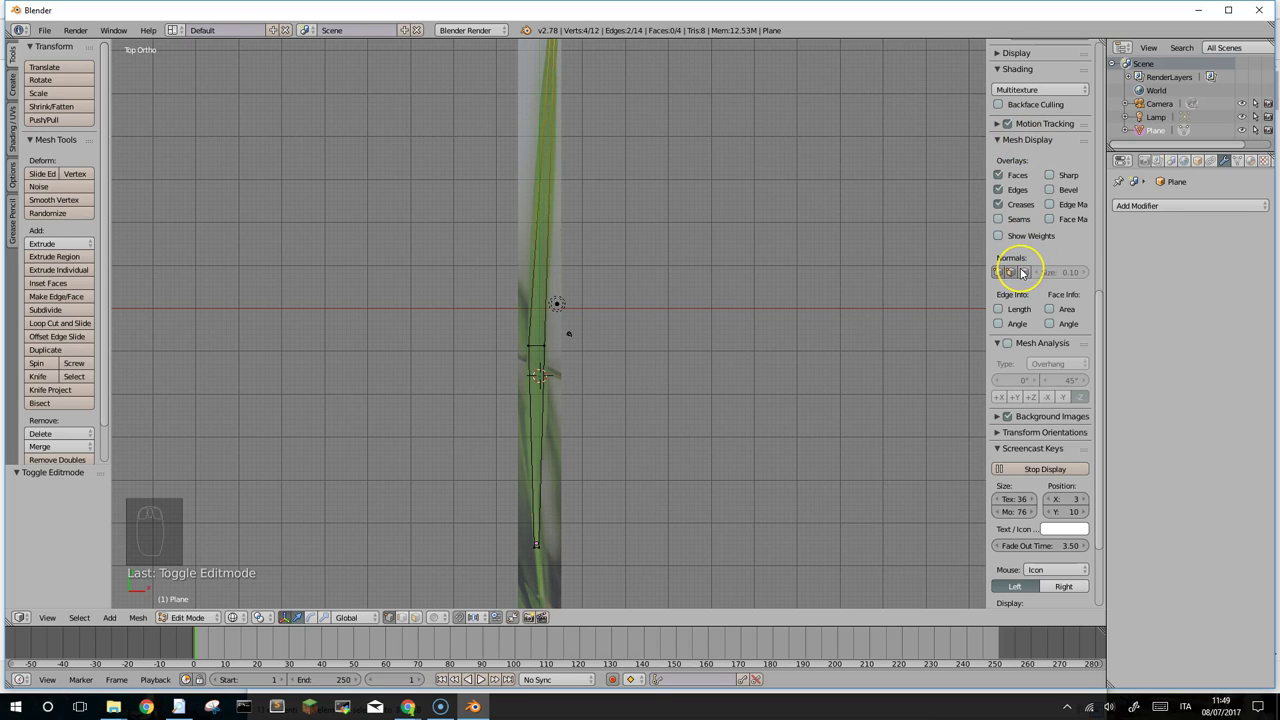
drag(1026, 271, 1058, 276)
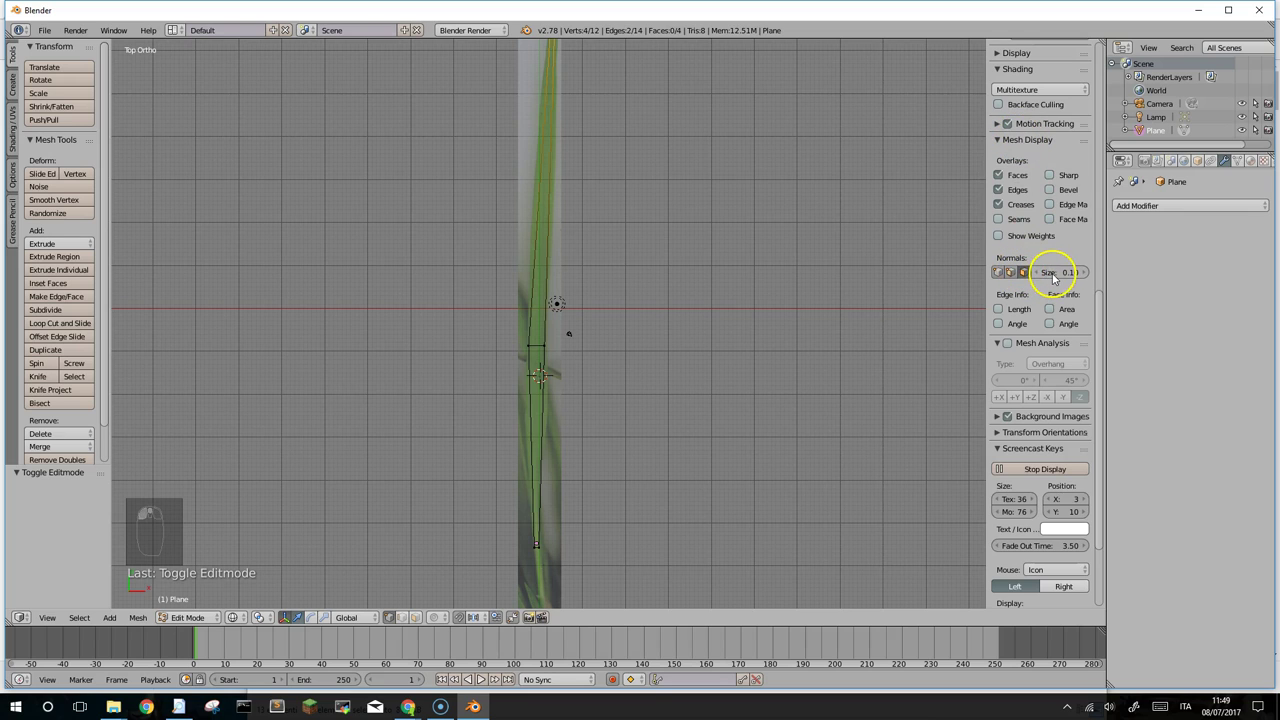
drag(1057, 281, 592, 352)
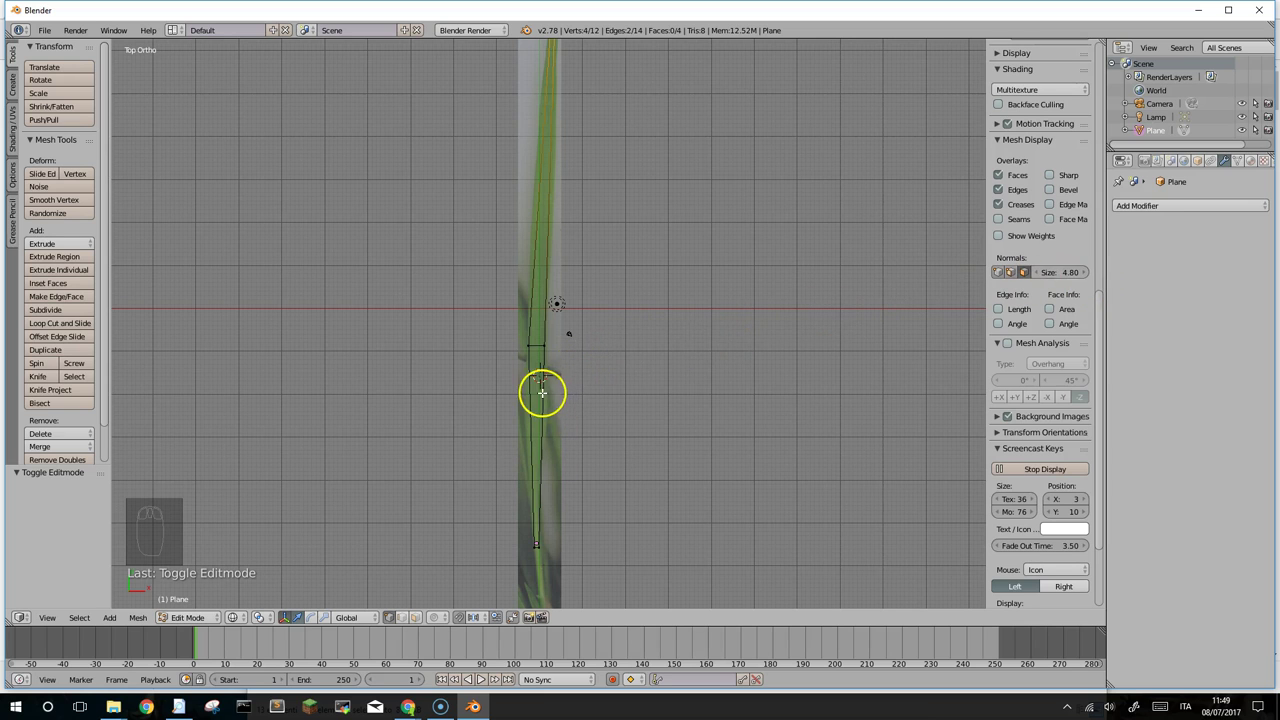
drag(585, 382, 594, 269)
drag(564, 344, 544, 302)
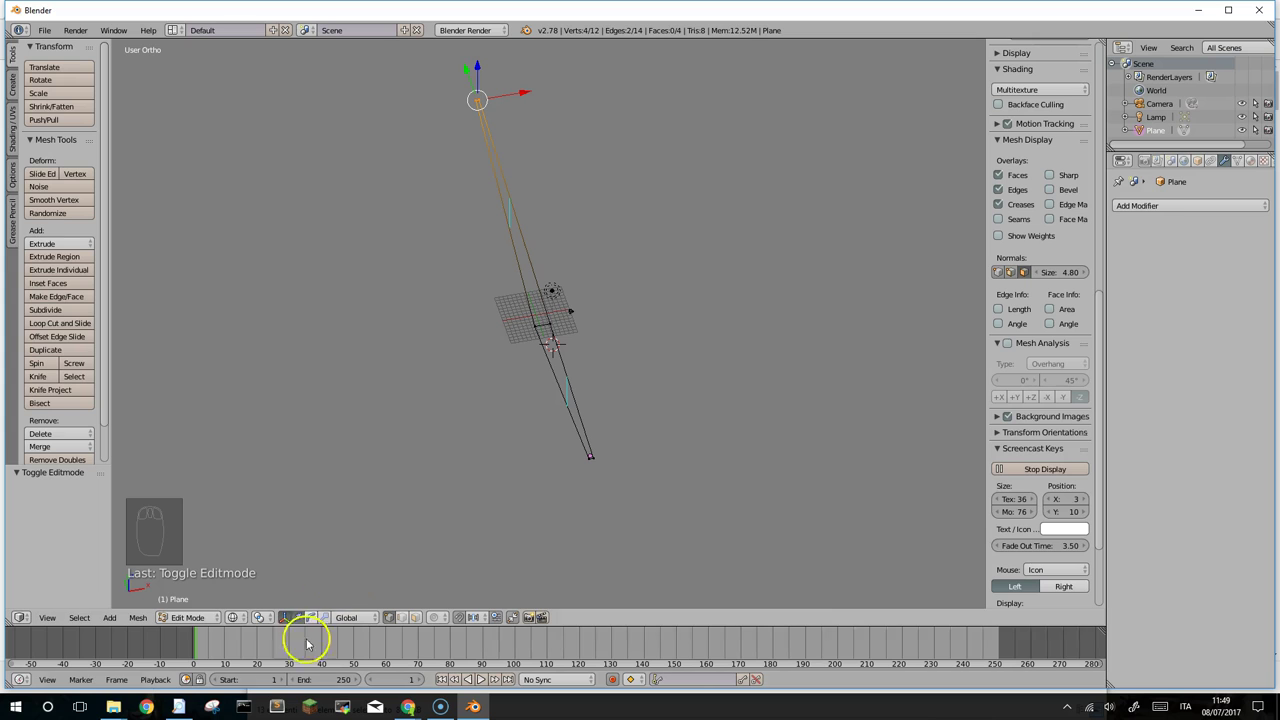
drag(240, 618, 251, 570)
drag(559, 290, 1054, 342)
drag(1054, 342, 1068, 350)
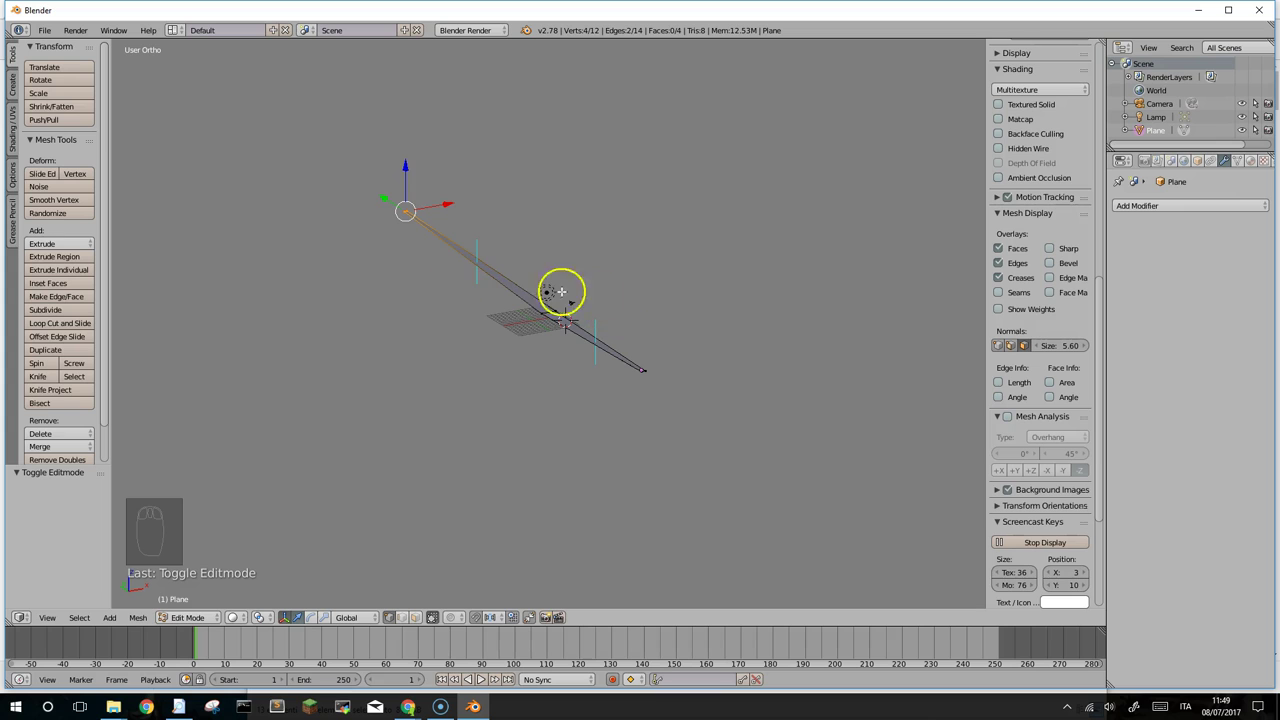
drag(550, 322, 524, 373)
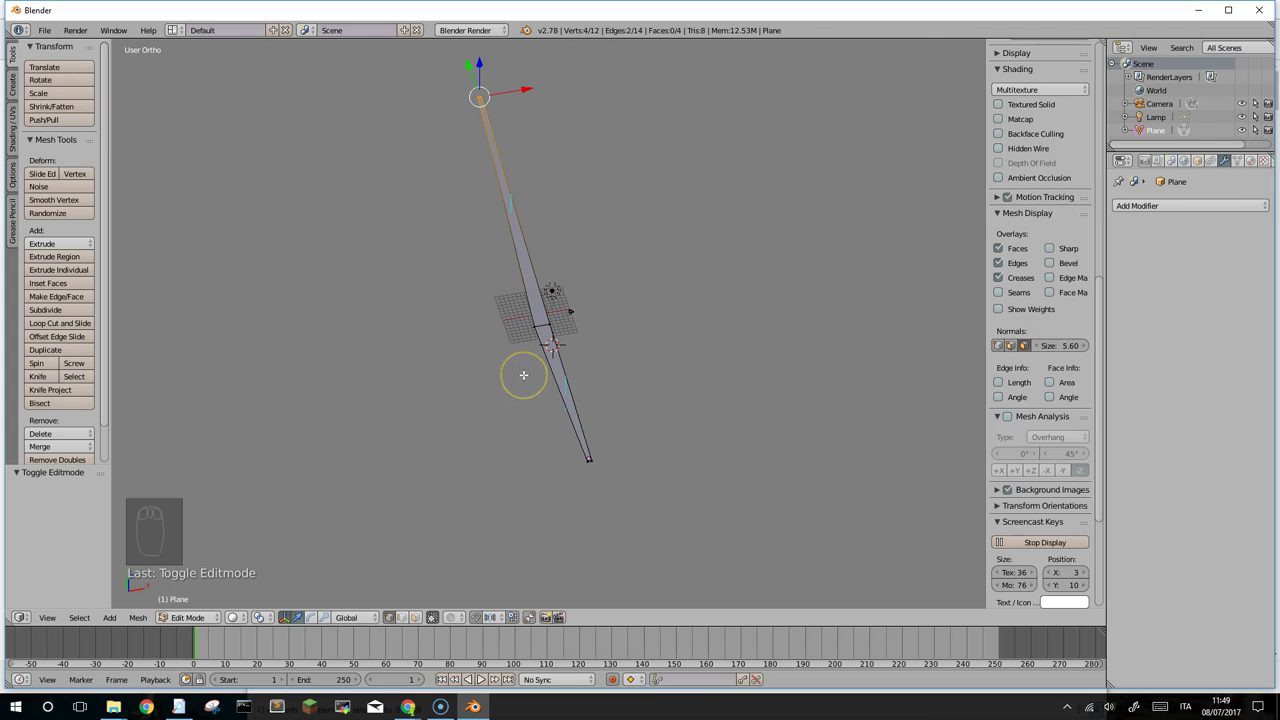
key(KP_7)
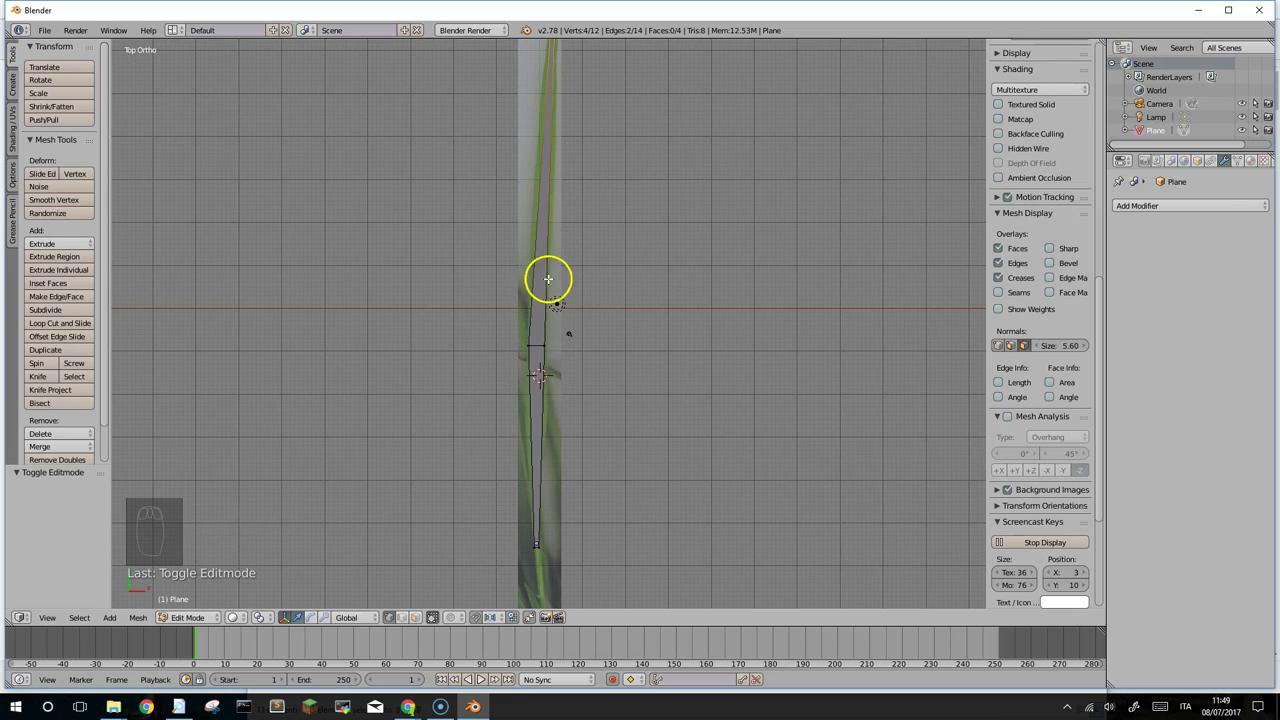
Step: Create a new material named erba on the blade plane
drag(559, 269, 489, 29)
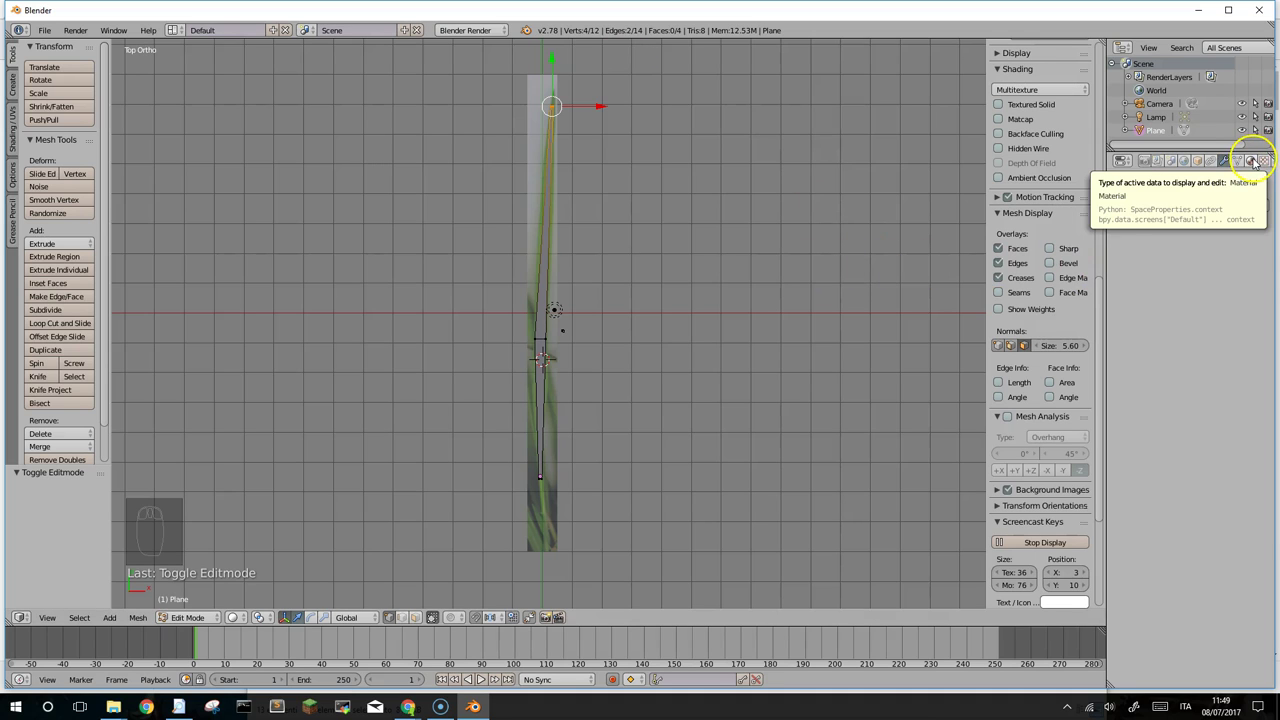
drag(1259, 161, 1175, 262)
drag(1124, 288, 1212, 227)
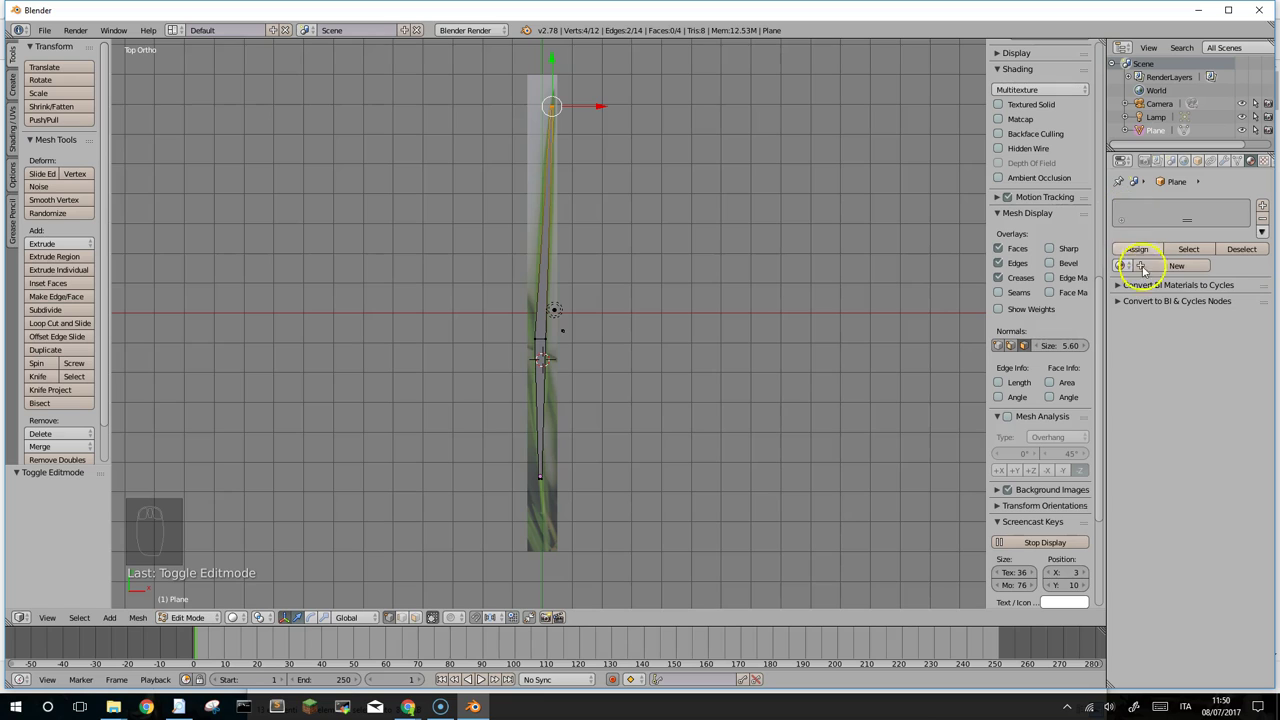
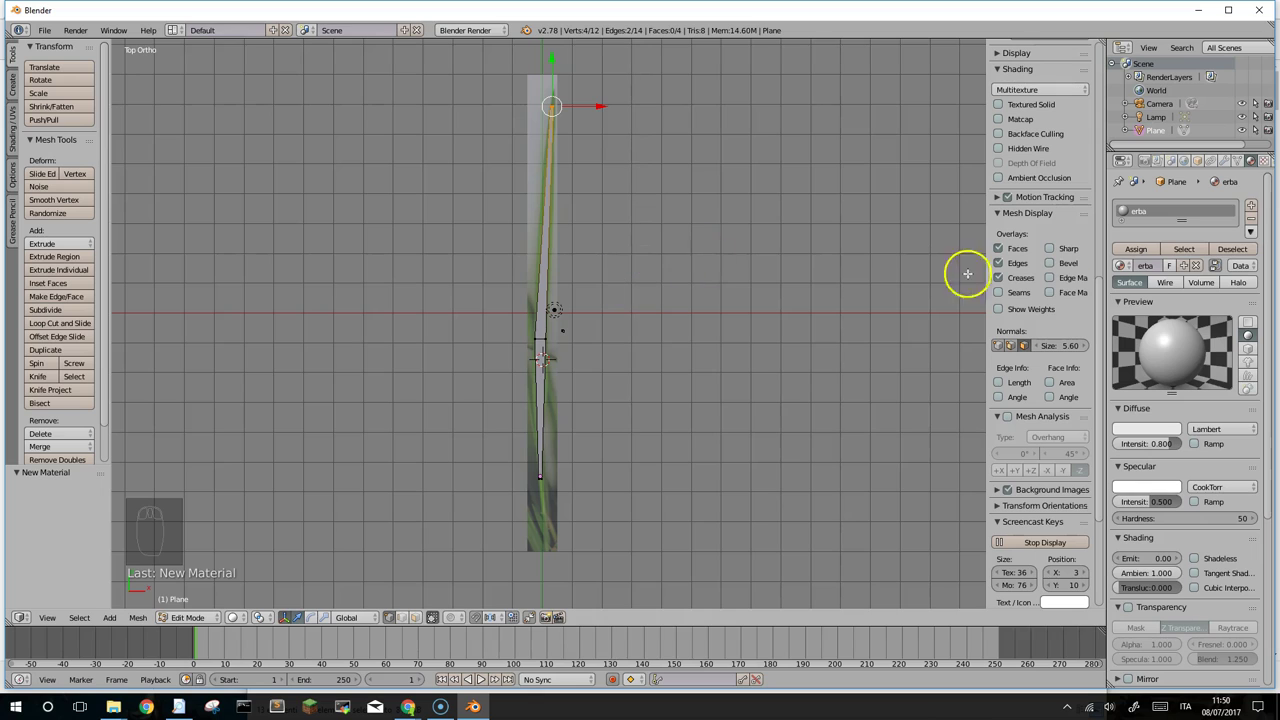
Step: Add a new texture to erba and set its type to Image or Movie
drag(1269, 161, 1174, 307)
drag(1169, 313, 1181, 241)
drag(1173, 230, 1173, 230)
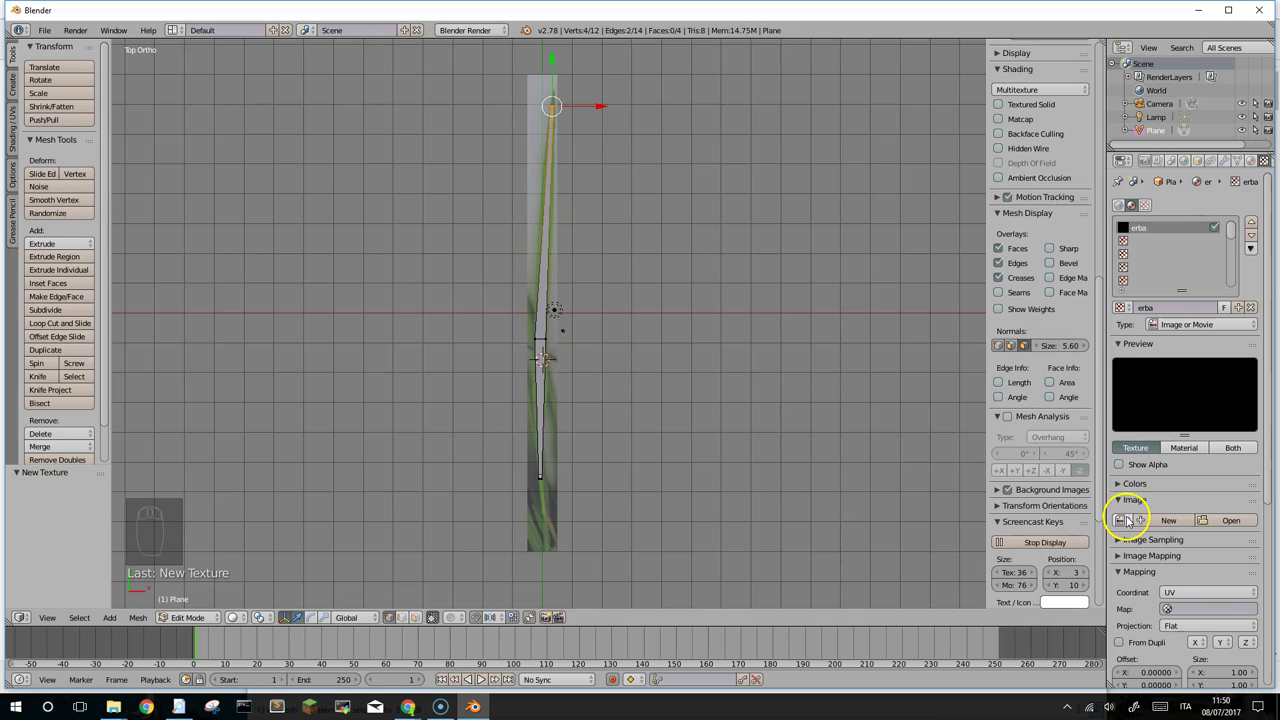
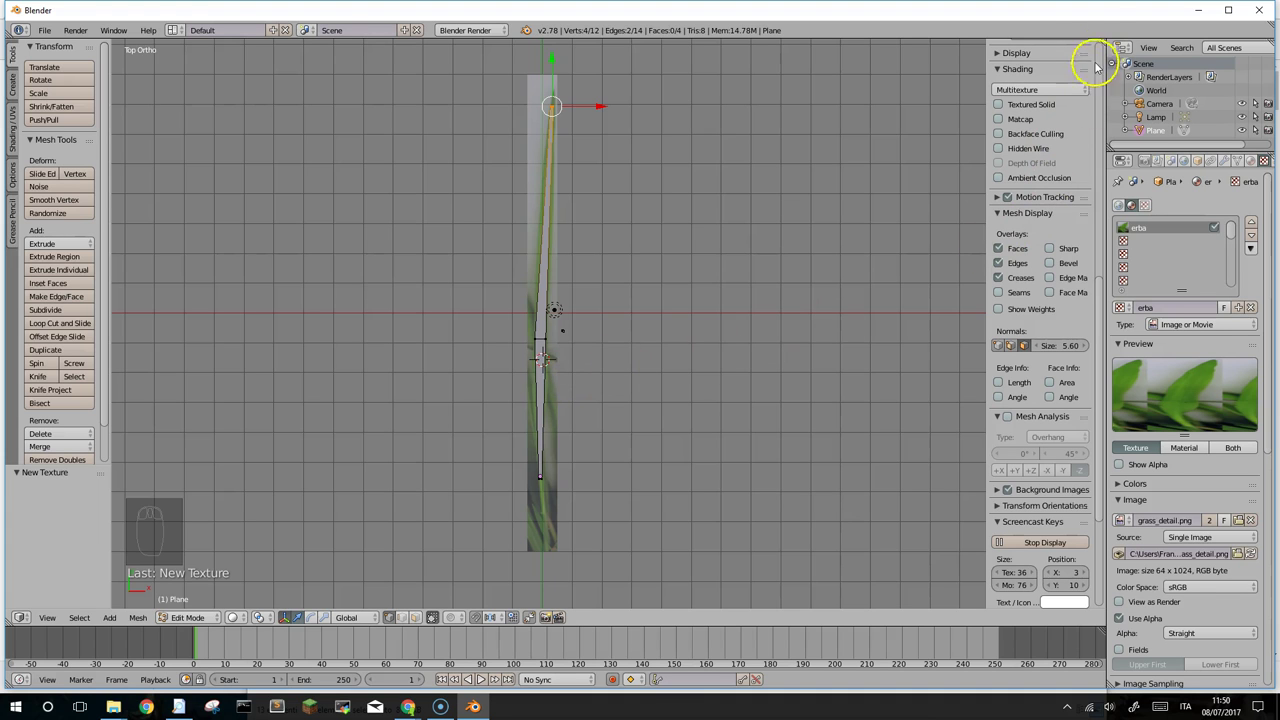
Step: Make the right pane a UV/Image Editor with grass_detail.png, project all blade UVs from view and stretch them over the blade
drag(1102, 51, 660, 618)
drag(730, 622, 749, 518)
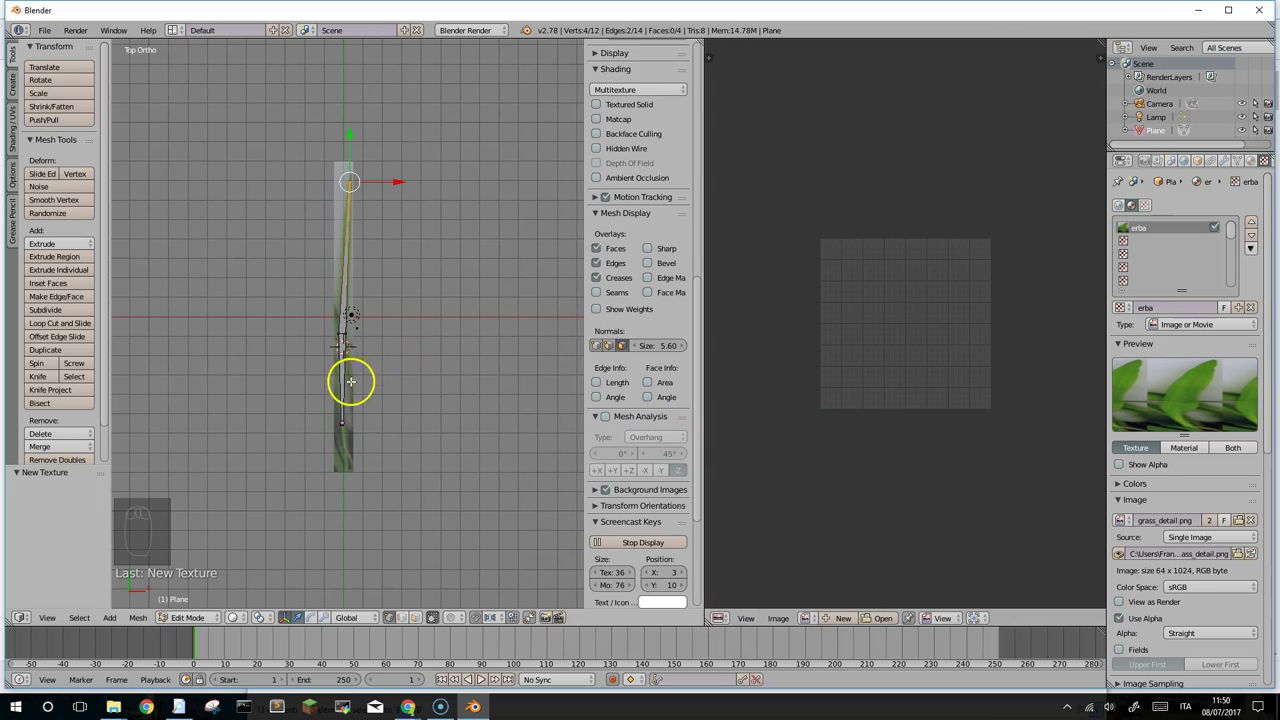
key(a)
key(a)
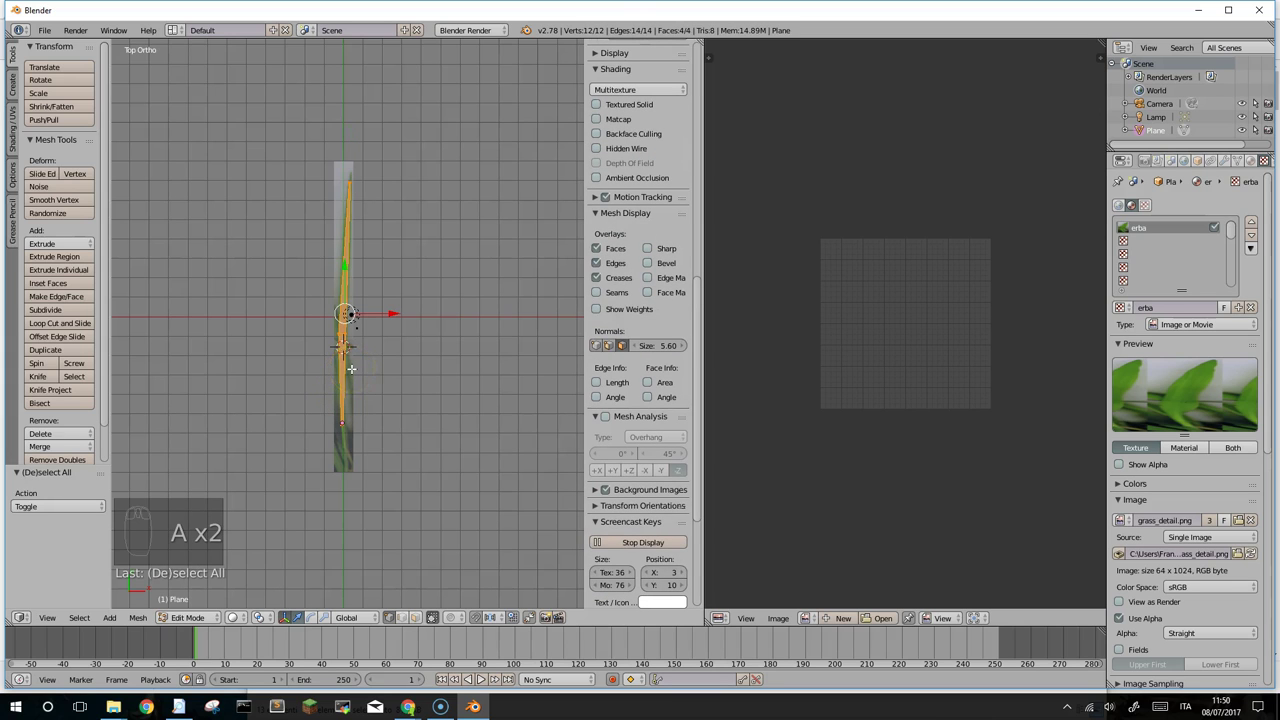
key(u)
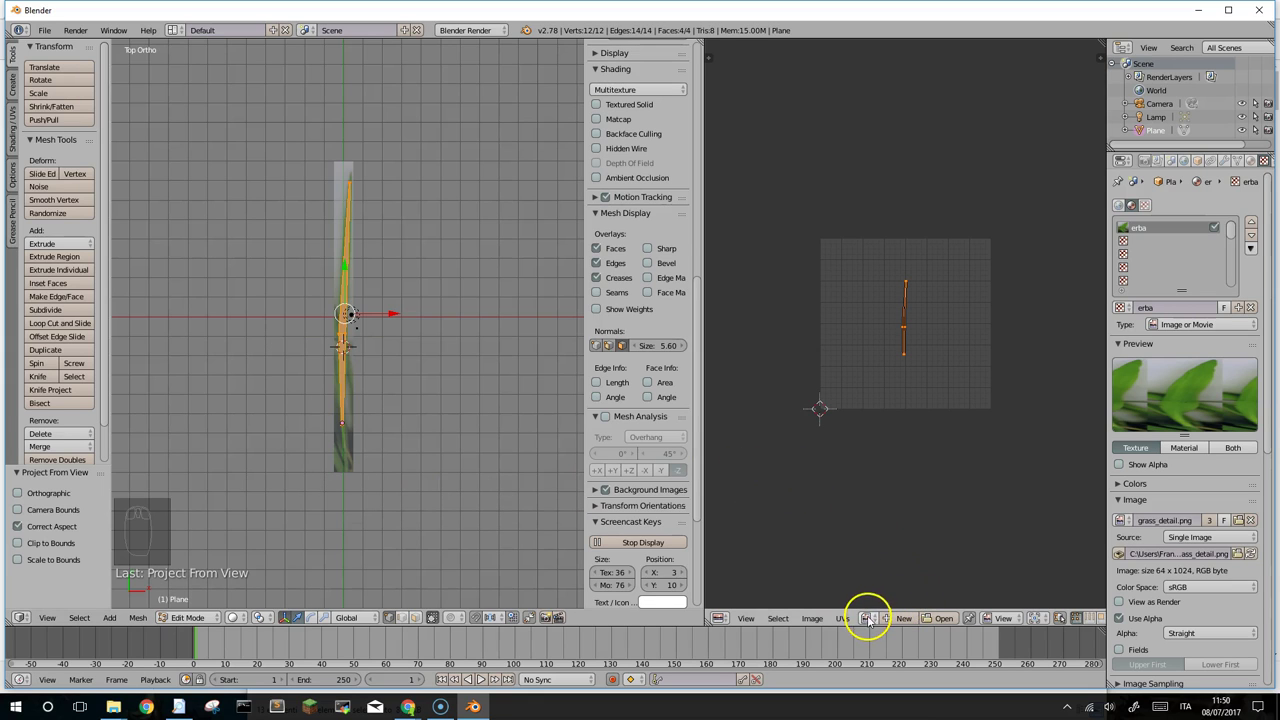
drag(864, 613, 897, 488)
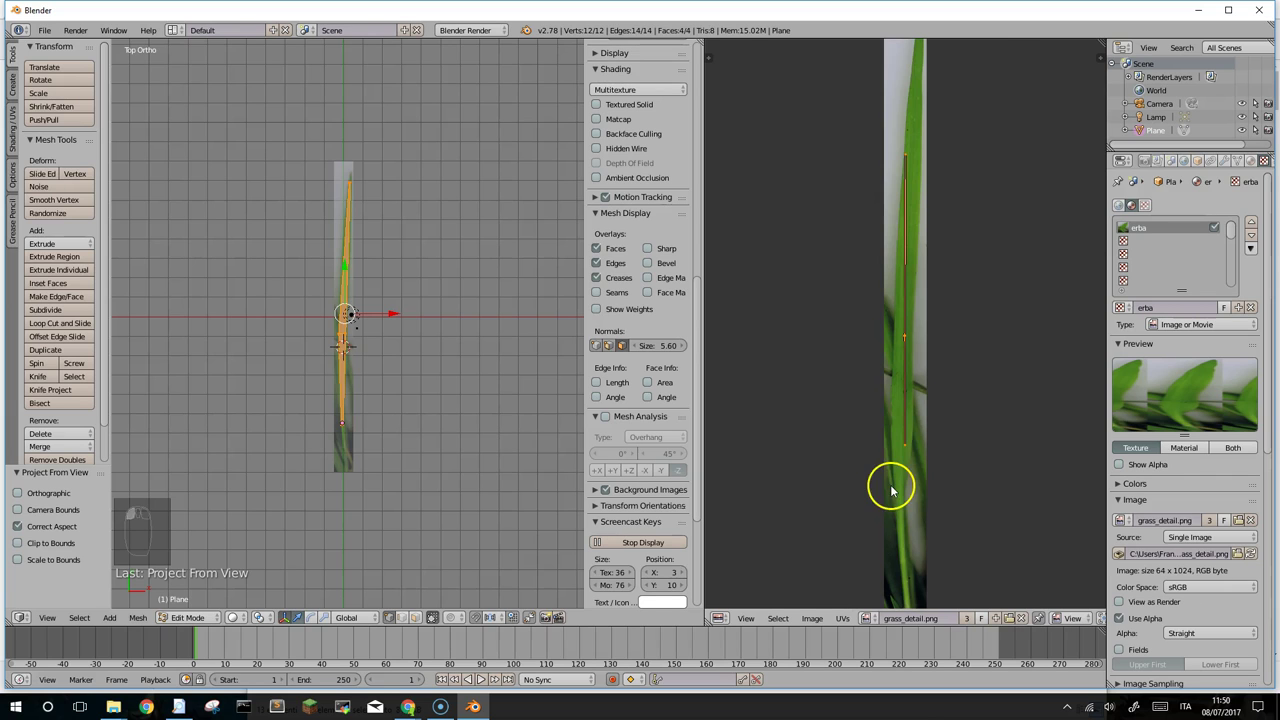
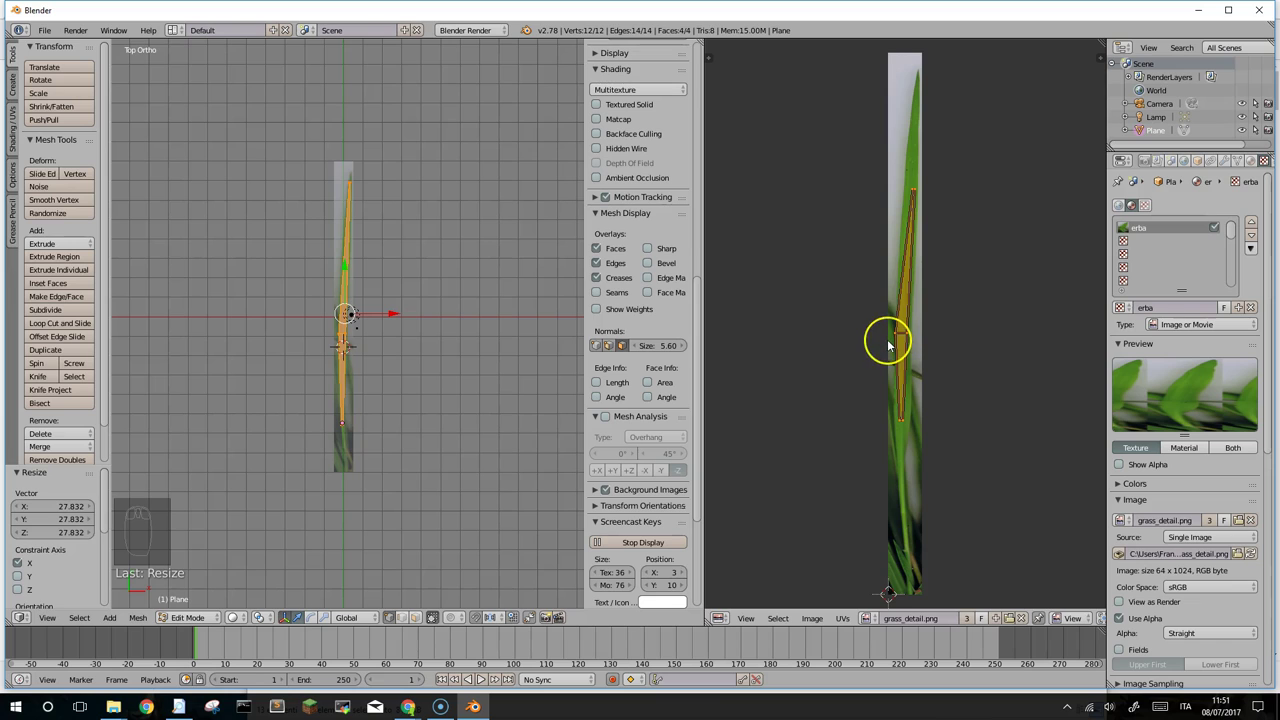
key(s)
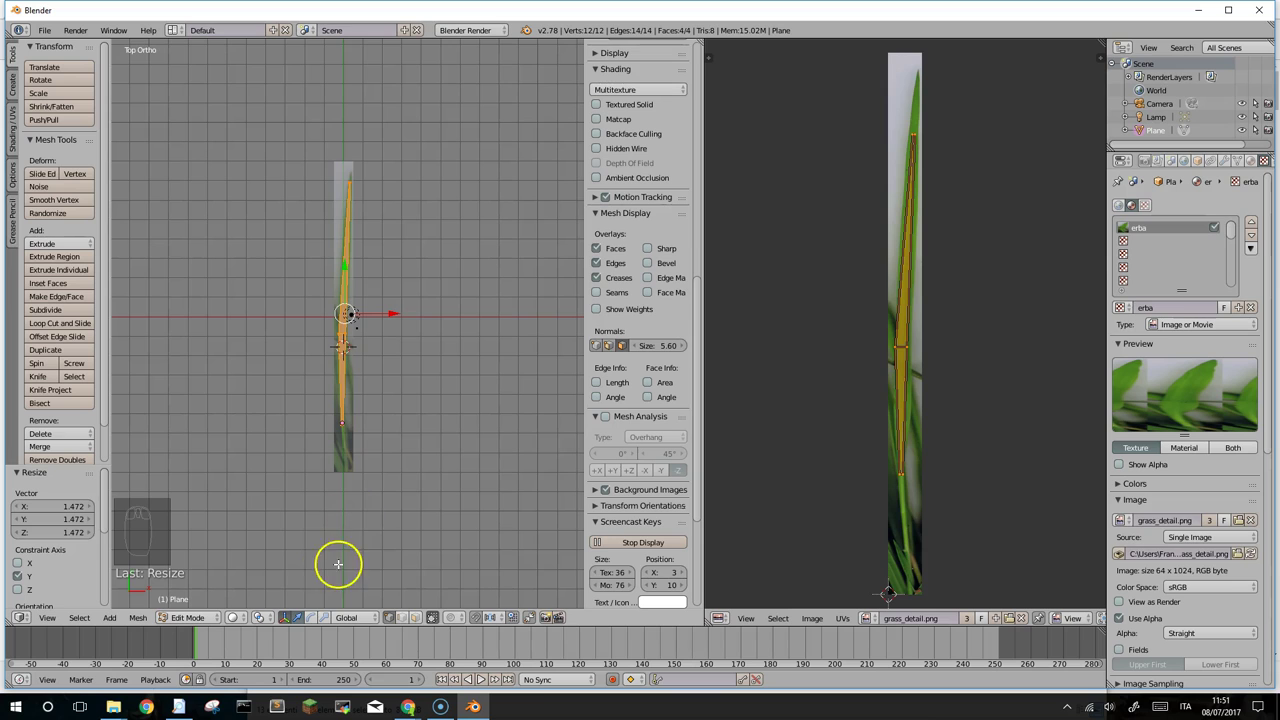
Step: Orbit around the textured blade to inspect it from several angles
drag(239, 622, 276, 547)
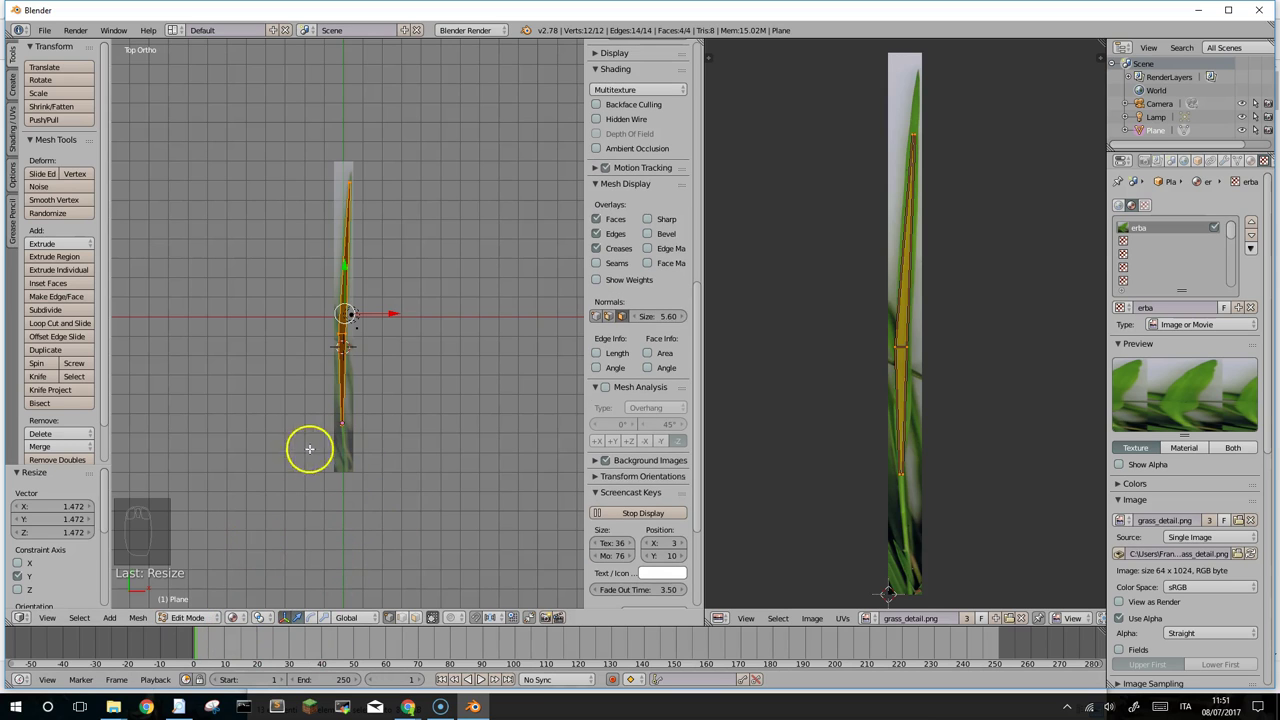
middle_click(310, 433)
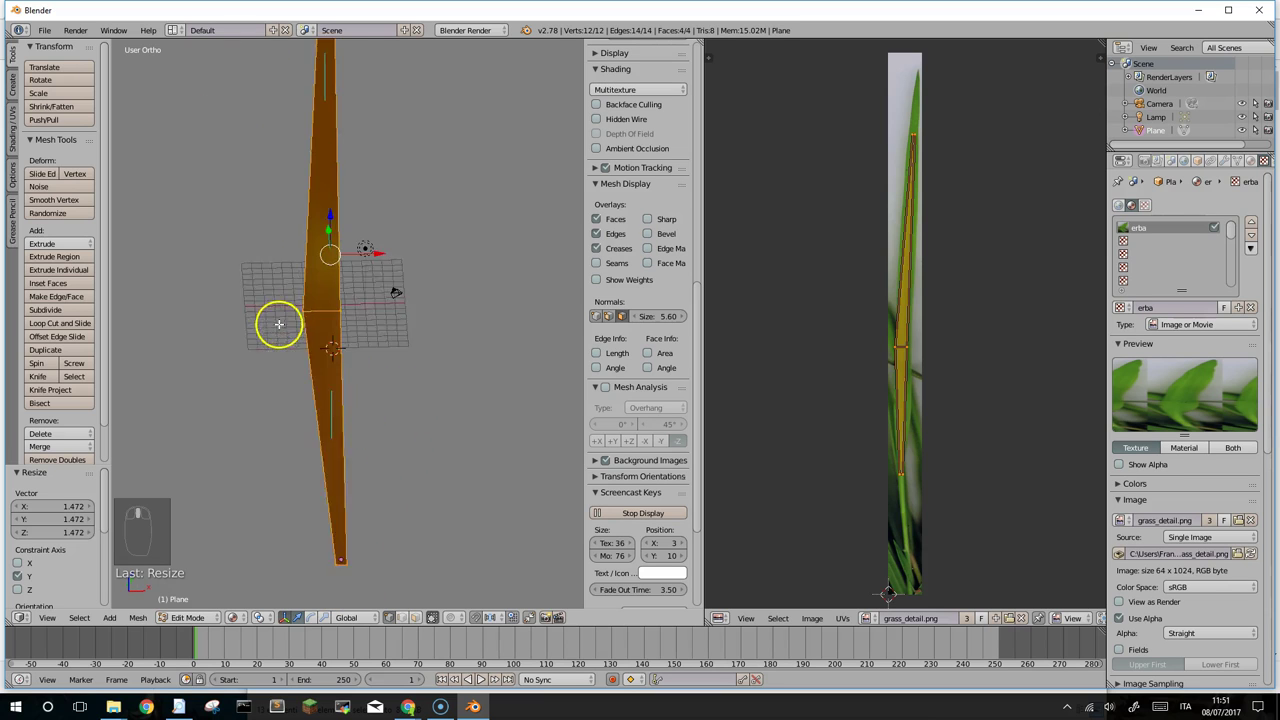
middle_click(283, 546)
middle_click(245, 622)
click(245, 622)
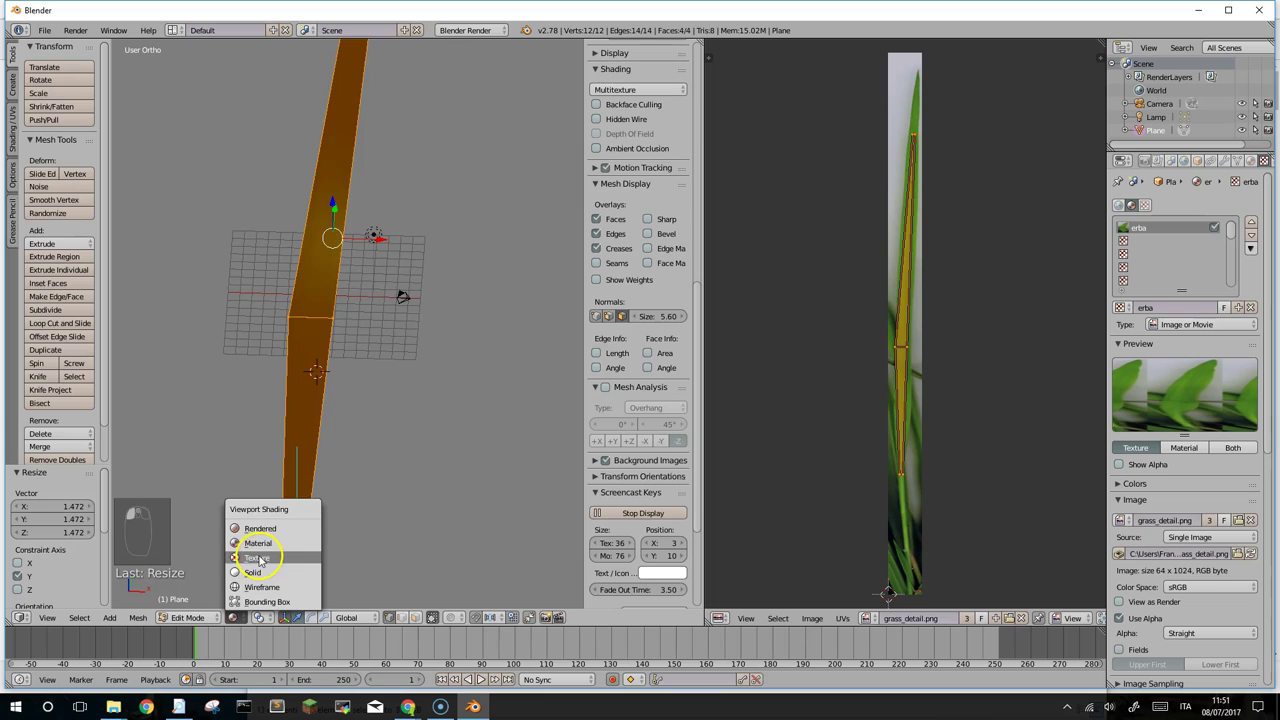
click(287, 582)
drag(270, 359, 312, 354)
drag(363, 235, 265, 533)
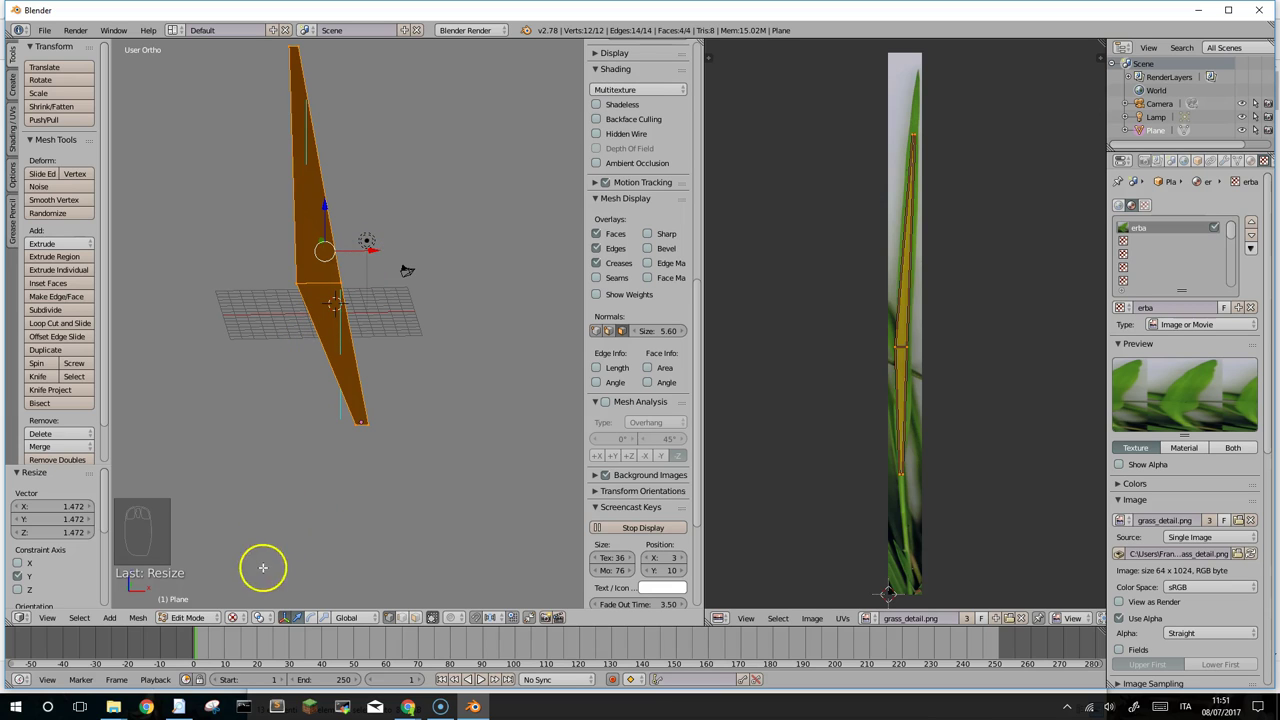
Step: Leave Edit Mode on the blade and select the scene Lamp
key(Tab)
right_click(392, 264)
drag(367, 266, 368, 261)
drag(367, 266, 358, 258)
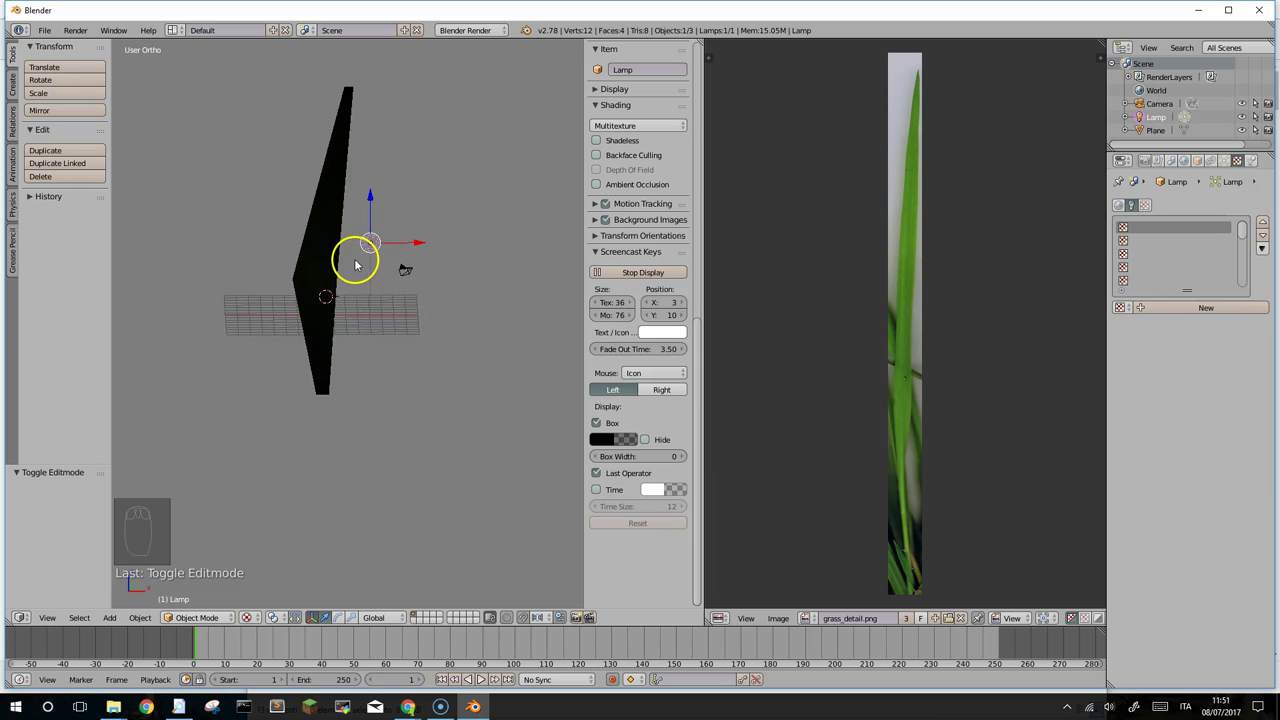
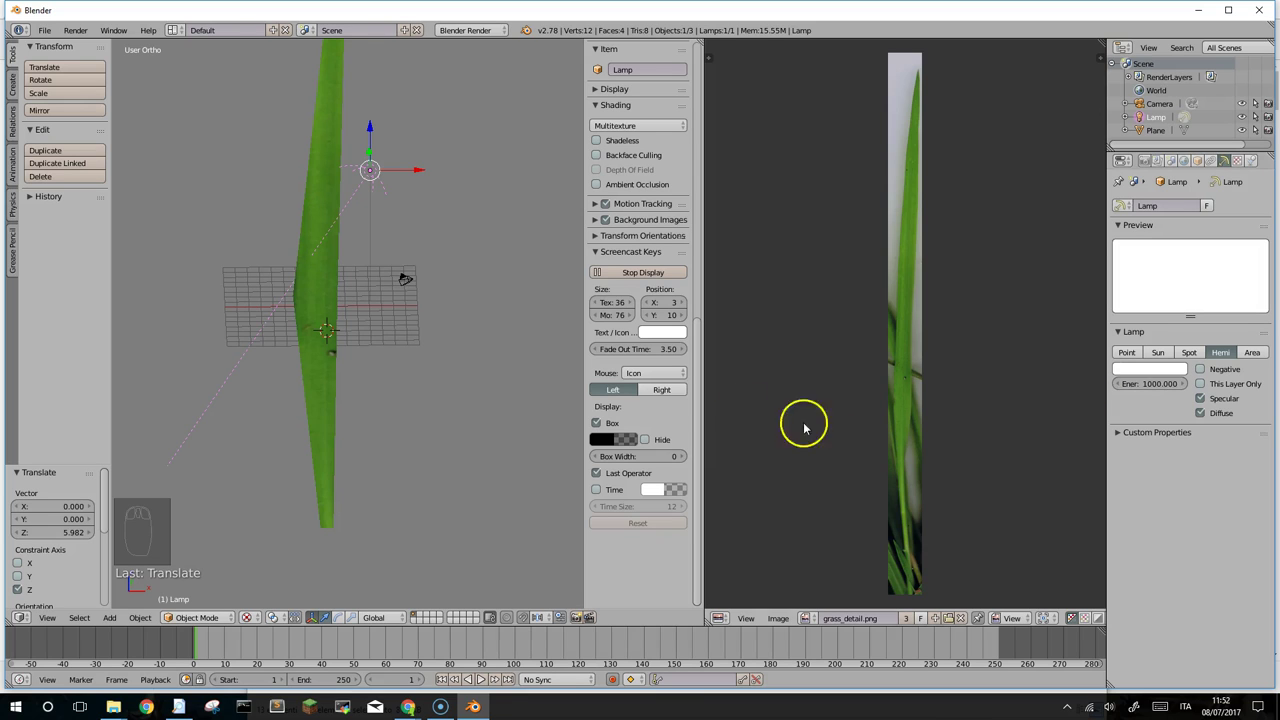
Step: Raise the Hemi lamp above the blade, duplicate it as Lamp.001 and rotate the copy toward the blade
drag(329, 280, 335, 246)
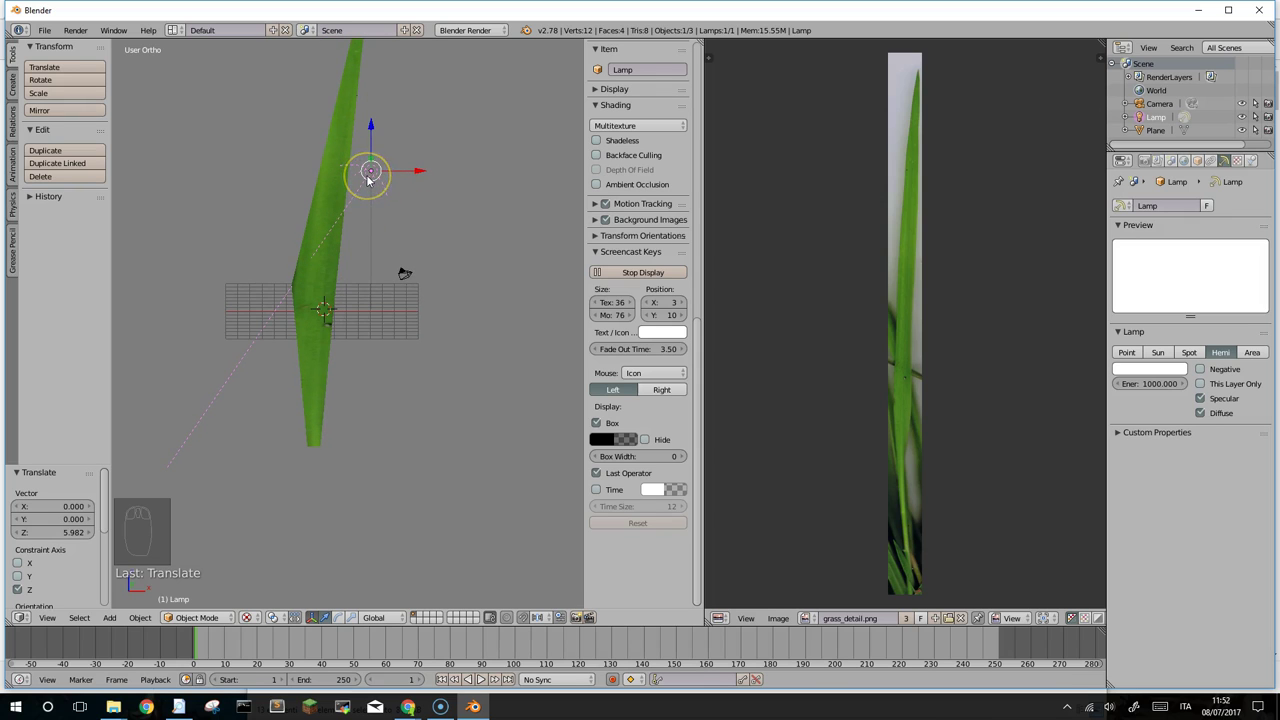
key(shift+d)
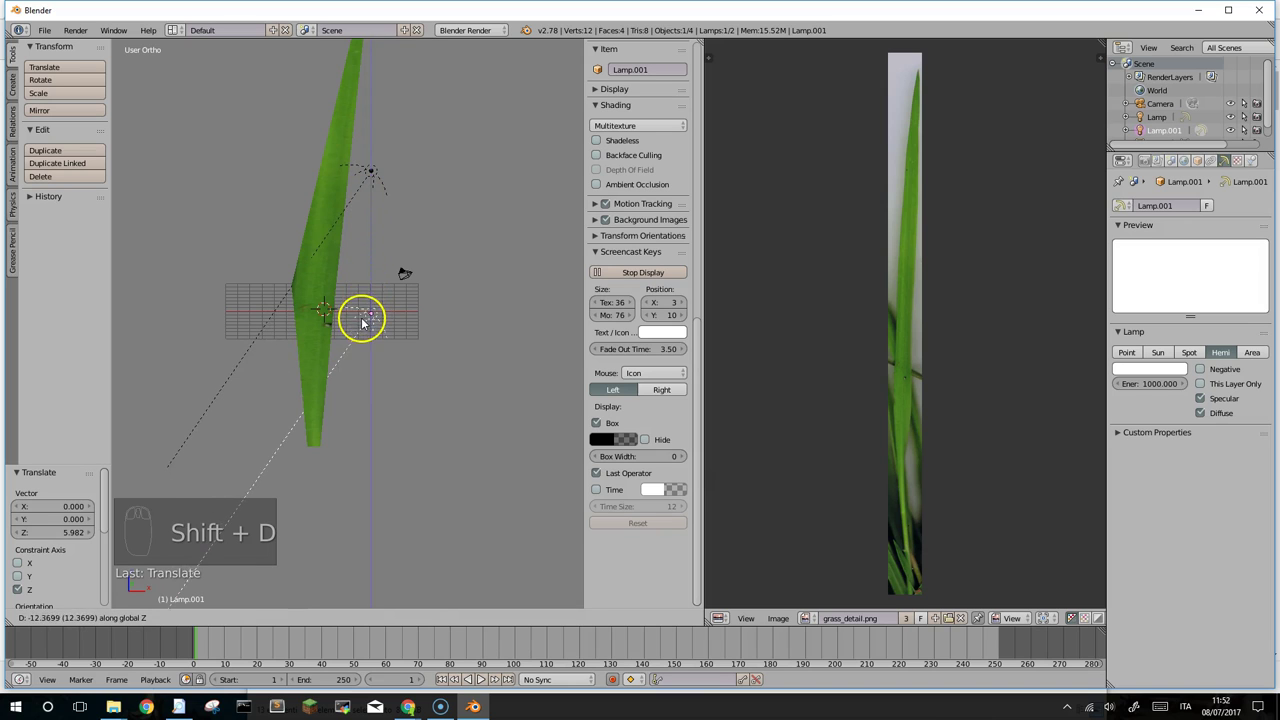
drag(370, 277, 369, 280)
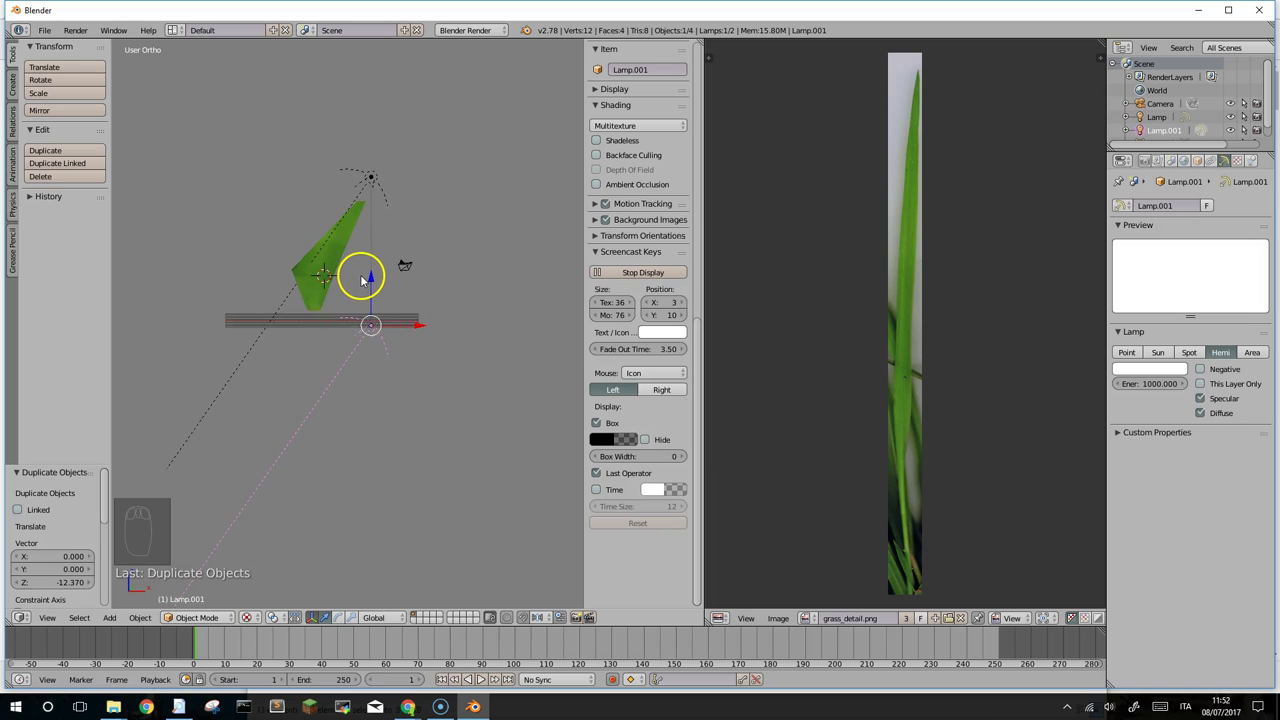
key(r)
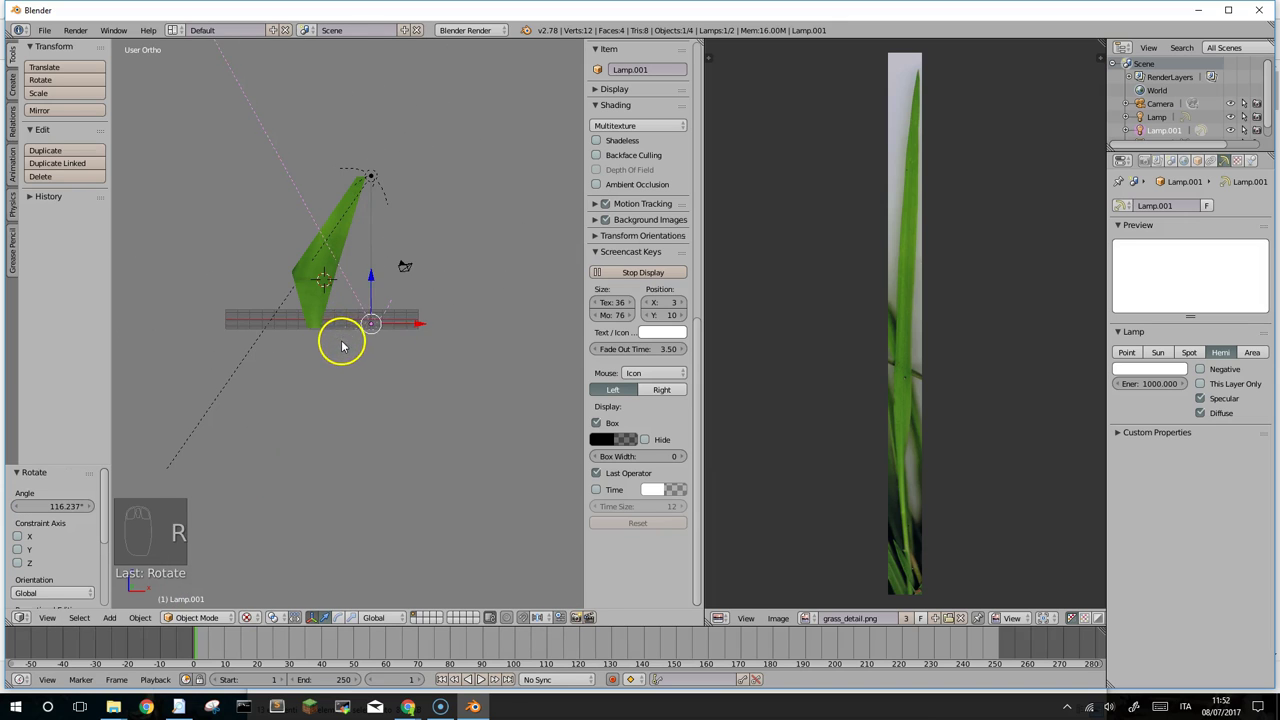
drag(362, 311, 362, 355)
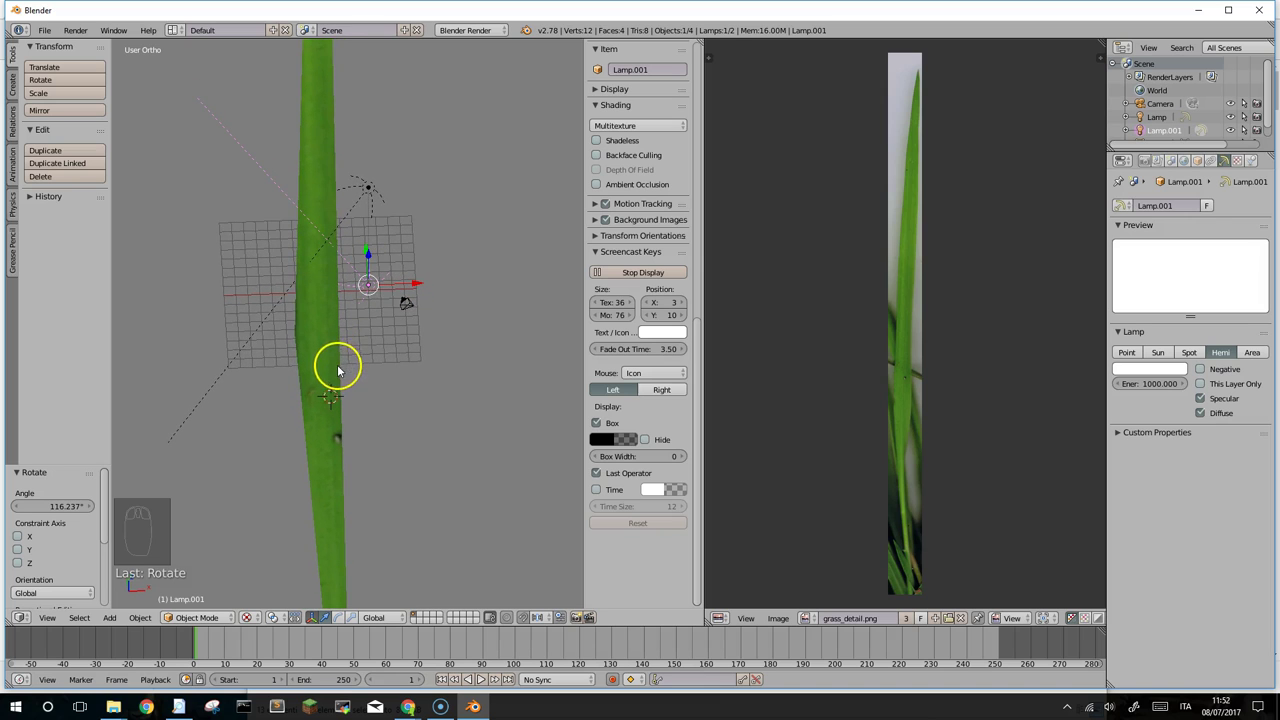
drag(322, 280, 333, 346)
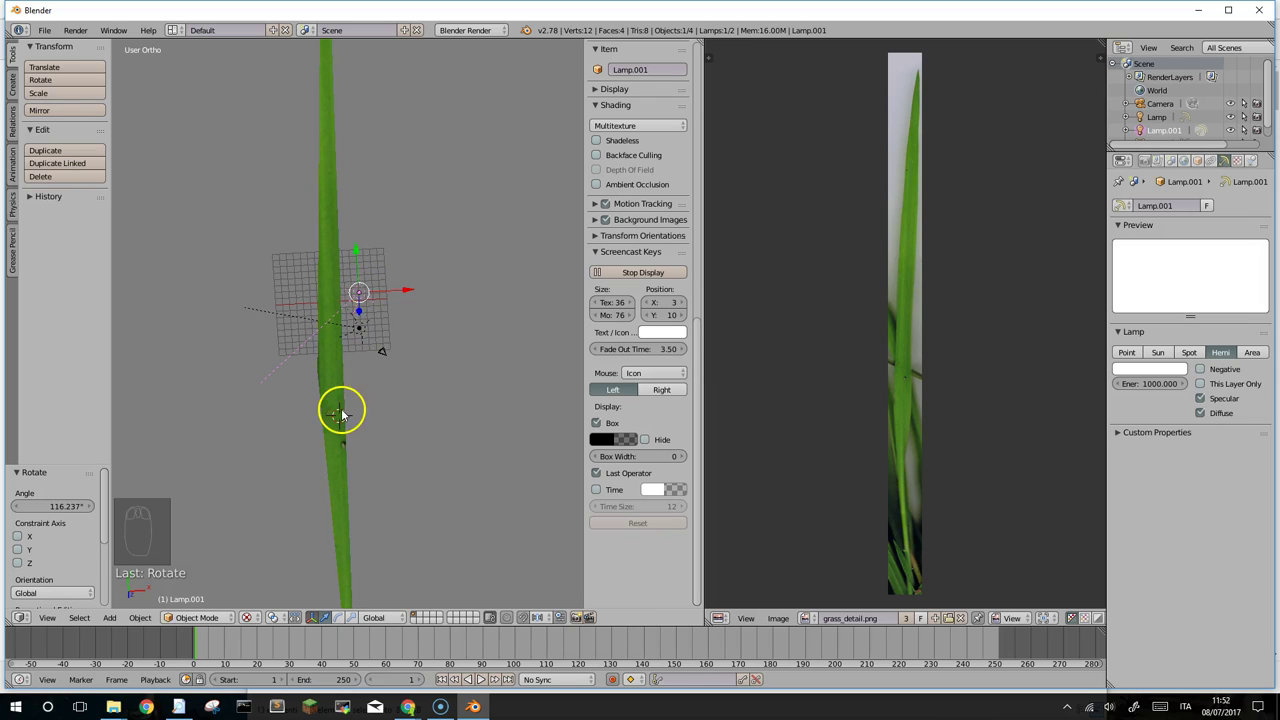
drag(290, 360, 379, 471)
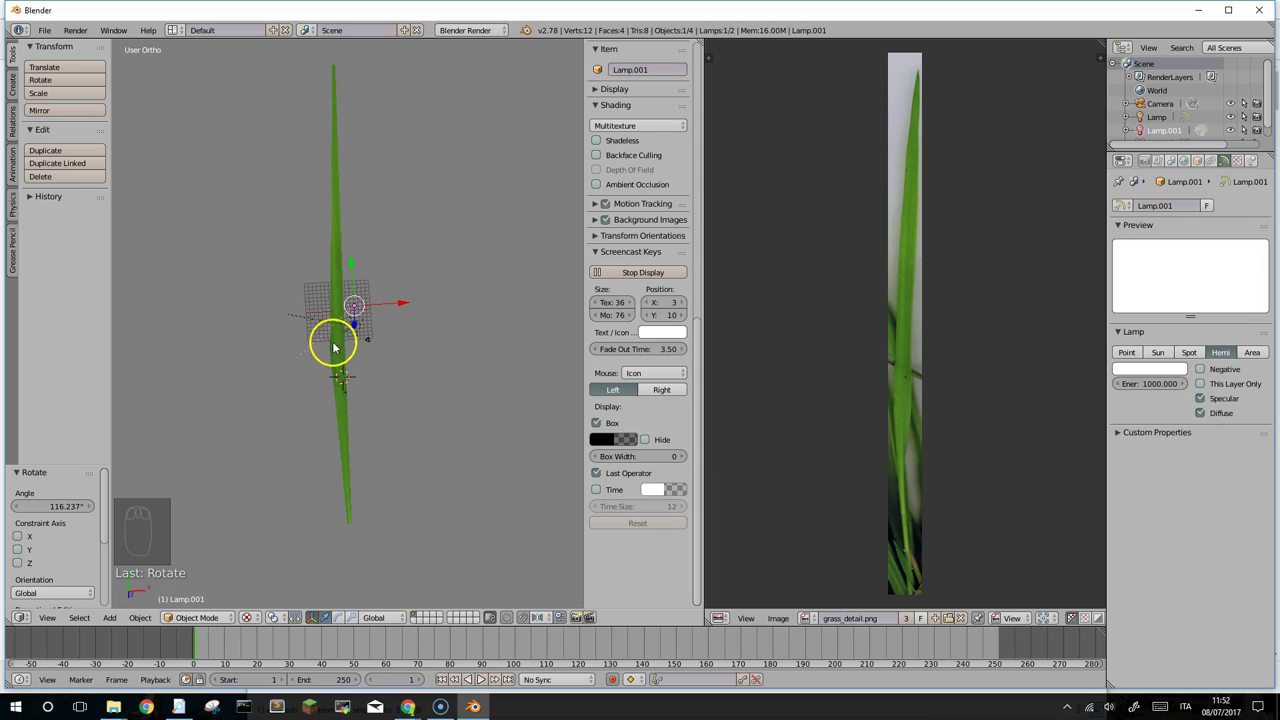
Step: Select the grass blade plane again so it can be renamed stelo
drag(345, 349, 181, 603)
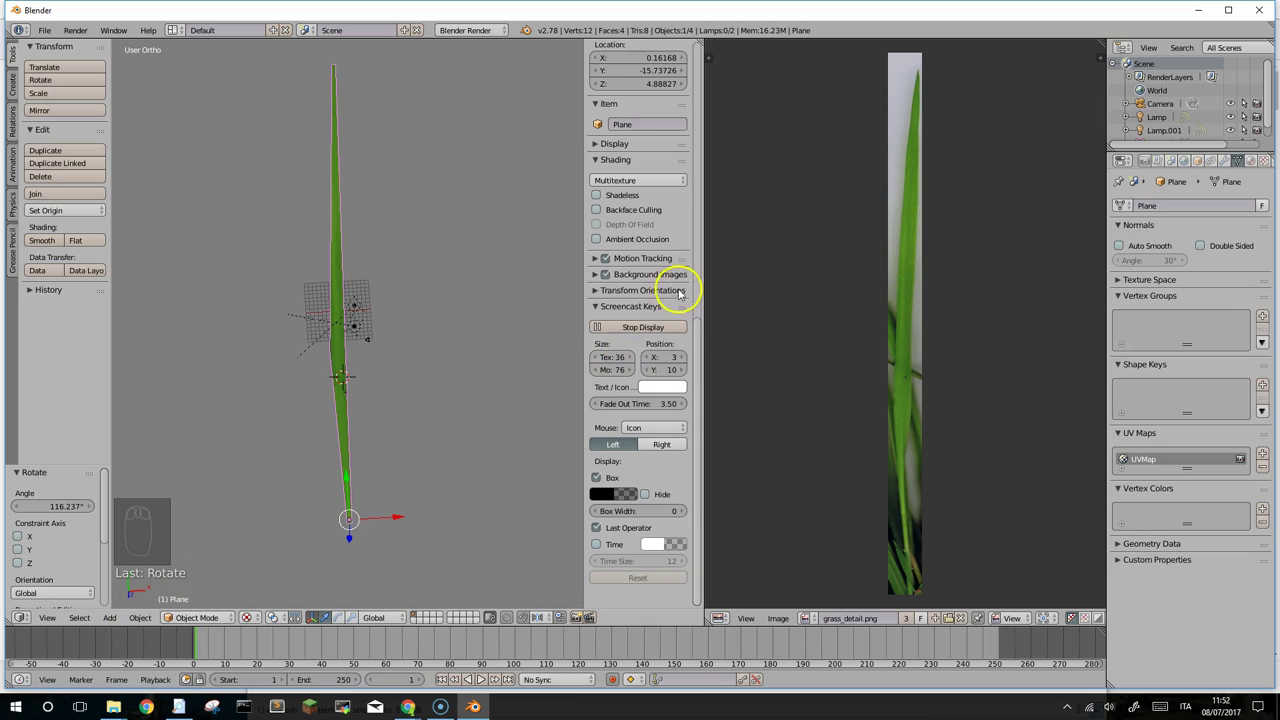
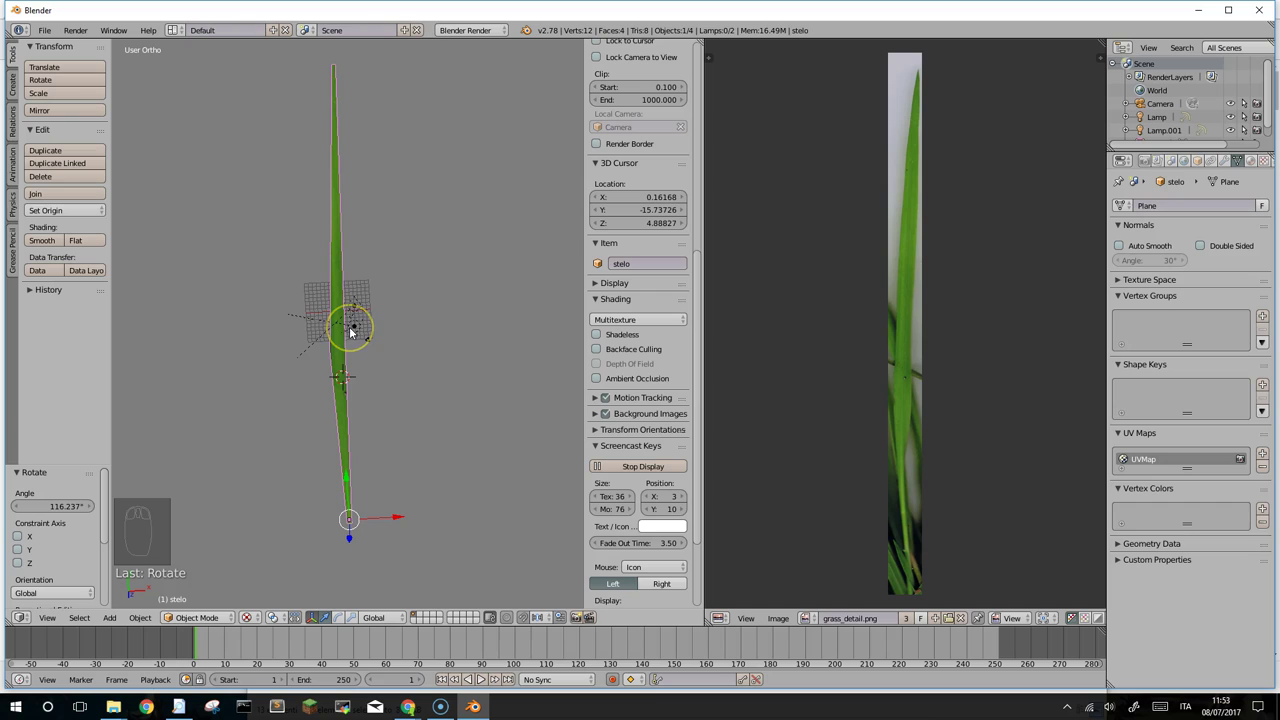
key(m)
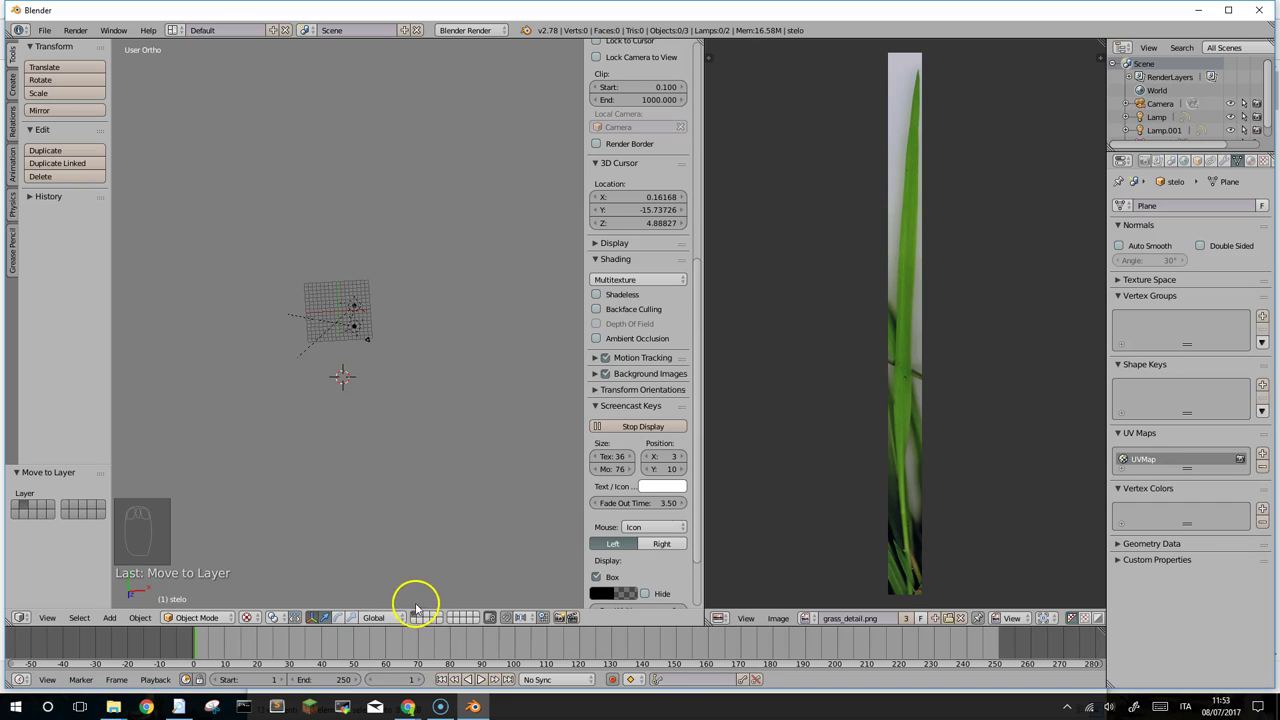
drag(365, 378, 440, 312)
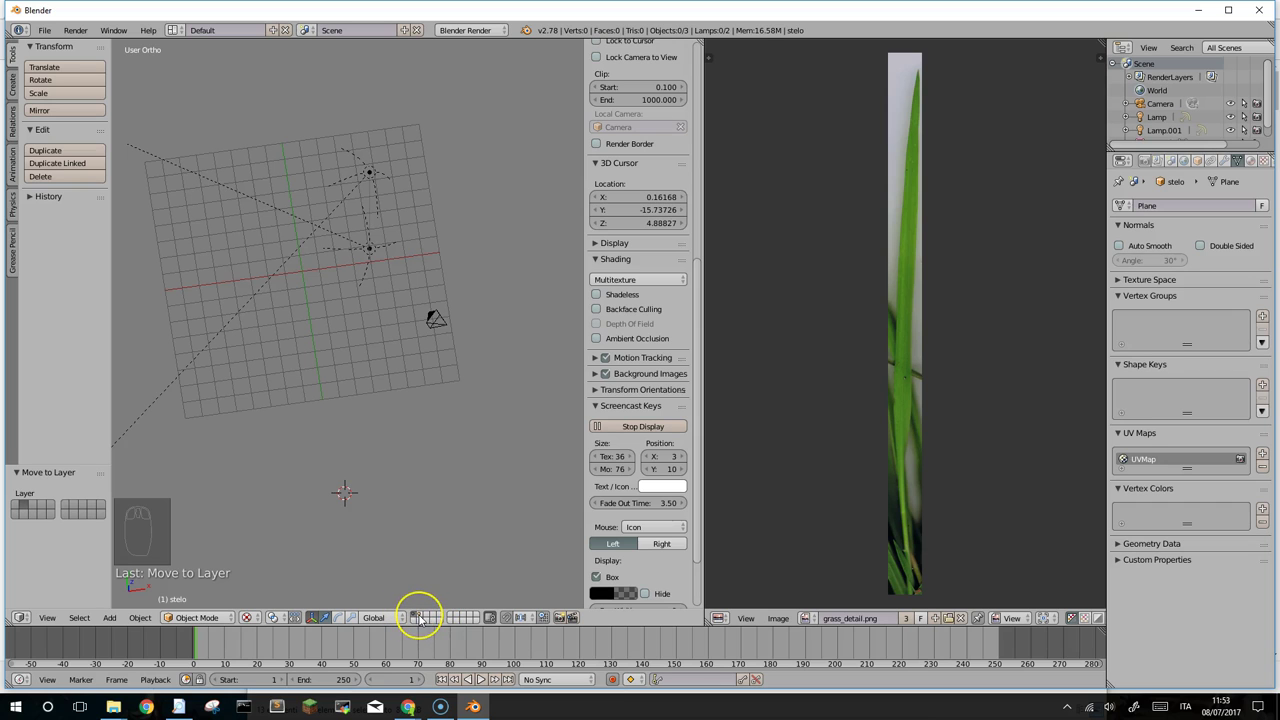
drag(425, 618, 355, 415)
drag(355, 415, 385, 301)
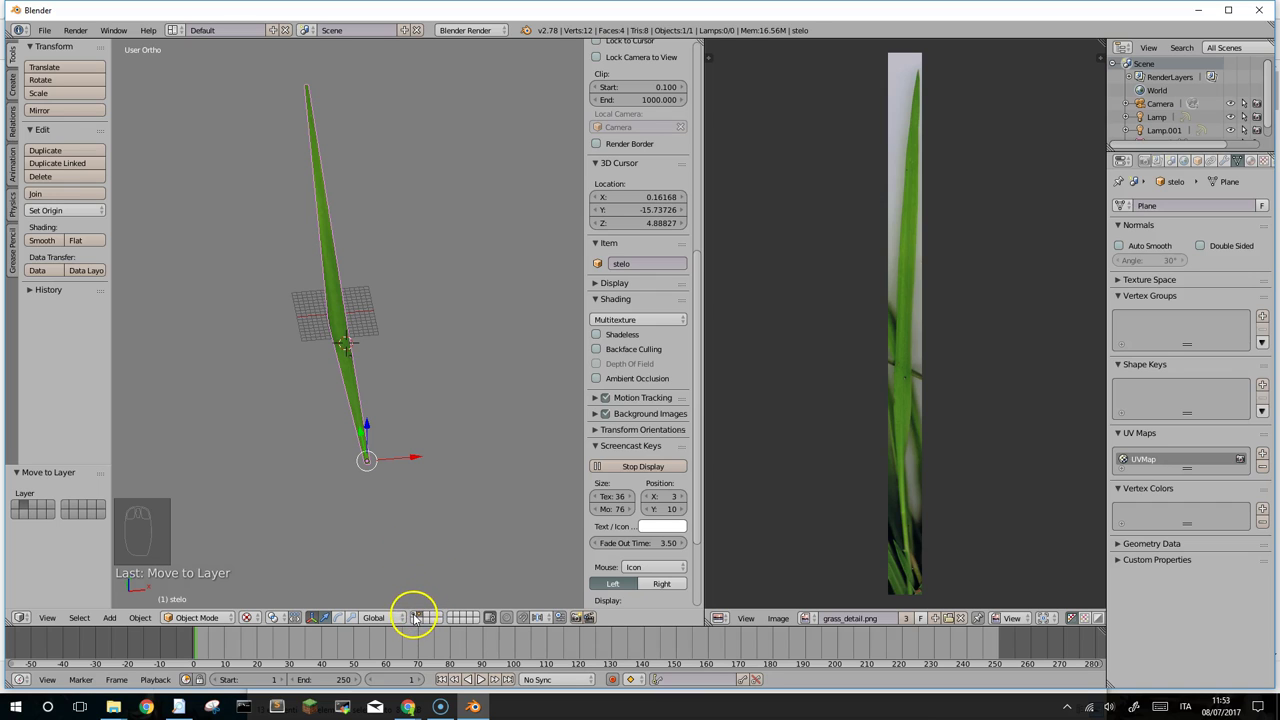
drag(410, 611, 310, 340)
drag(310, 340, 318, 244)
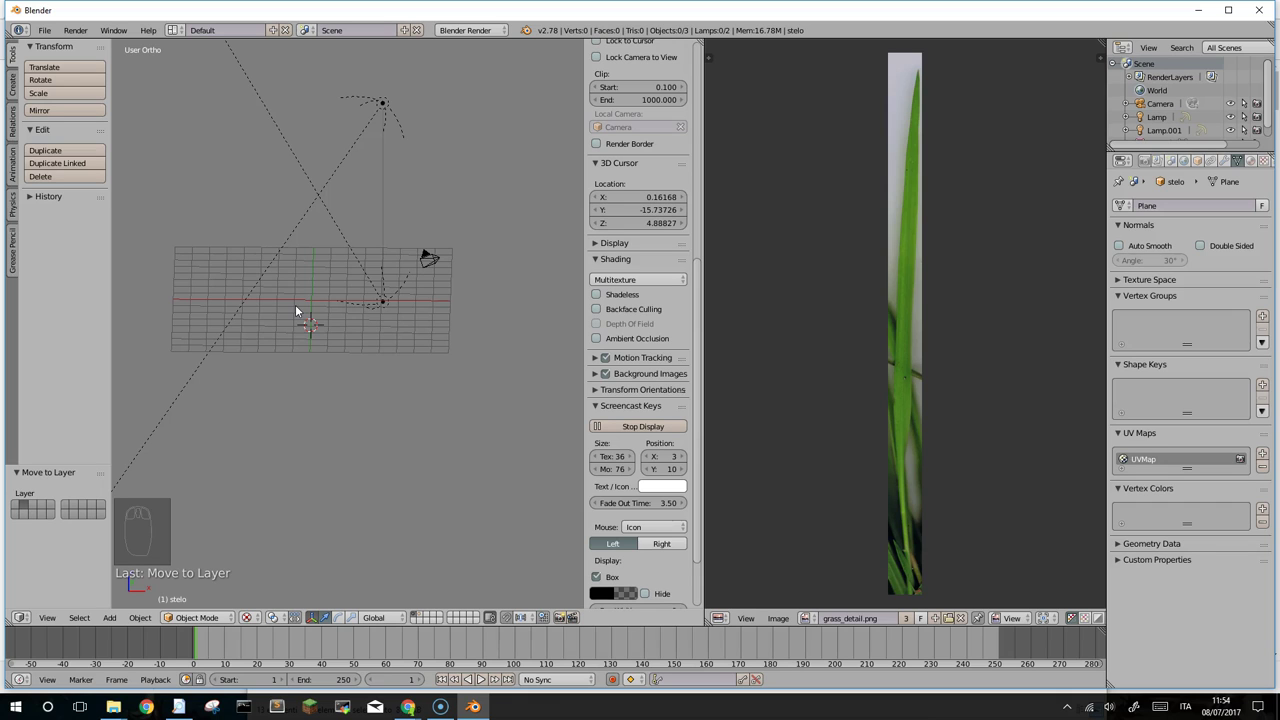
Step: Add a new plane, move it along Y, scale it wider along X and adjust its height along Z
key(shift+a)
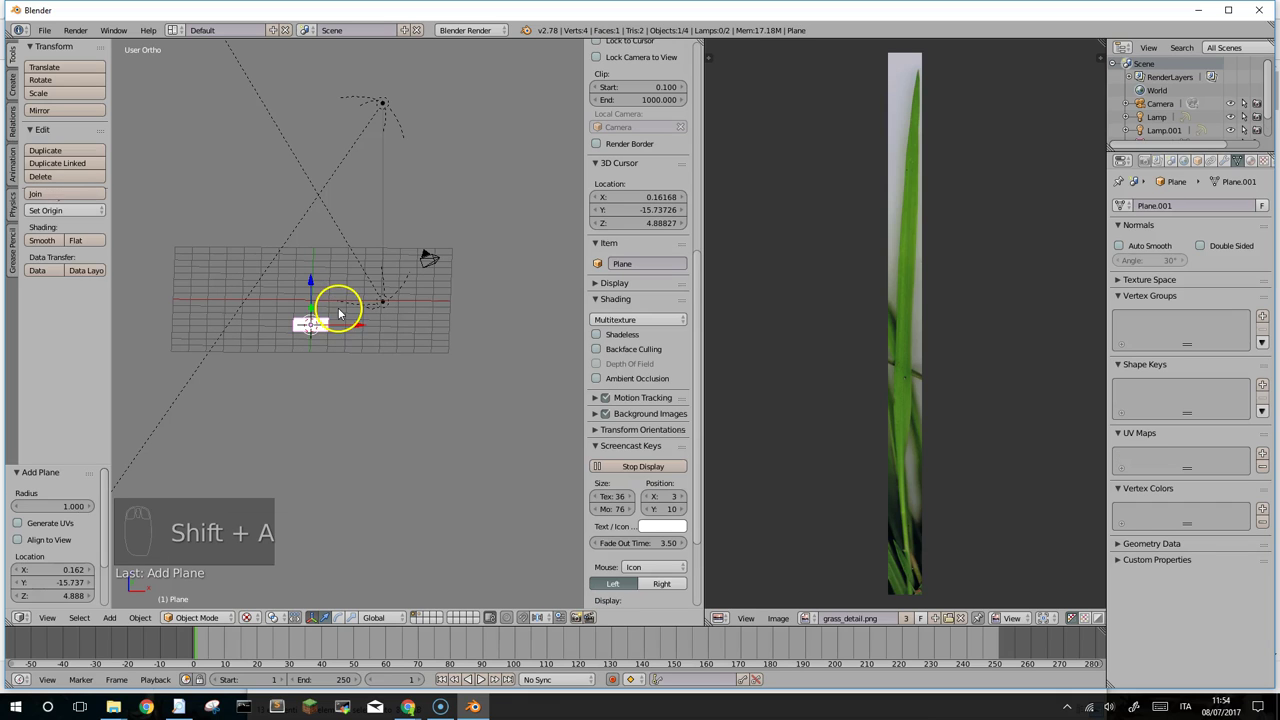
drag(340, 322, 381, 314)
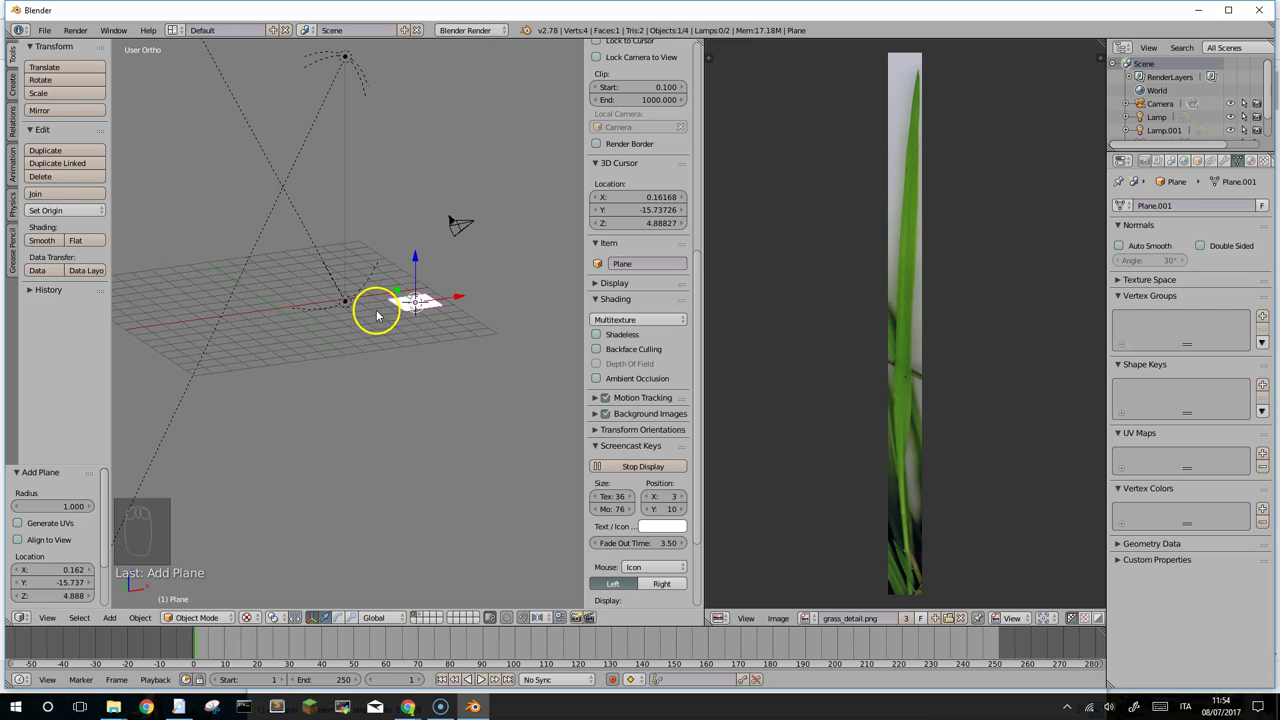
drag(390, 285, 275, 211)
drag(321, 302, 283, 321)
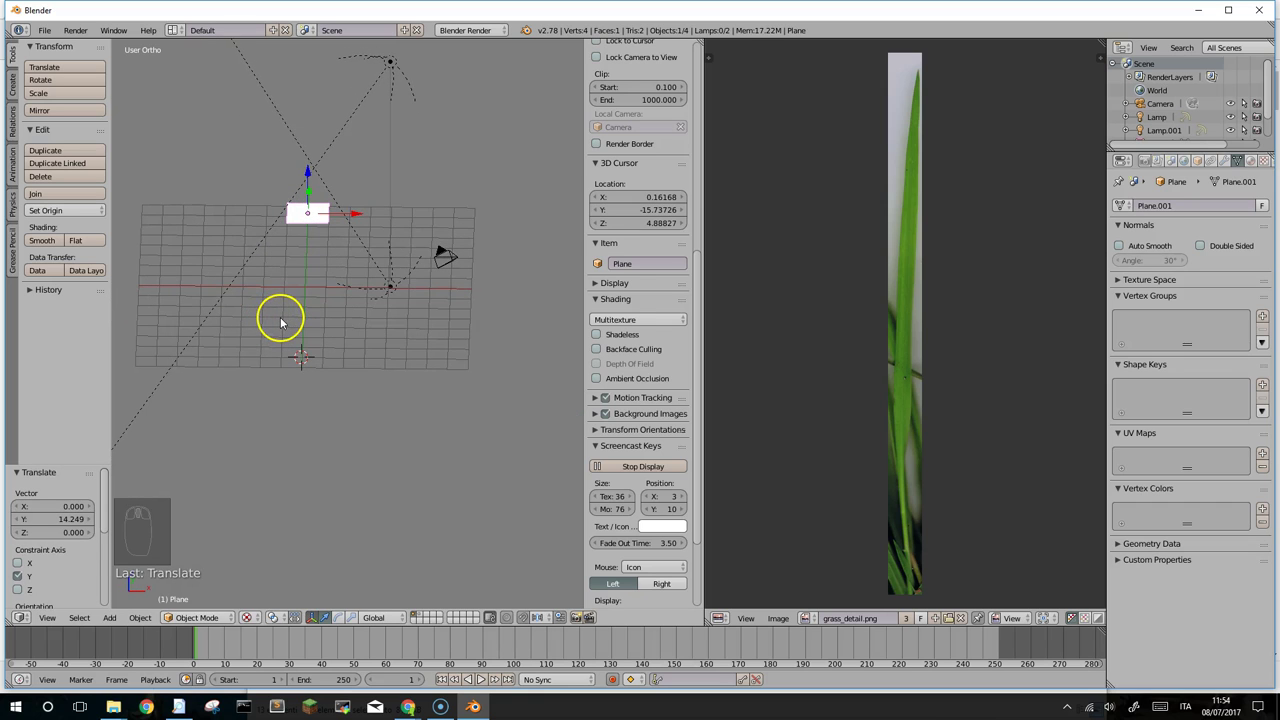
key(s)
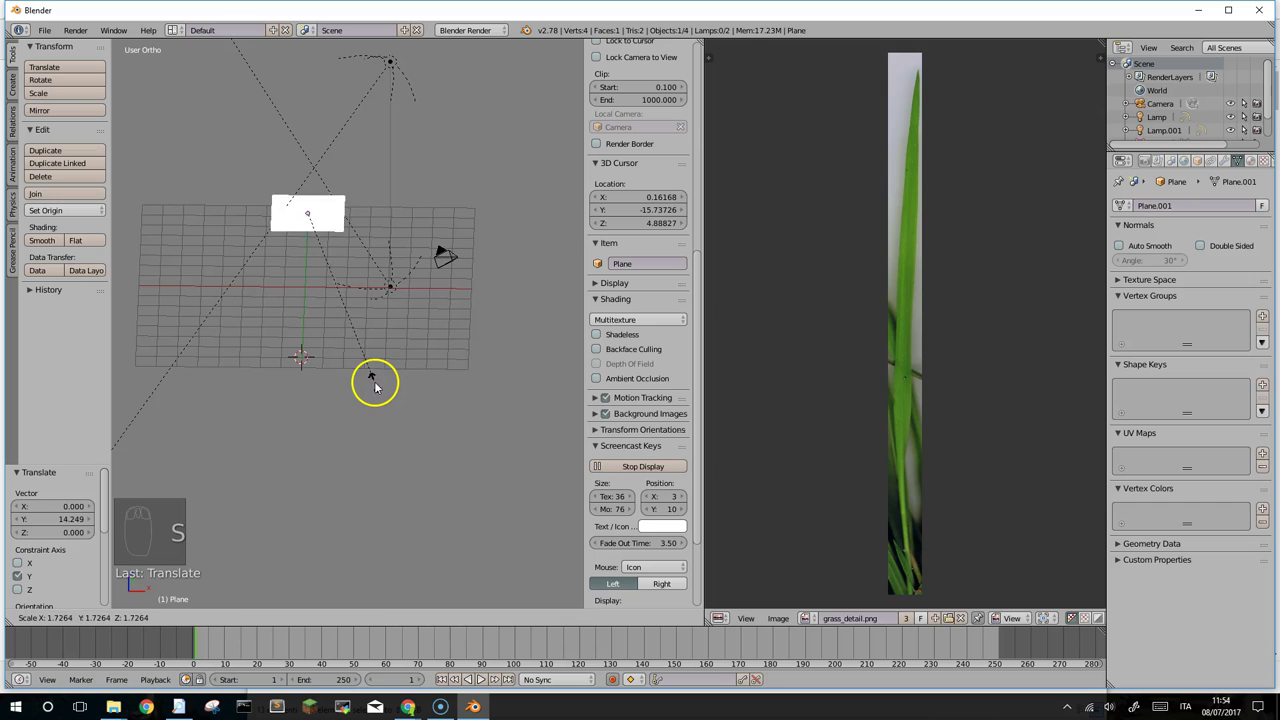
drag(320, 284, 303, 147)
drag(303, 147, 369, 332)
drag(369, 332, 256, 454)
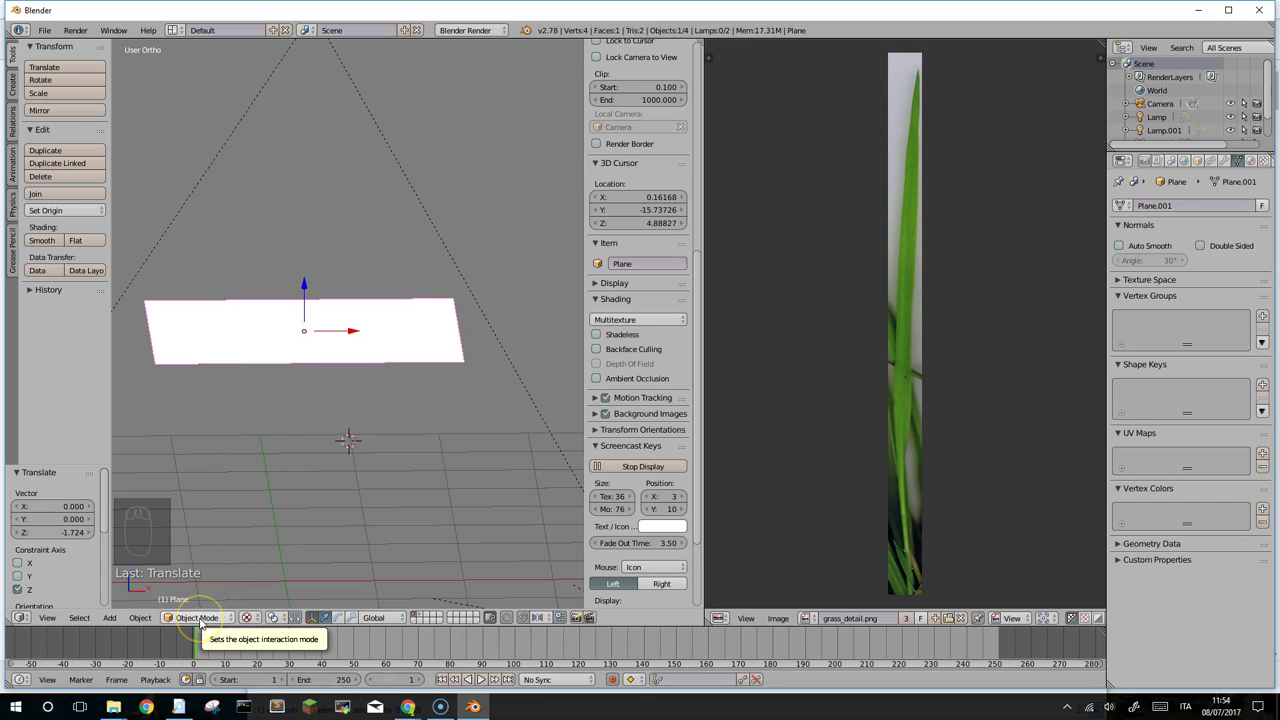
Step: Subdivide the ground plane in Edit Mode into a 1024-face grid
key(Tab)
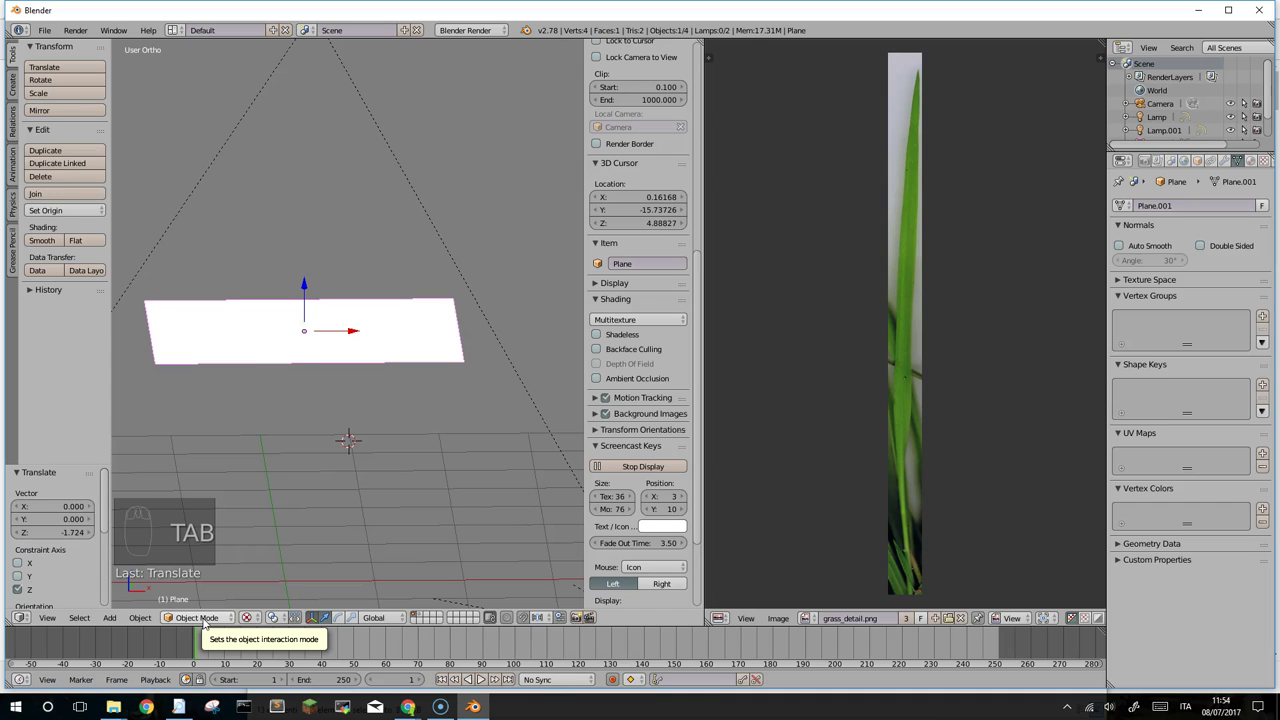
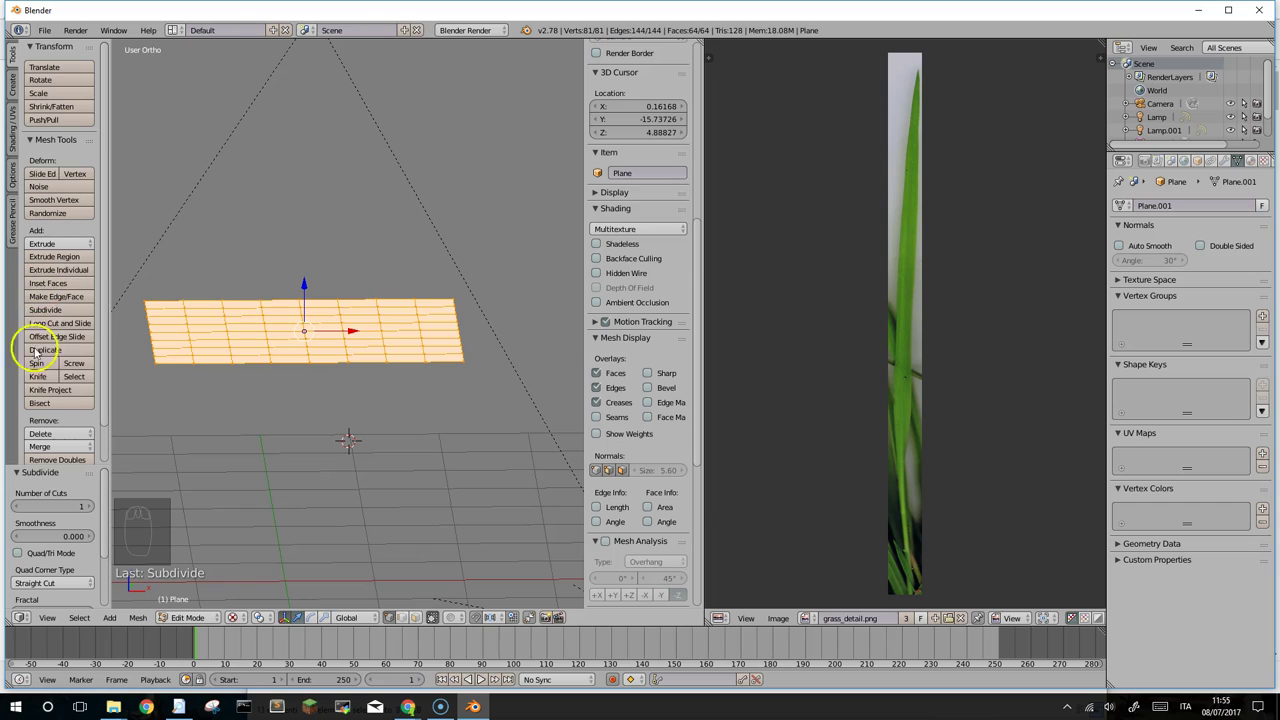
drag(51, 309, 51, 309)
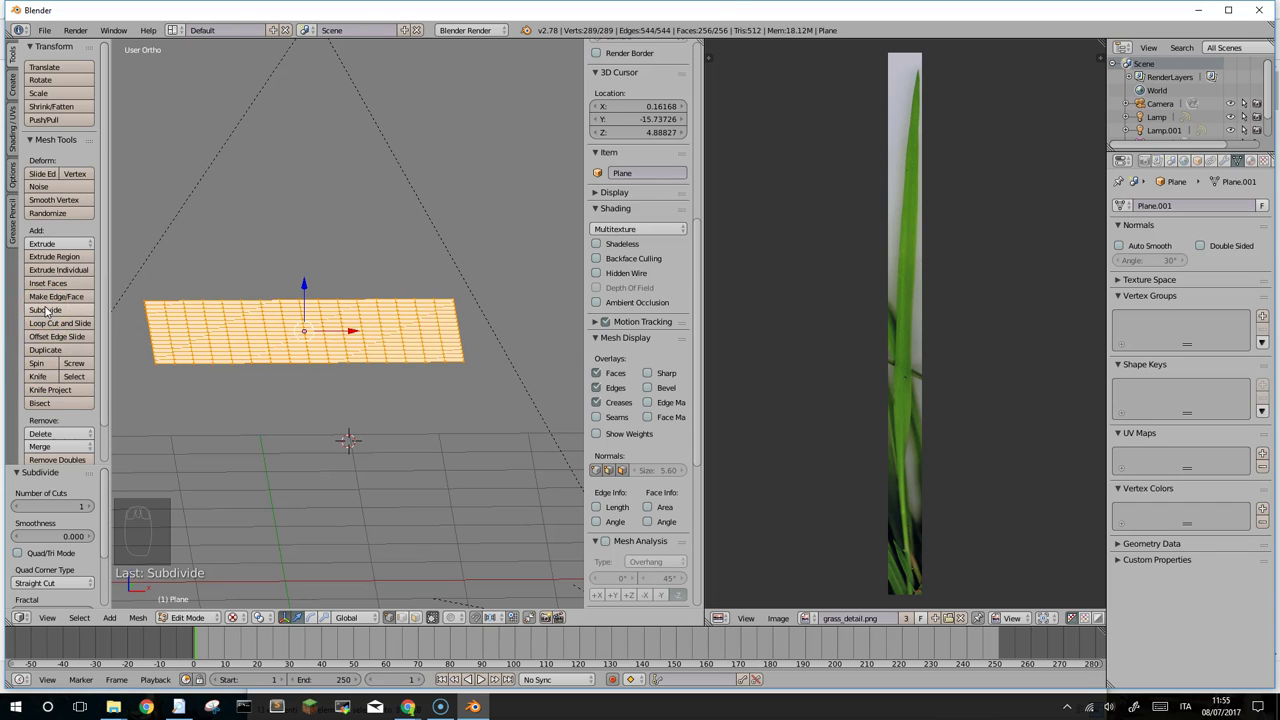
drag(51, 309, 51, 309)
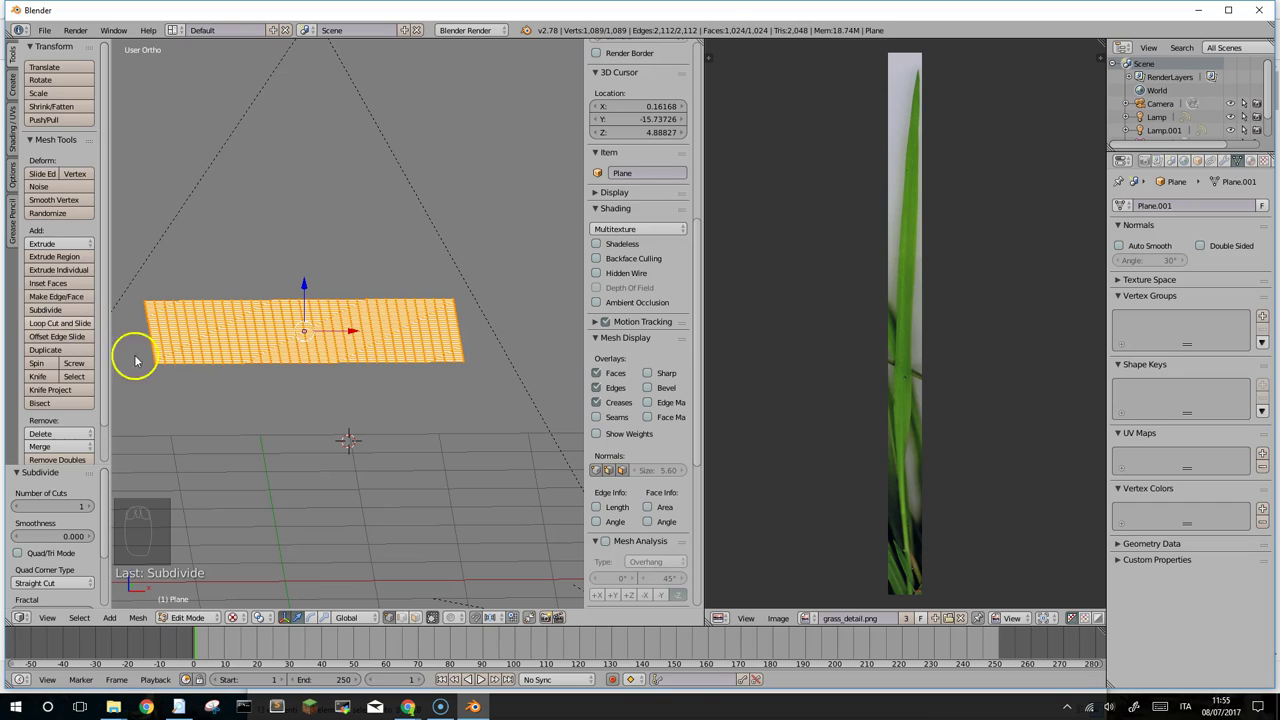
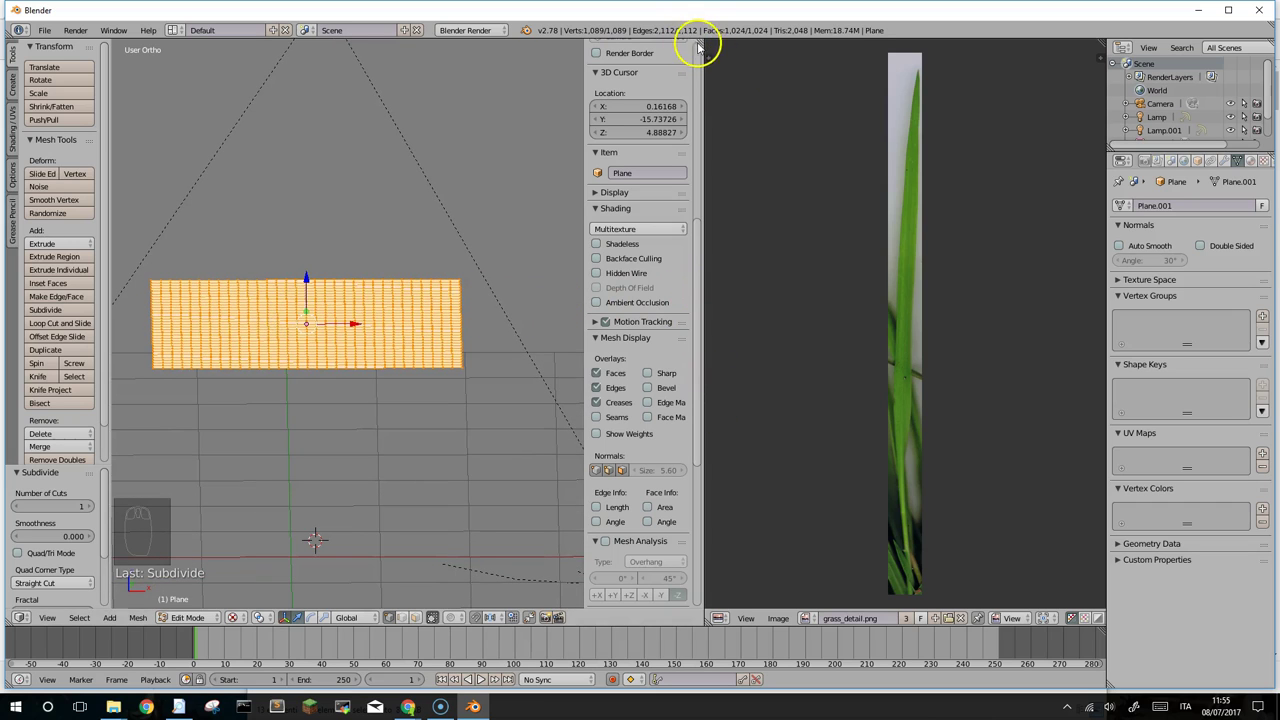
Step: Join the UV/Image Editor area into the 3D View so it fills the window
click(728, 67)
click(850, 240)
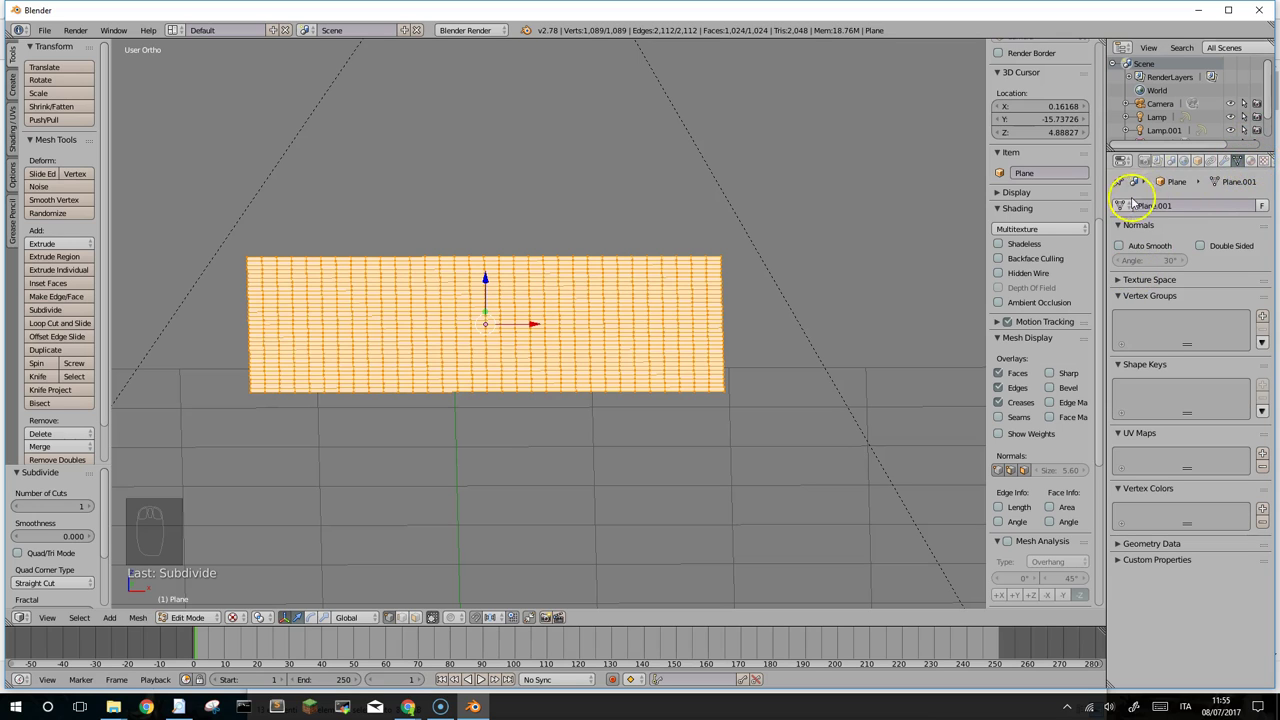
drag(1251, 158, 1231, 163)
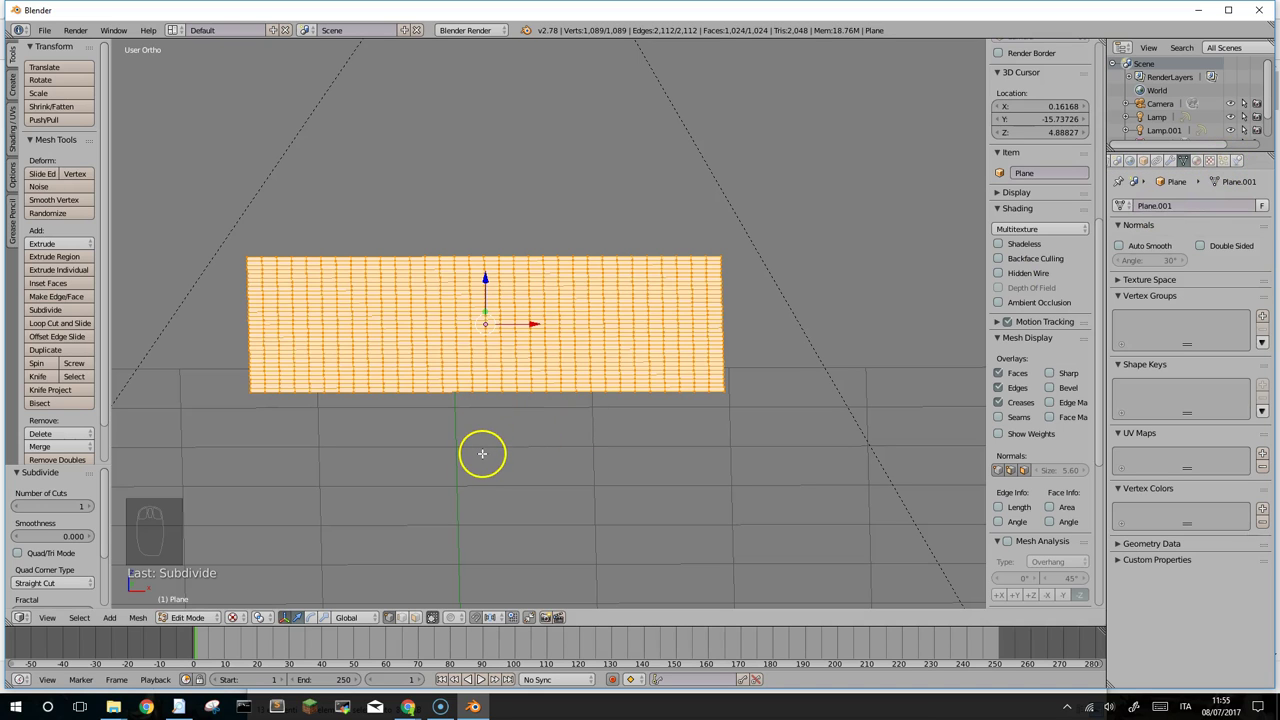
Step: Leave Edit Mode and switch the prato particle system from Emitter to Hair, inspecting the strands
key(Tab)
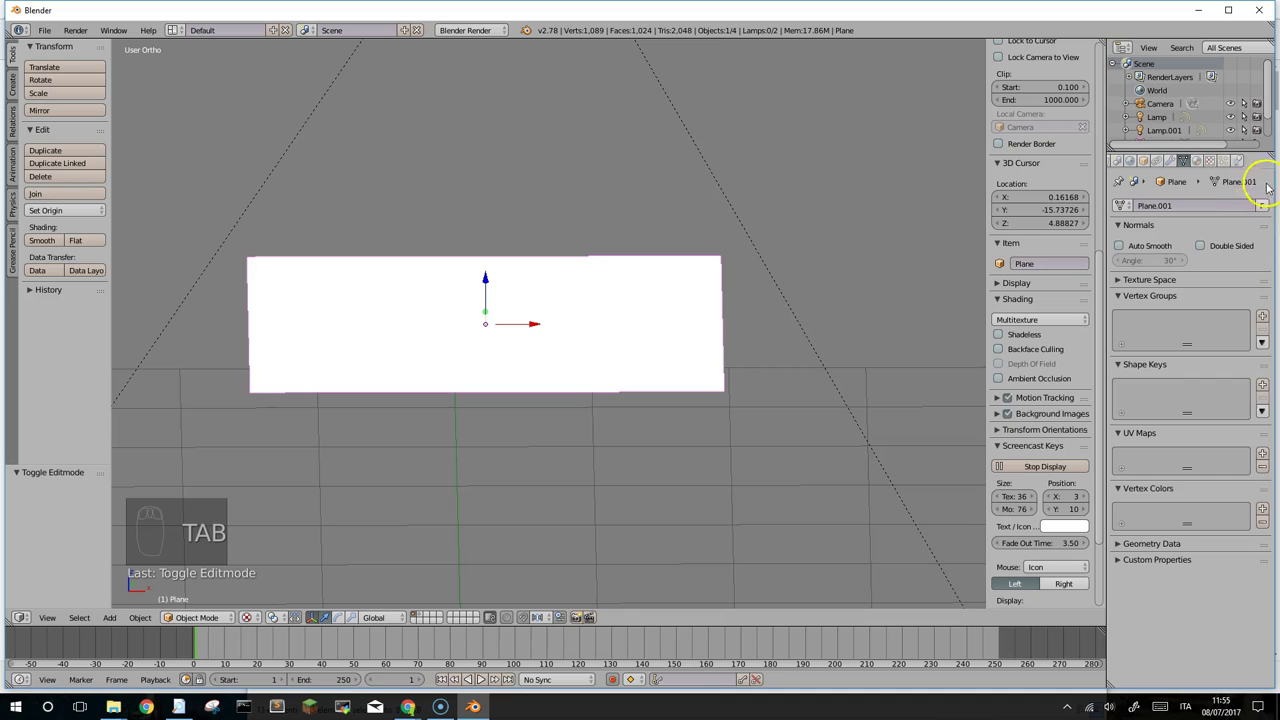
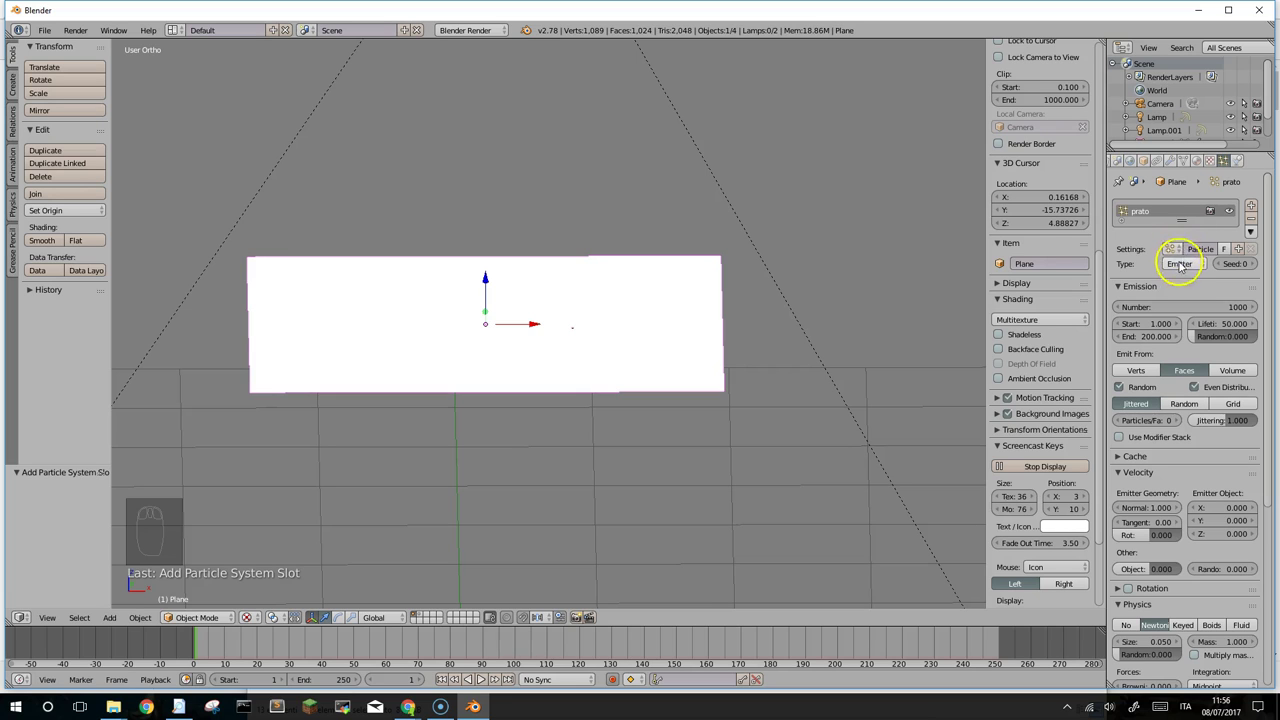
drag(1184, 266, 1171, 237)
scroll(down, 3)
drag(709, 191, 597, 212)
scroll(down, 3)
scroll(down, 3)
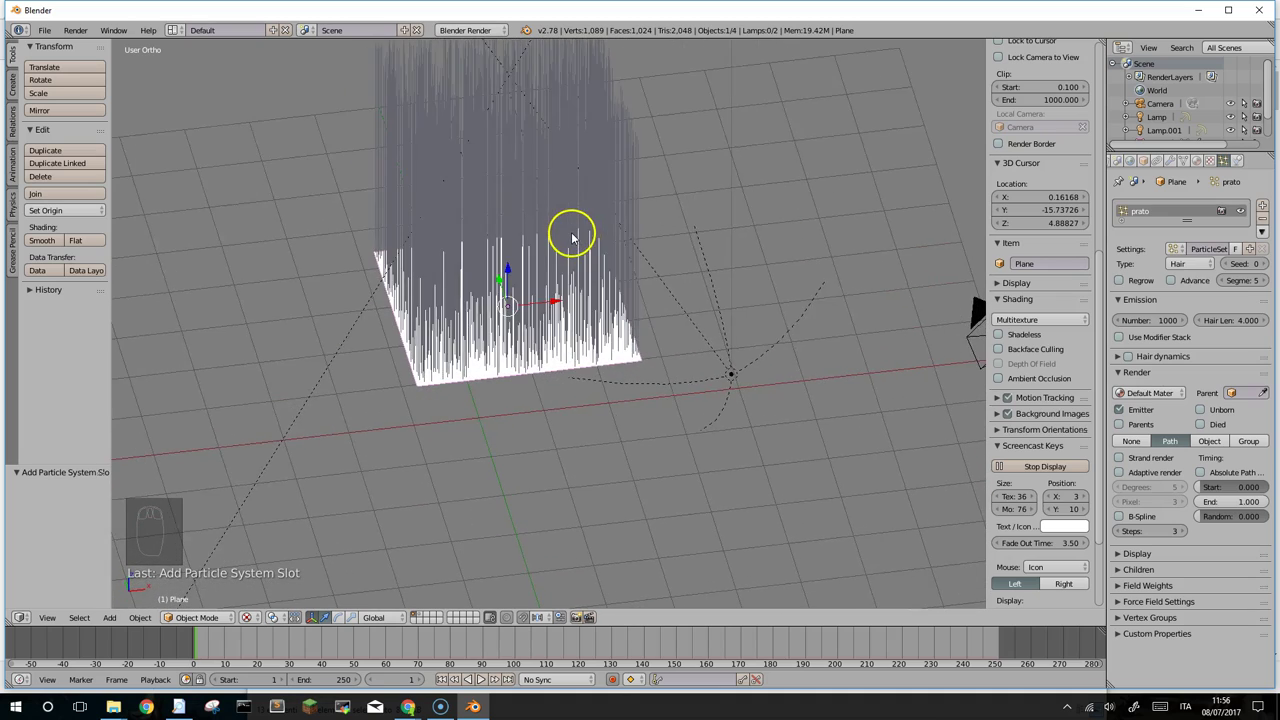
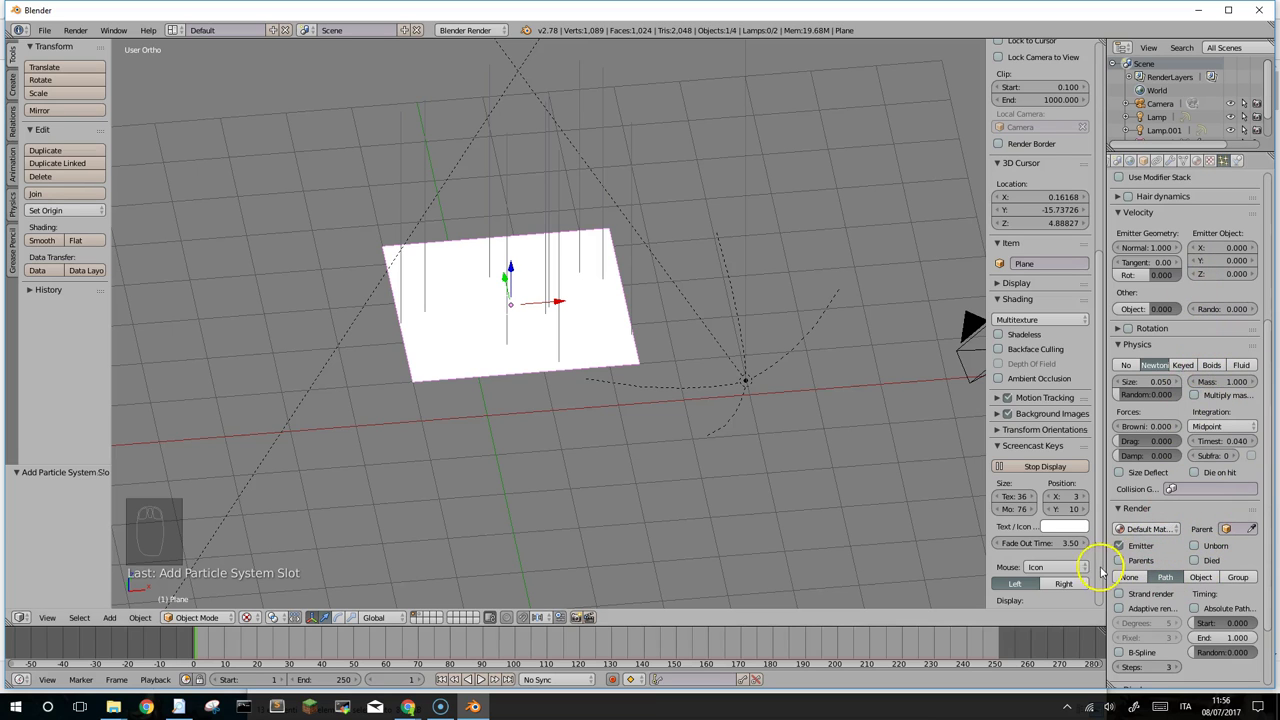
Step: Render the prato hairs as Object duplicates using stelo as the Dupli Object
drag(1203, 580, 1242, 570)
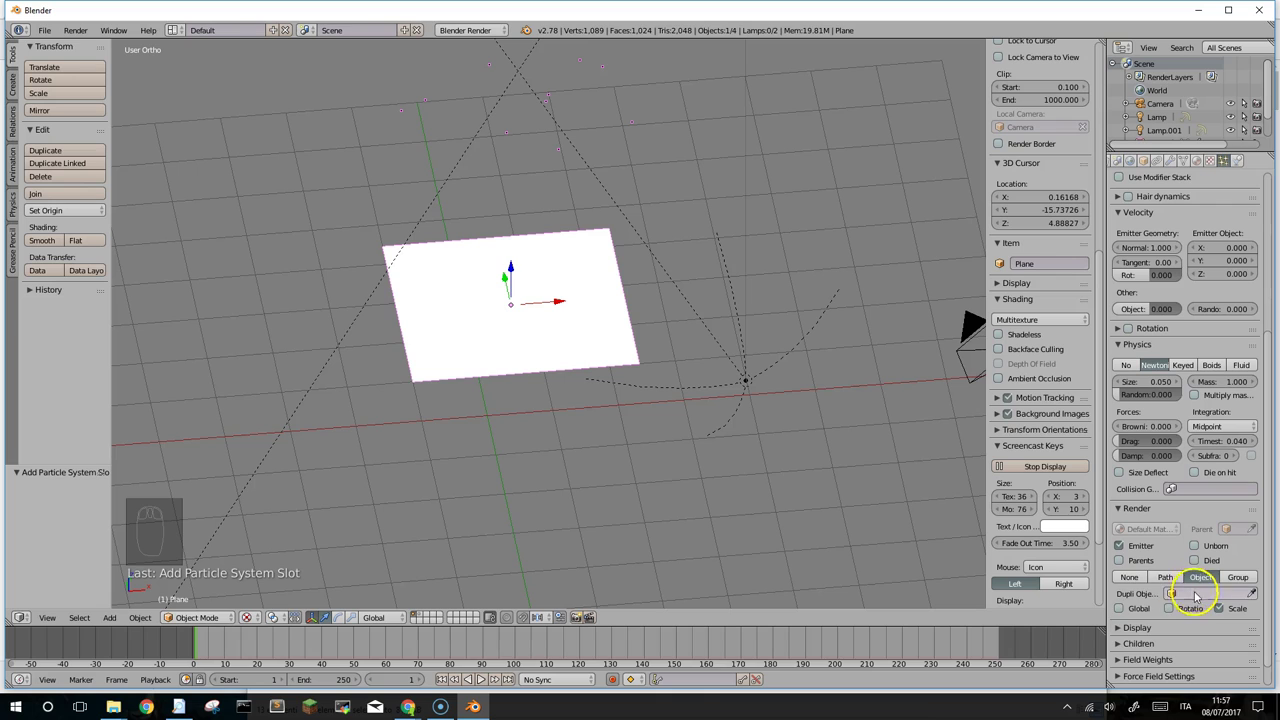
drag(1229, 618, 1135, 503)
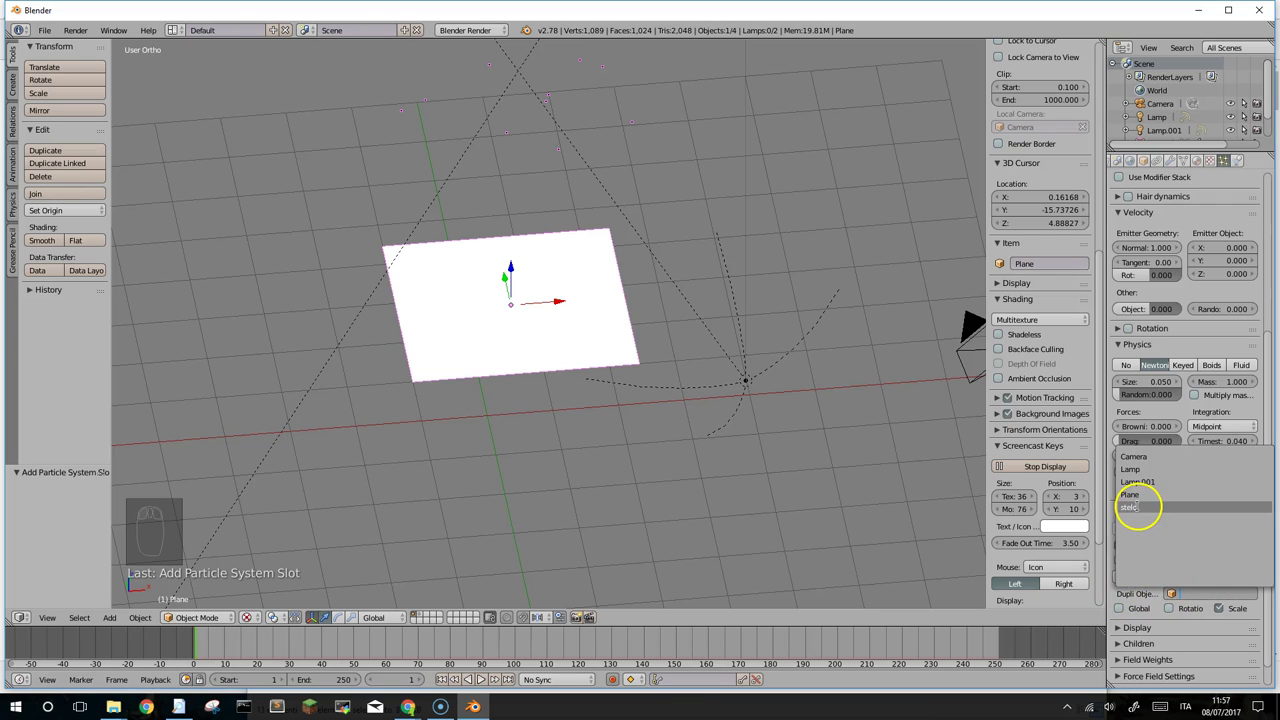
drag(563, 209, 426, 222)
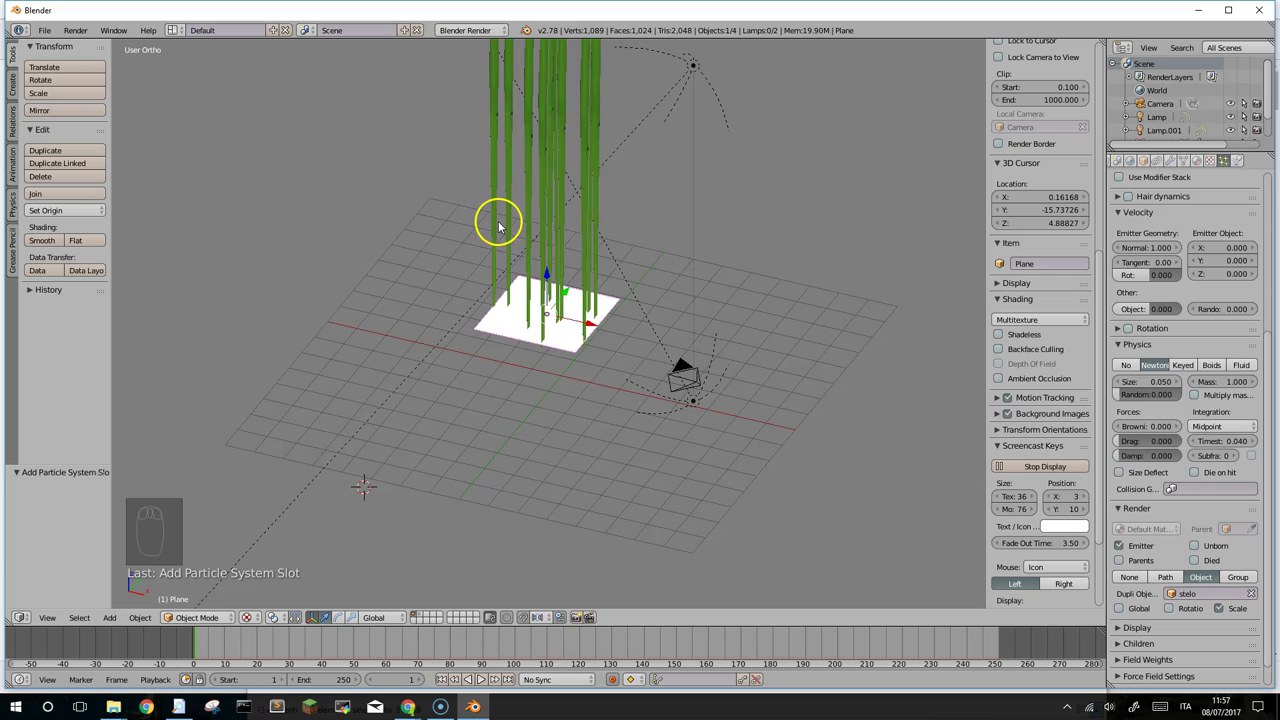
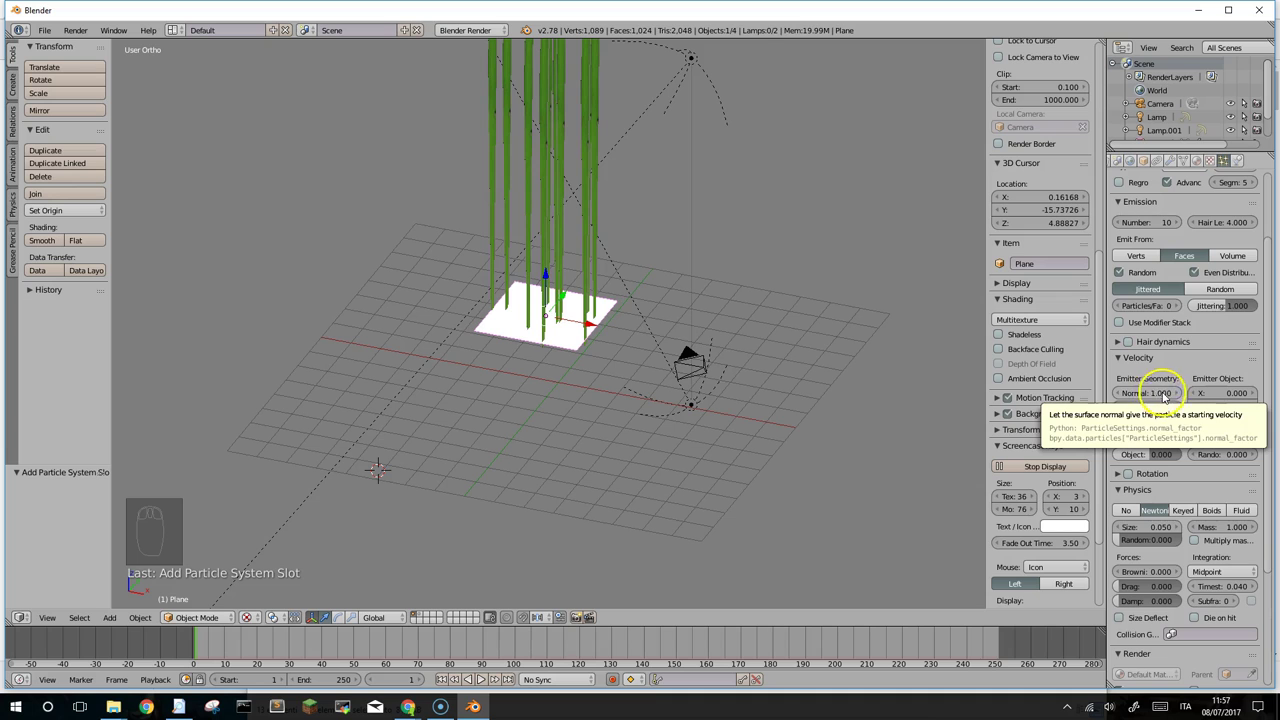
Step: Adjust the prato hair length and normal velocity so the stelo blades sit lower on the plane
drag(1163, 388, 1136, 396)
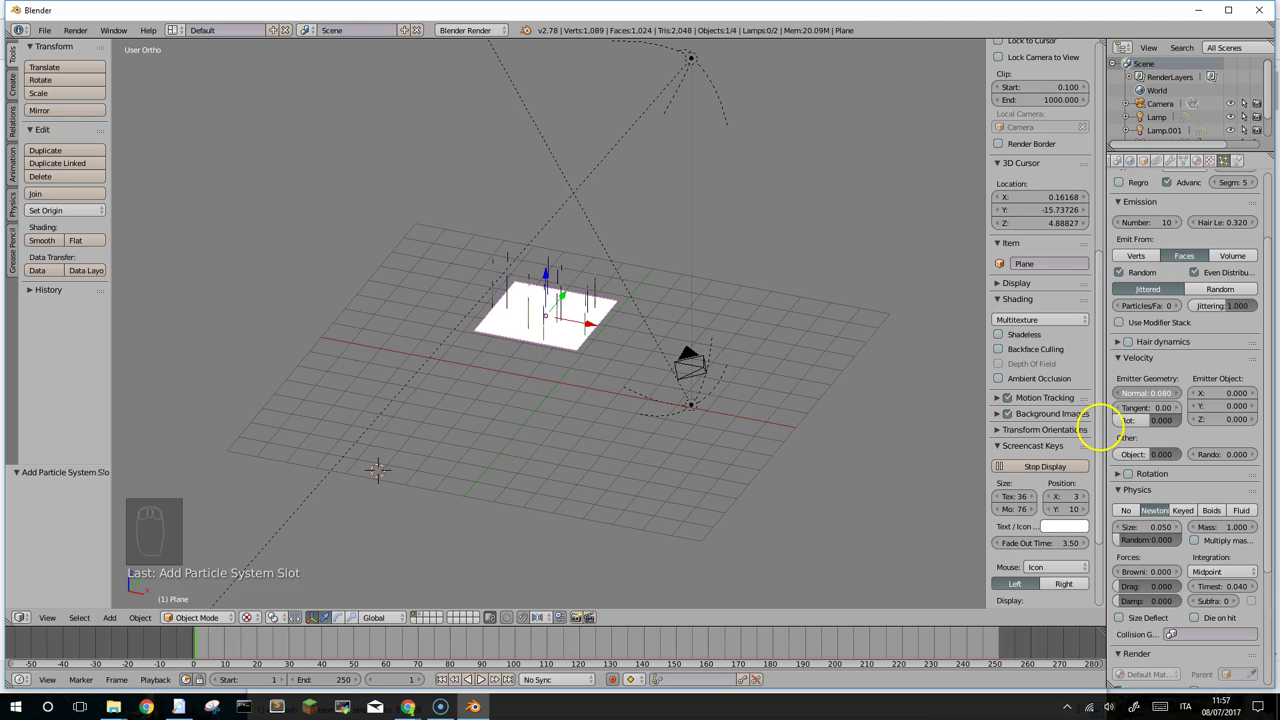
drag(597, 361, 589, 371)
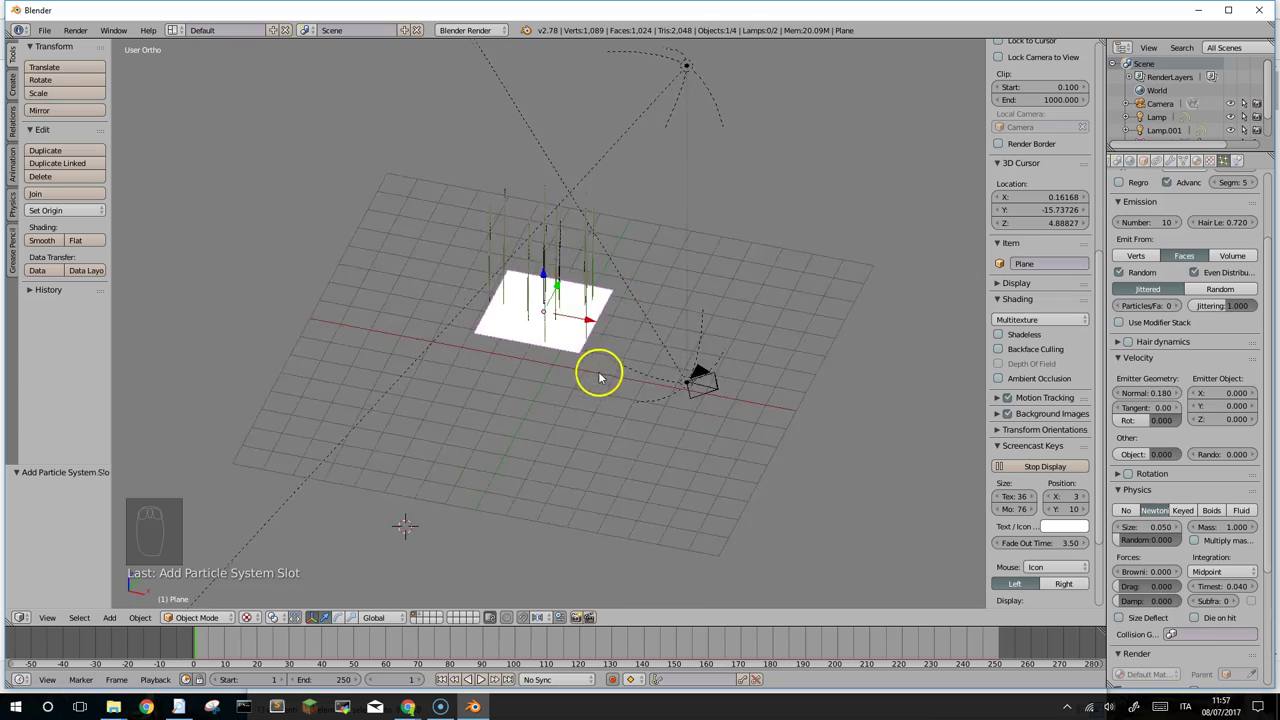
drag(598, 356, 1178, 395)
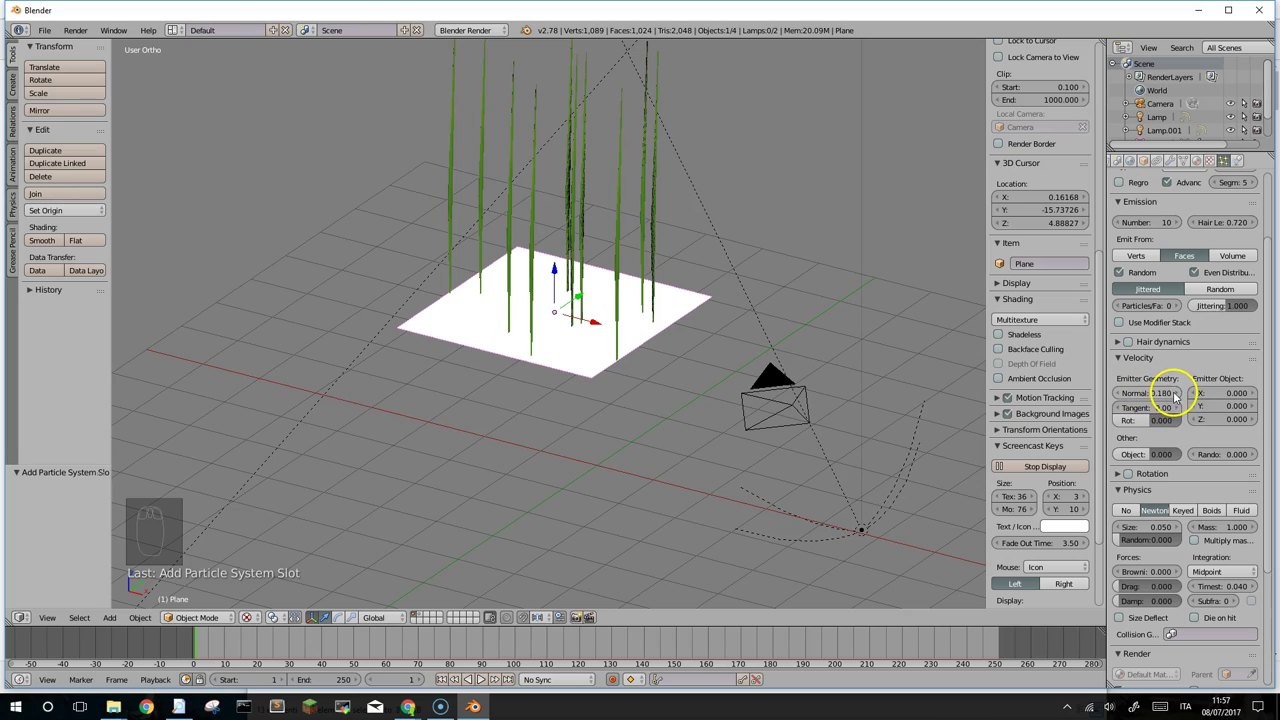
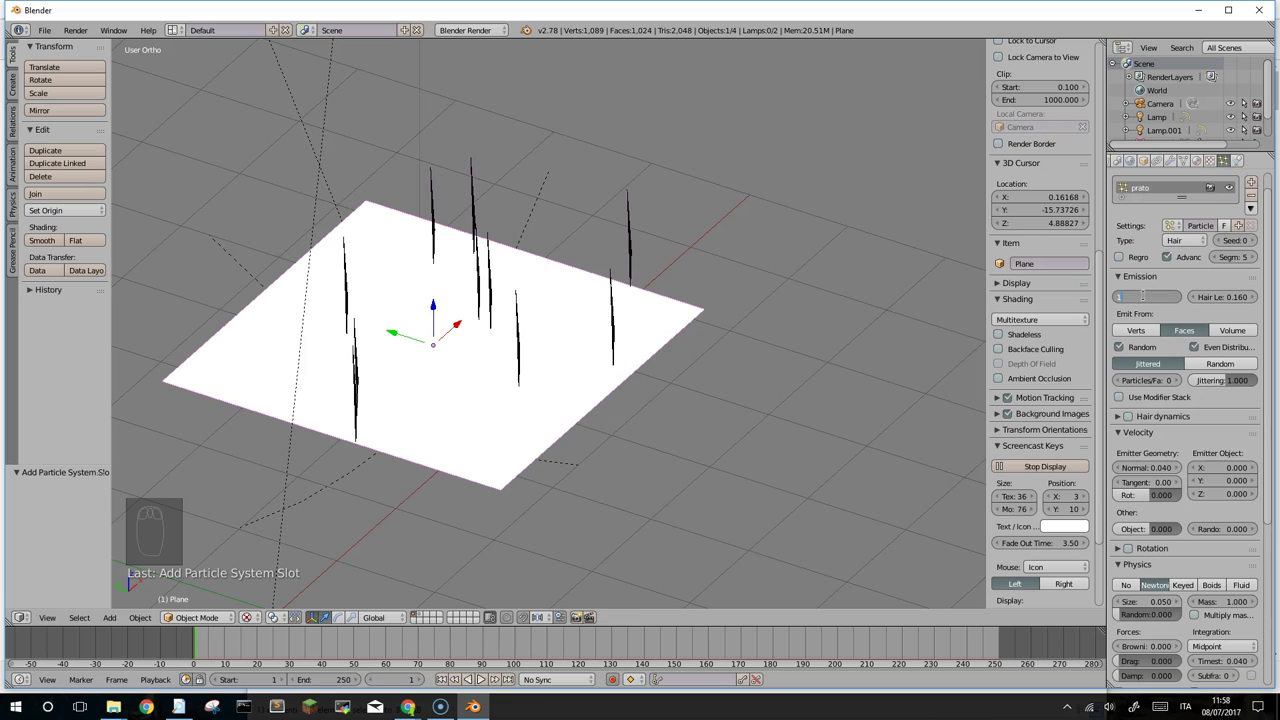
Step: Set the emission Number to 1000 blades and open the ground plane's material settings
key(0)
key(0)
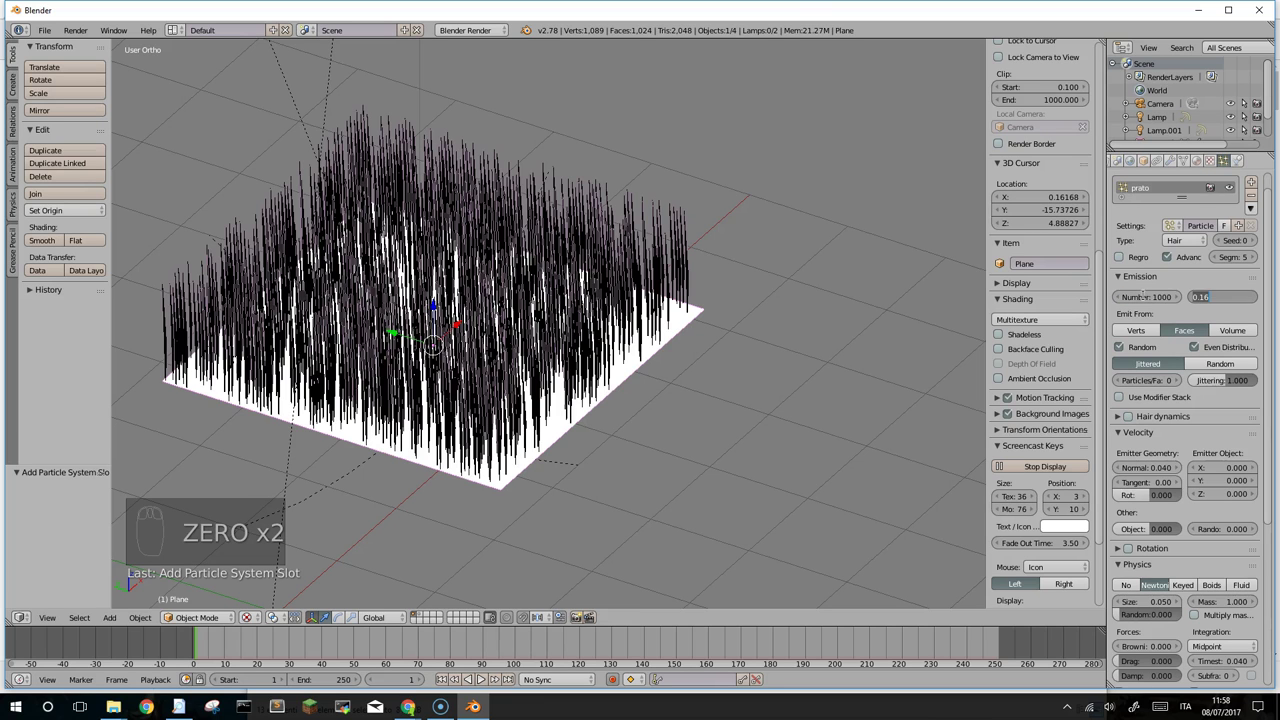
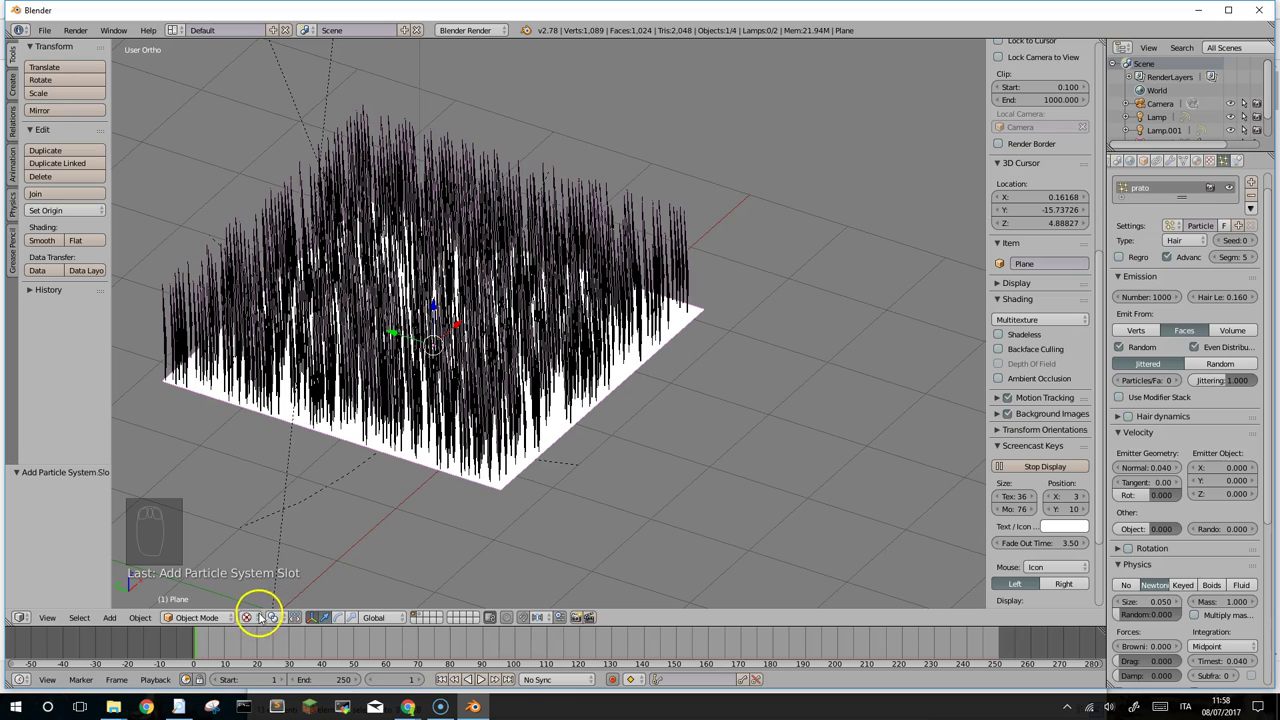
drag(254, 612, 273, 545)
click(252, 612)
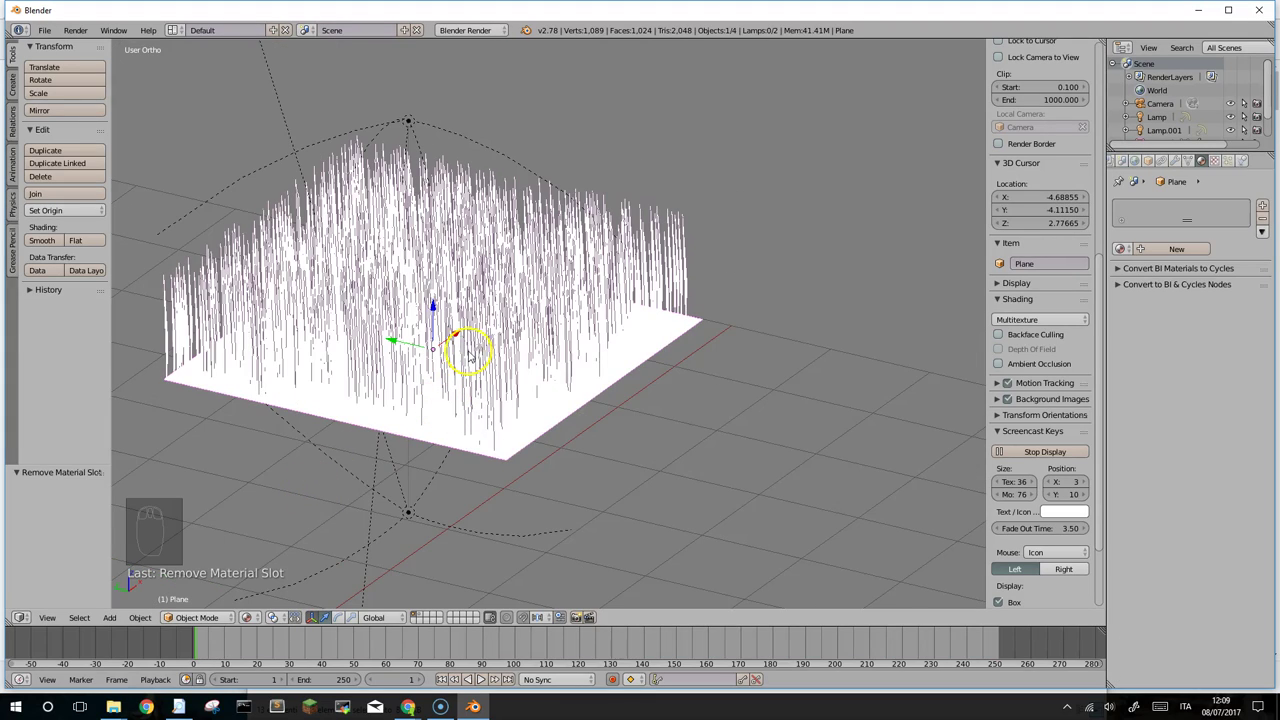
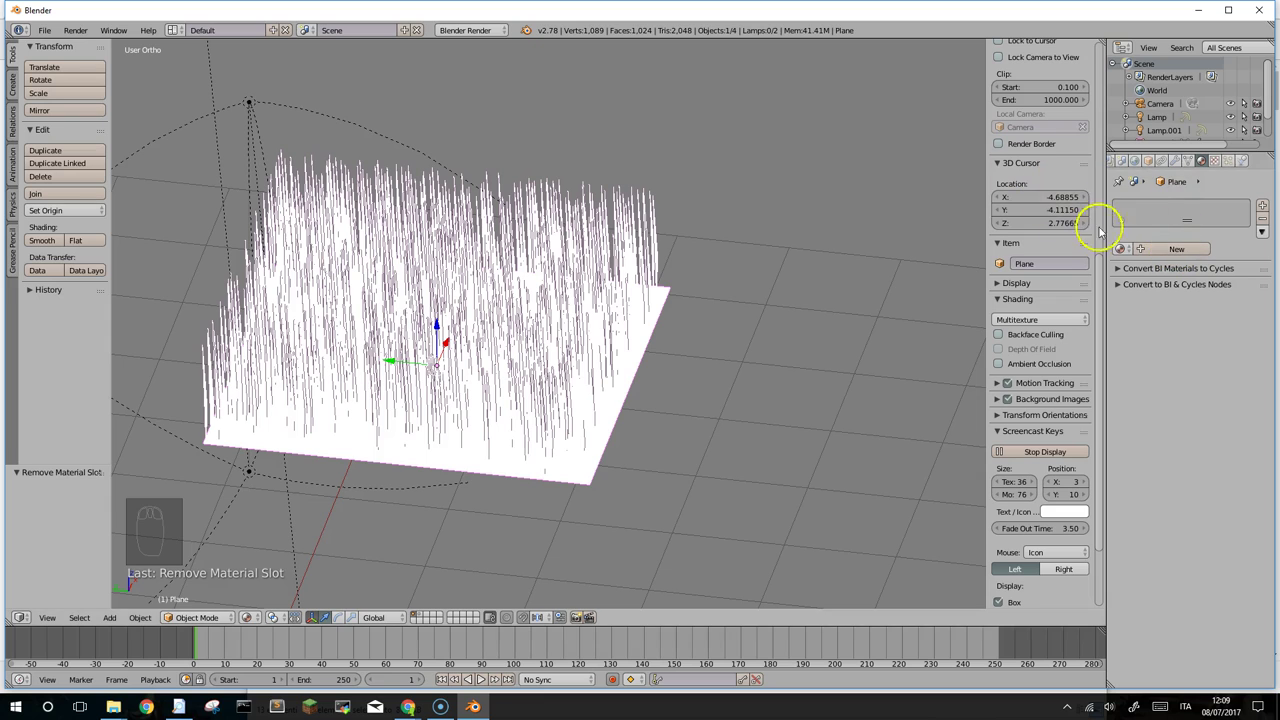
Step: Create the plane material erba, green and Shadeless
drag(1169, 248, 1165, 205)
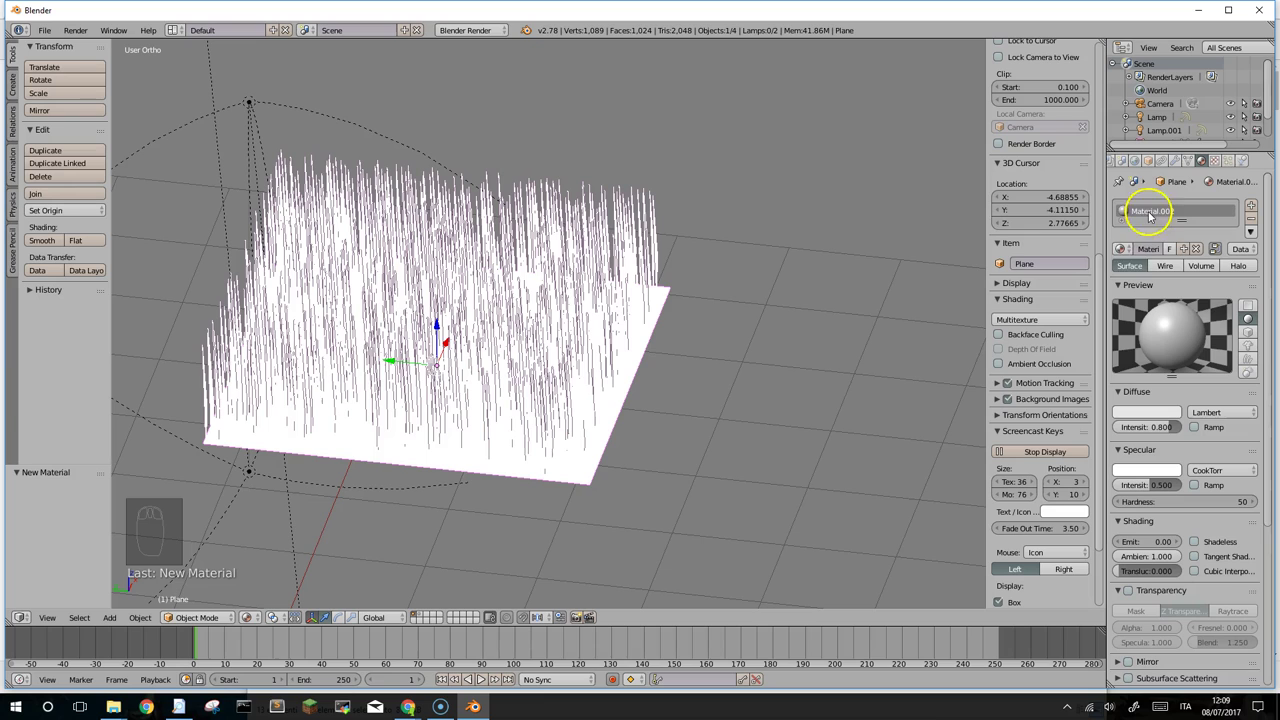
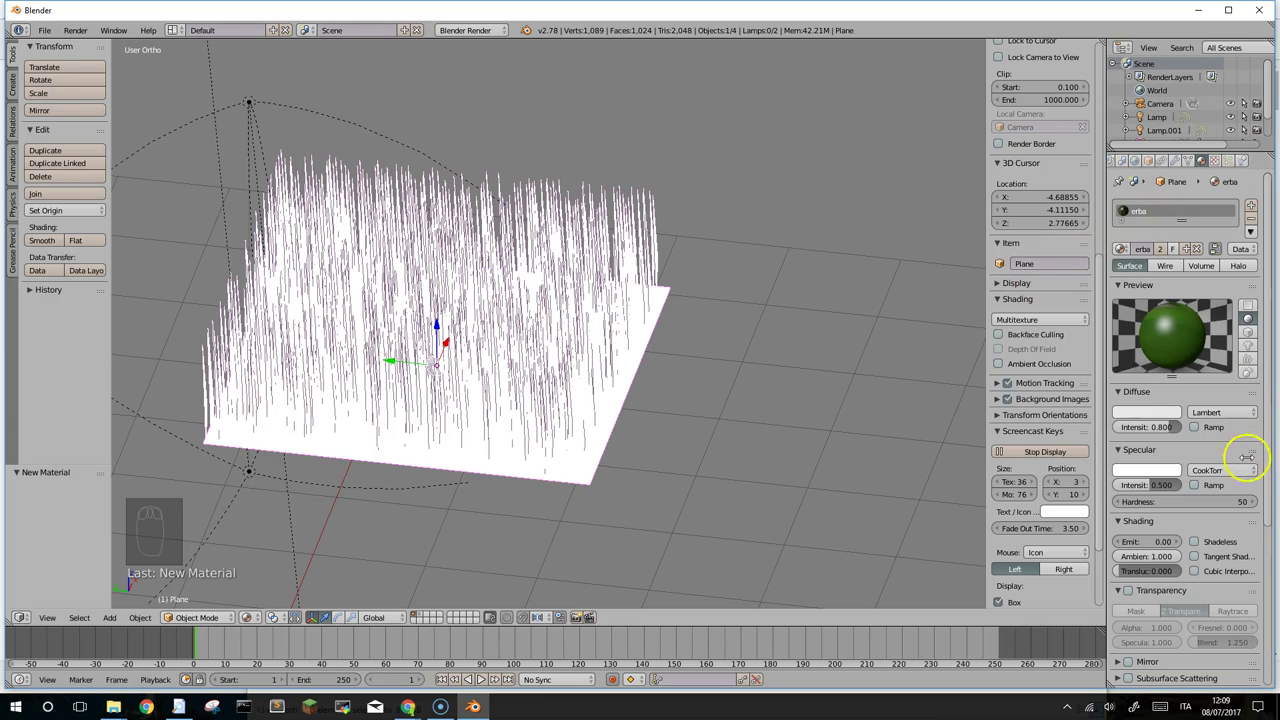
drag(1201, 544, 509, 434)
Step: Orbit and bring the solid-green grass field closer into view
drag(509, 434, 559, 385)
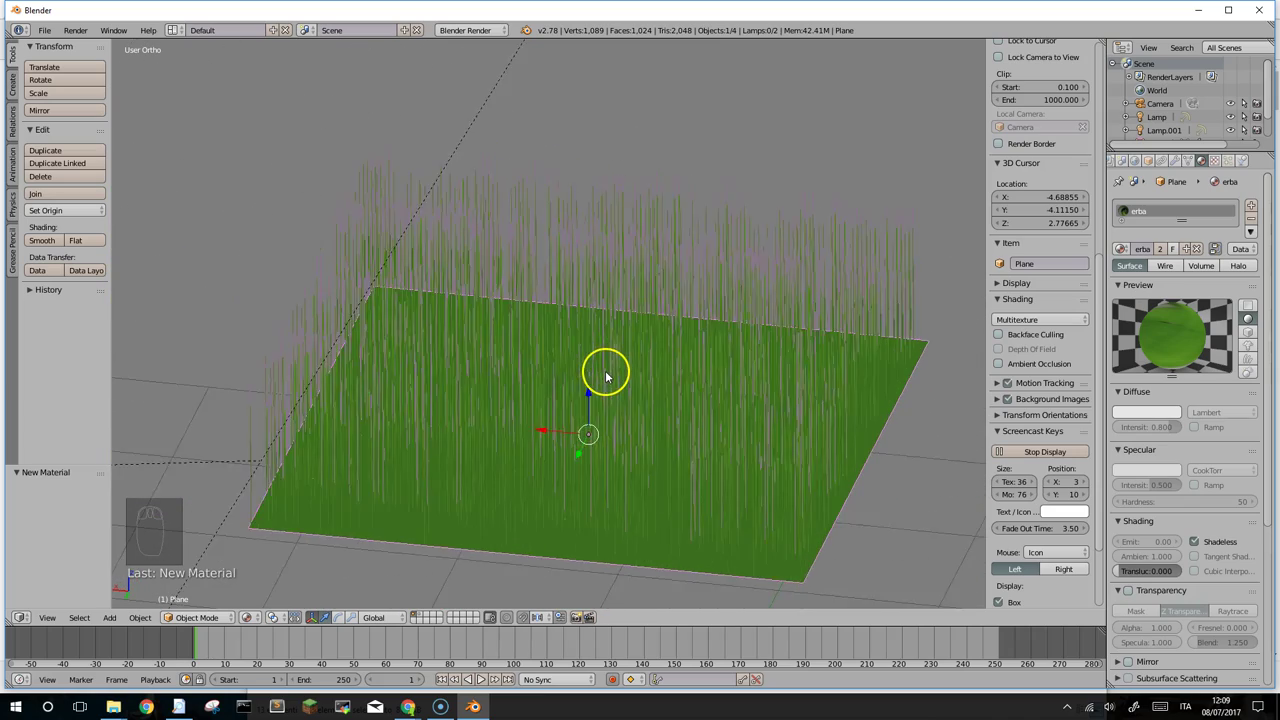
middle_click(601, 362)
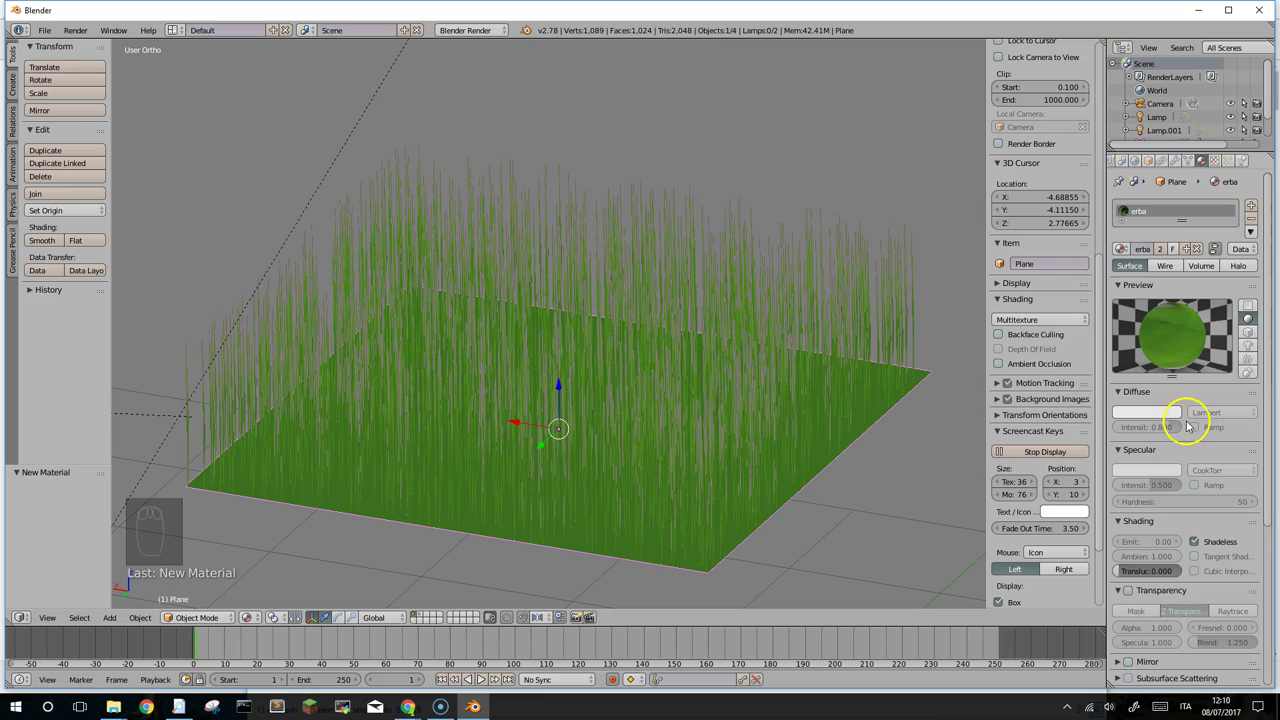
drag(568, 351, 546, 361)
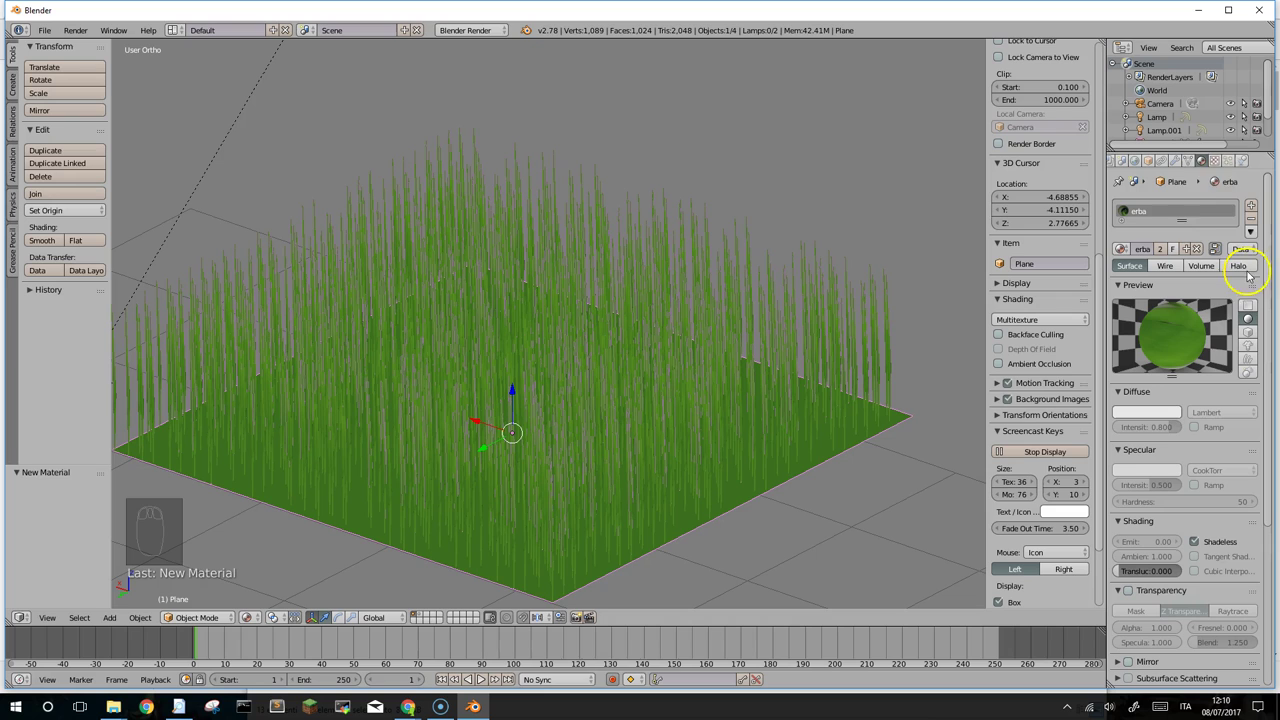
Step: Enable particle Rotation with Initial Orientation set to Global Z
drag(1231, 160, 1236, 162)
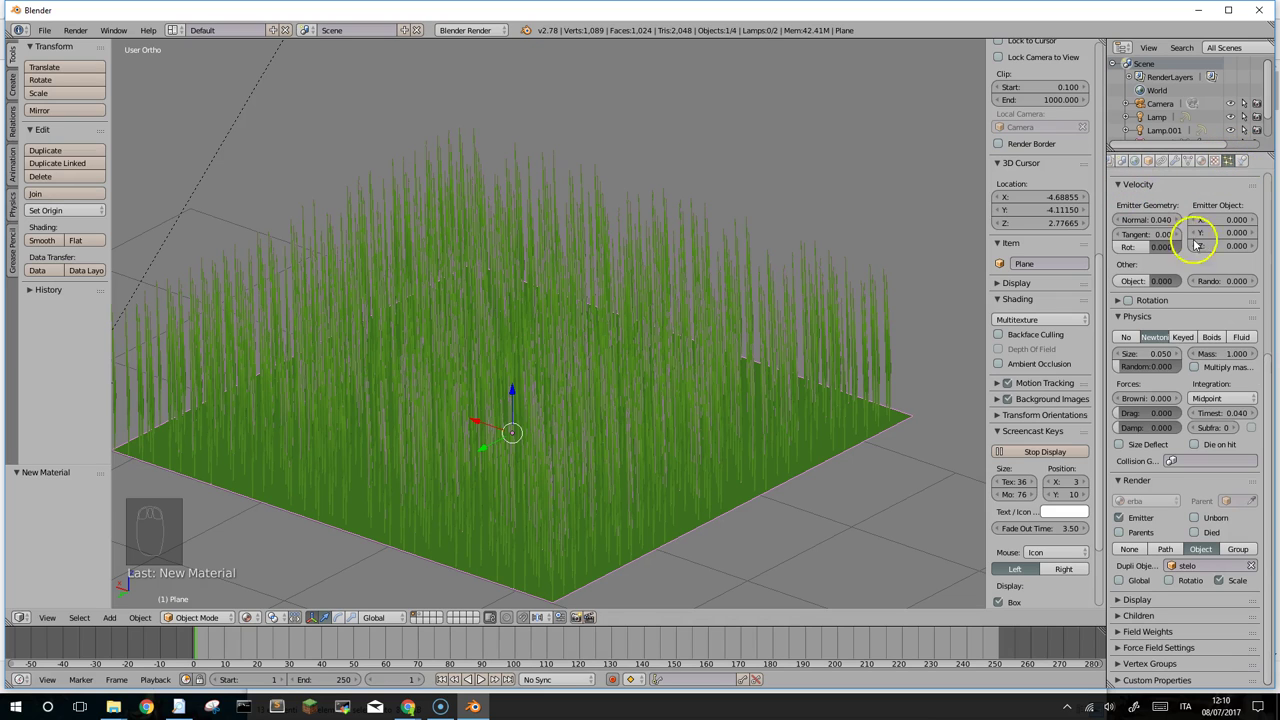
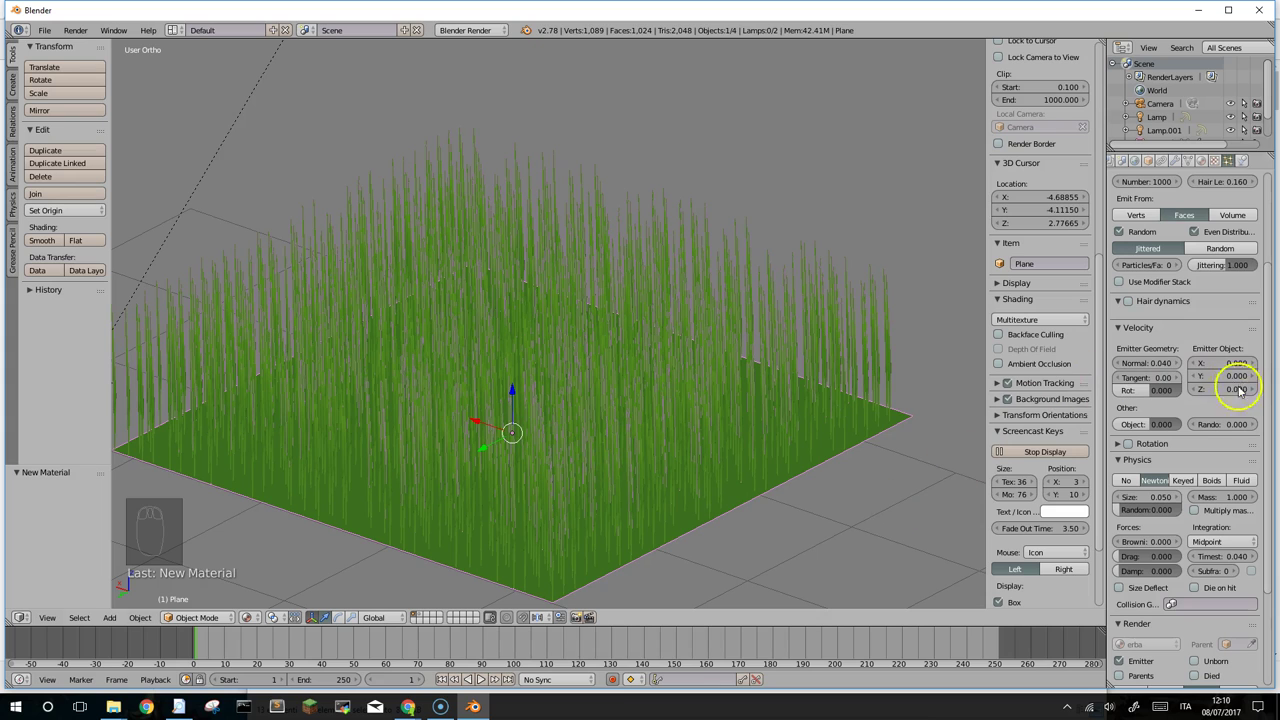
drag(1274, 472, 621, 460)
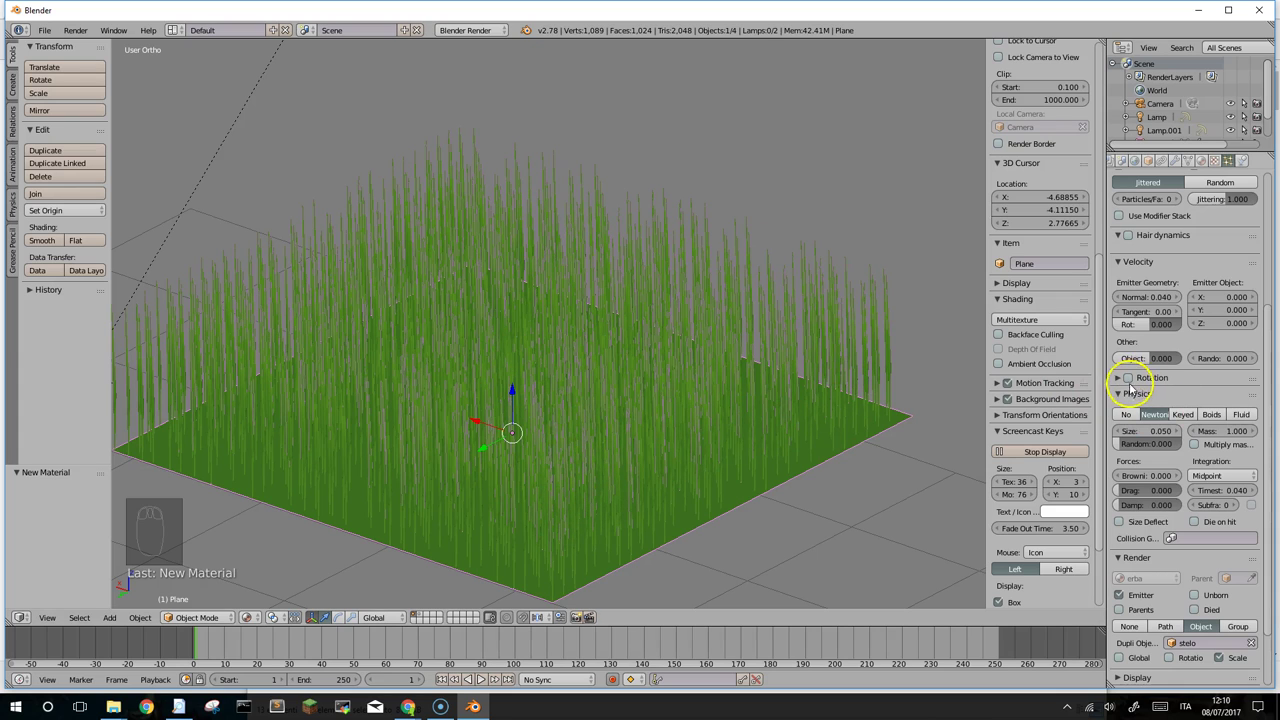
drag(1133, 381, 1122, 380)
drag(1122, 380, 1171, 351)
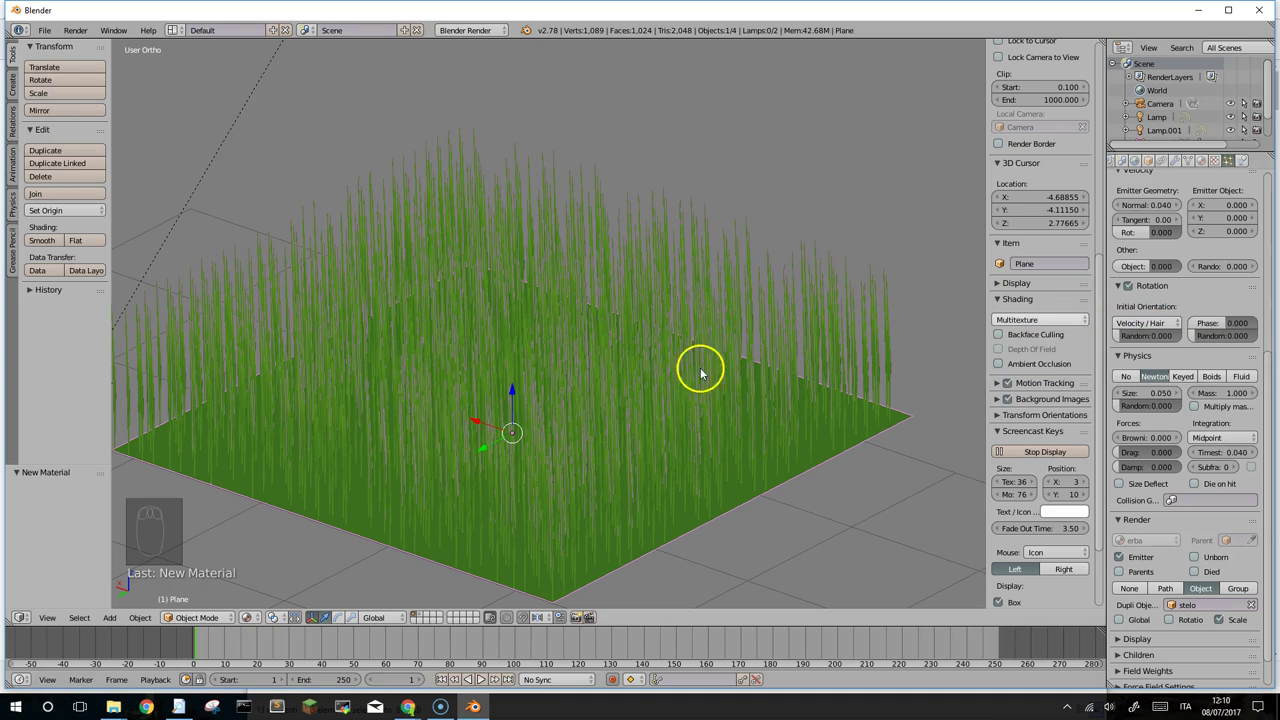
drag(1173, 325, 1119, 219)
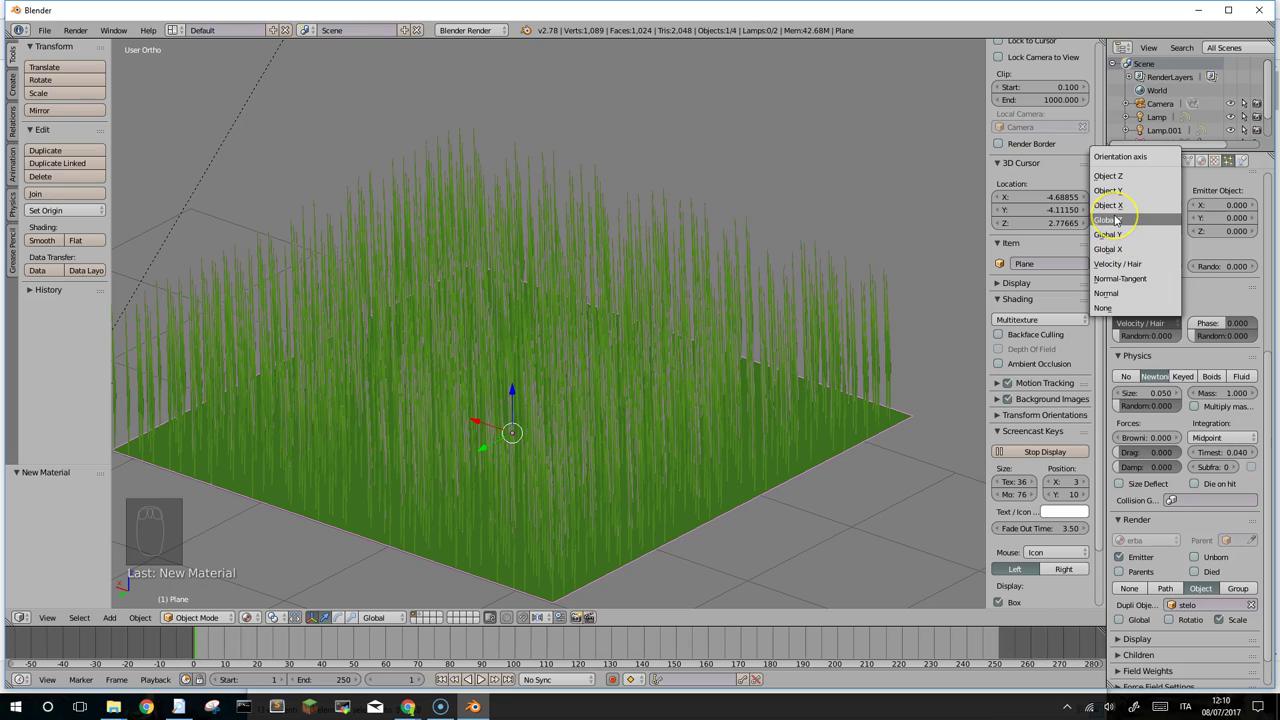
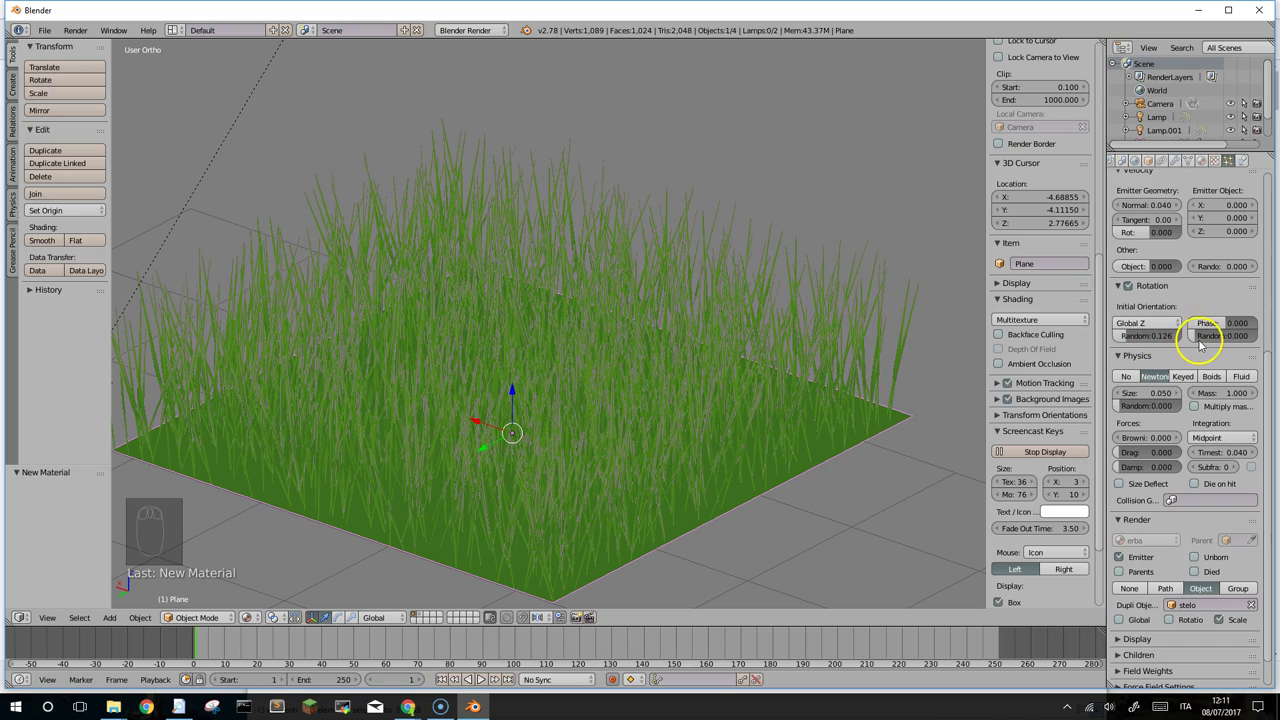
Step: Set orientation Random to 0.126 and Phase Random to 1.292 so blades lean unevenly
drag(1197, 344, 1238, 334)
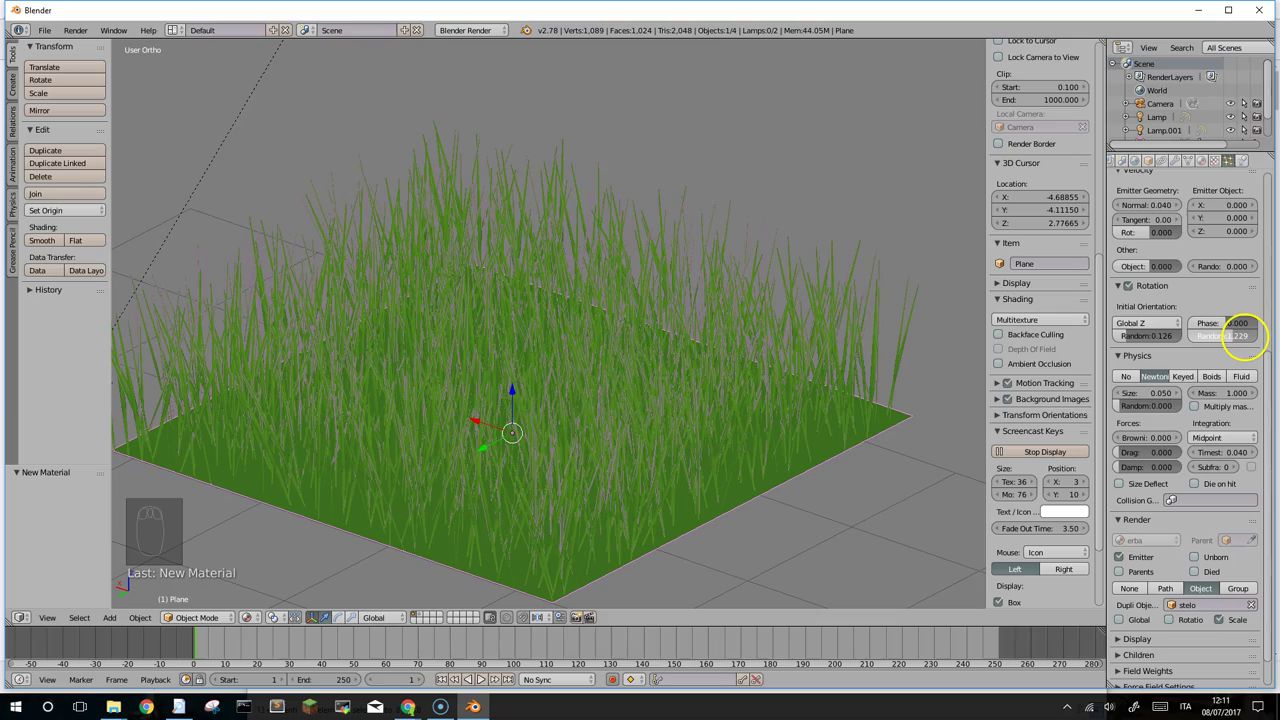
drag(760, 374, 628, 384)
middle_click(620, 384)
scroll(down, 3)
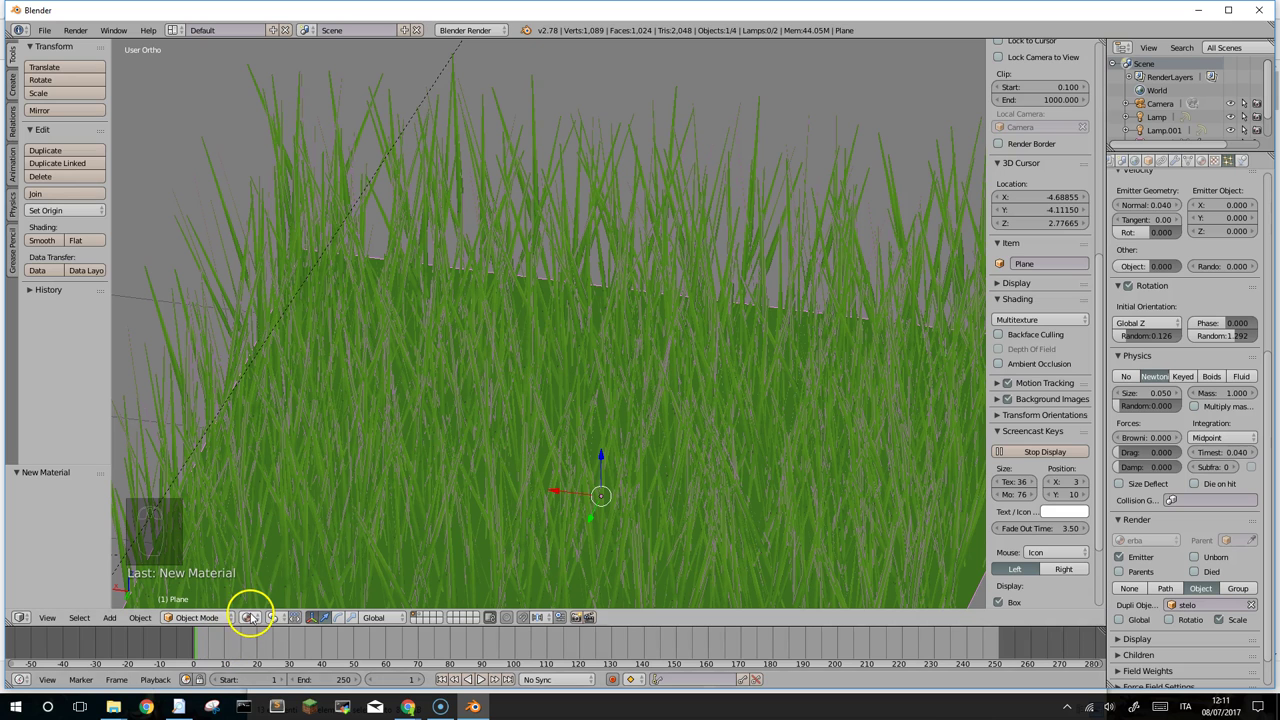
Step: Switch to rendered preview and give the world a Real Sky with light blue Horizon Color
drag(246, 613, 280, 531)
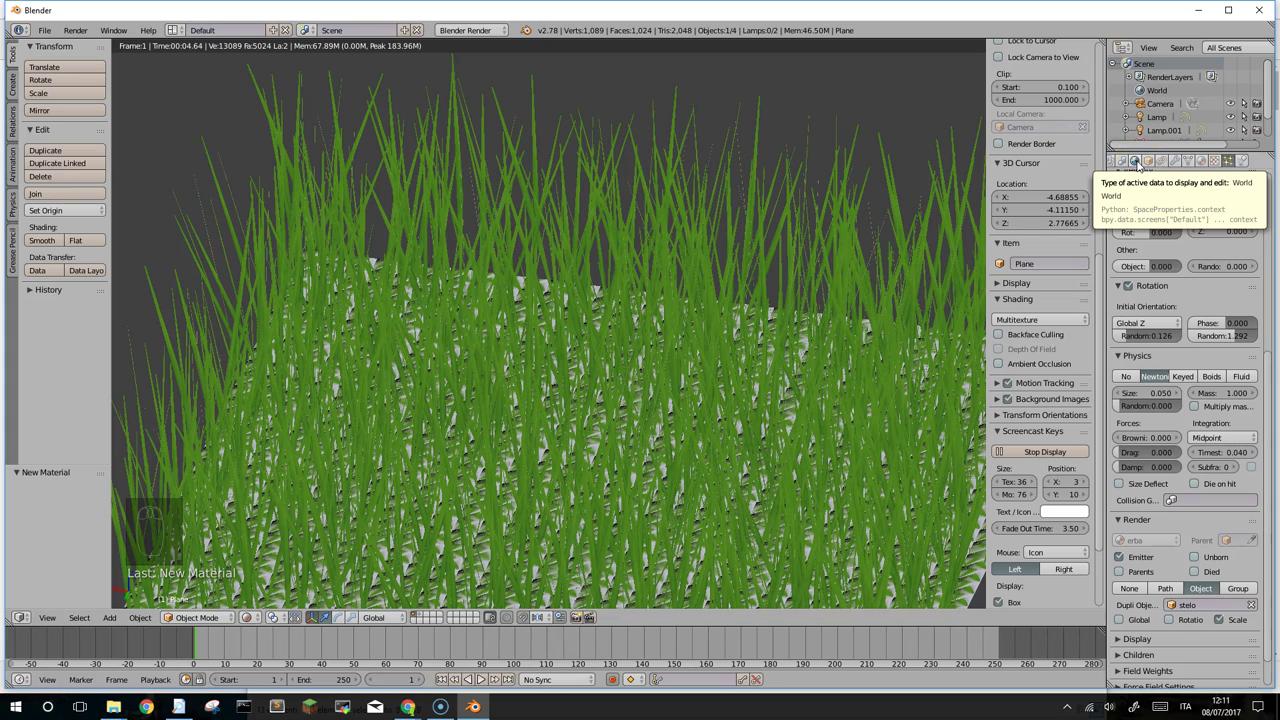
drag(1143, 164, 1174, 367)
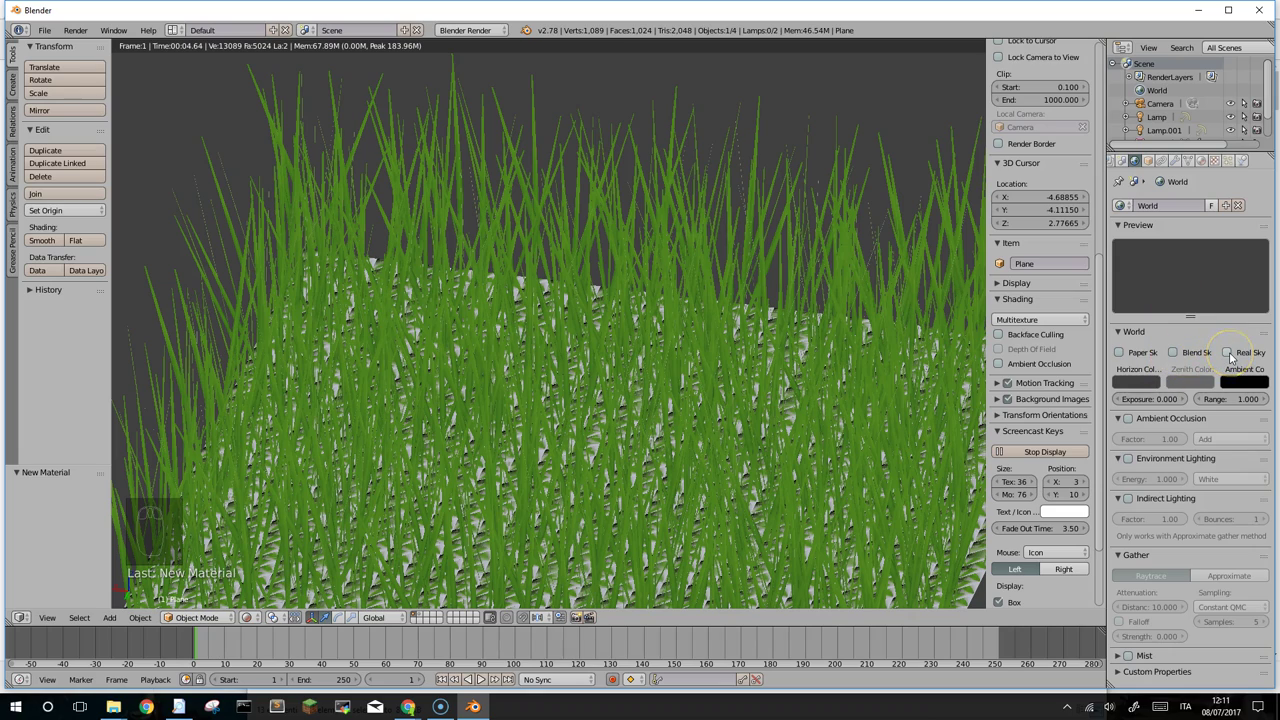
drag(1235, 355, 1158, 386)
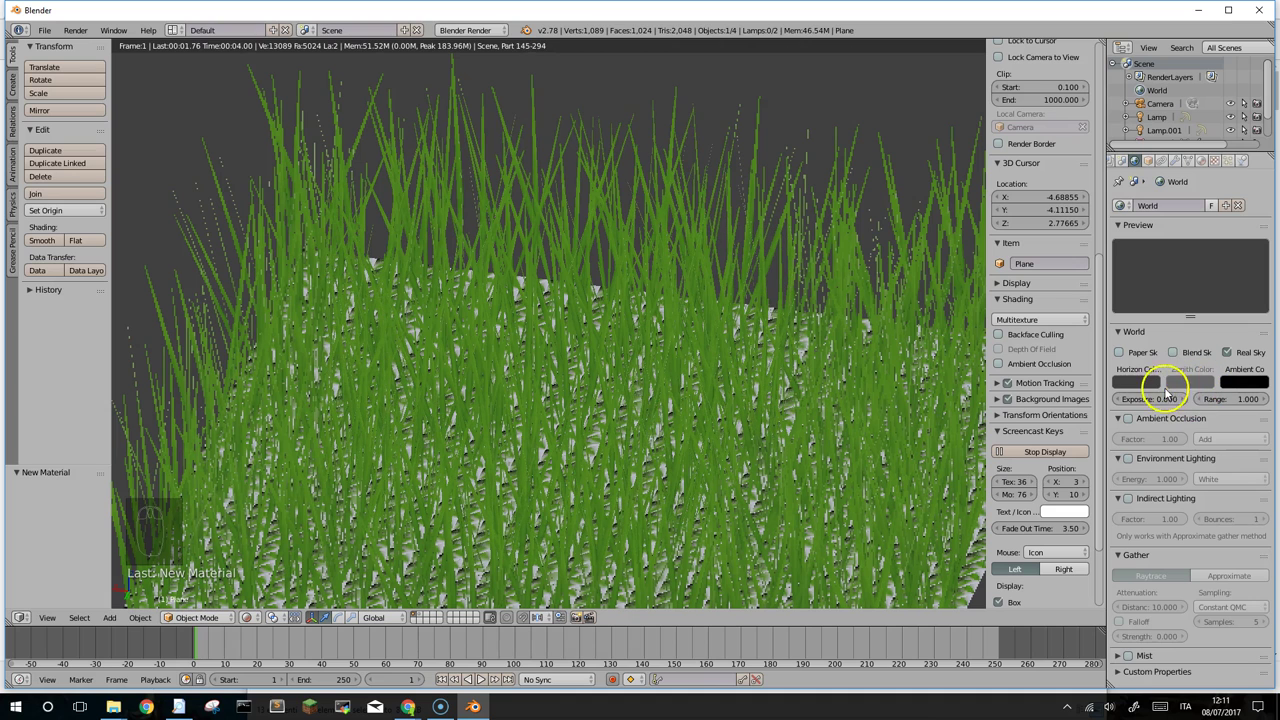
drag(1149, 383, 1146, 281)
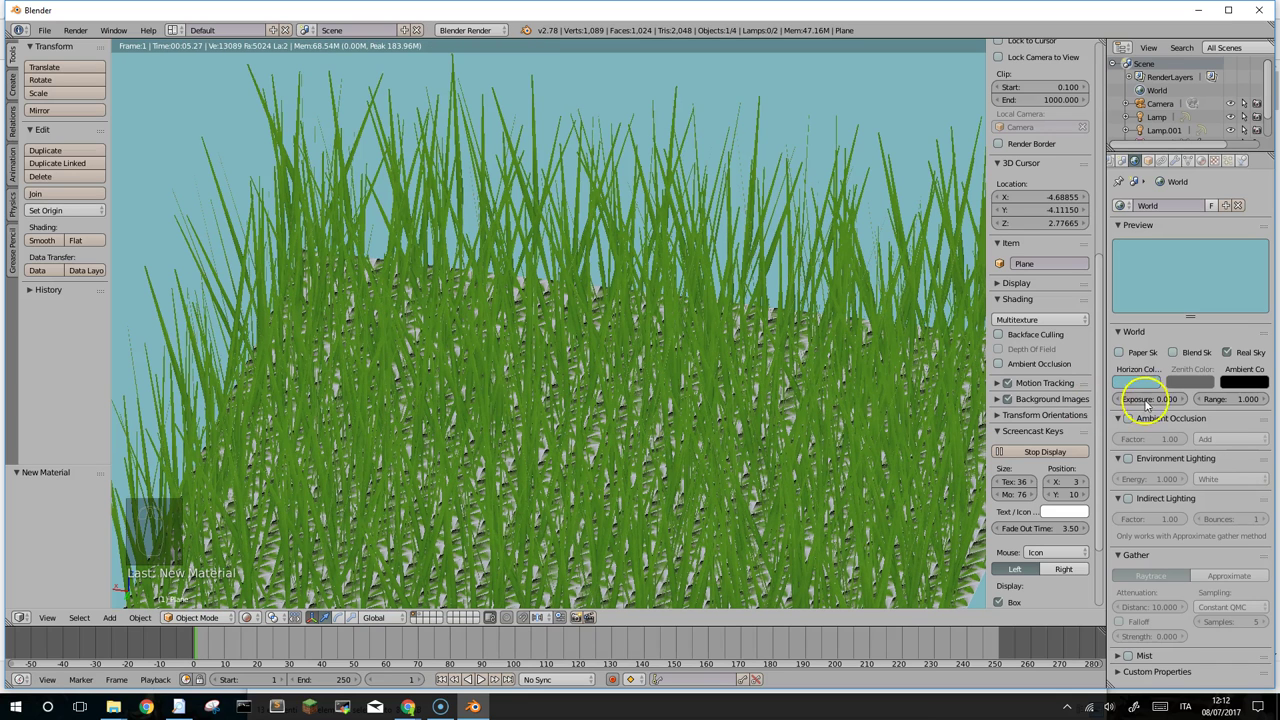
Step: Rotate the view around the grass field against the blue sky
drag(646, 430, 647, 422)
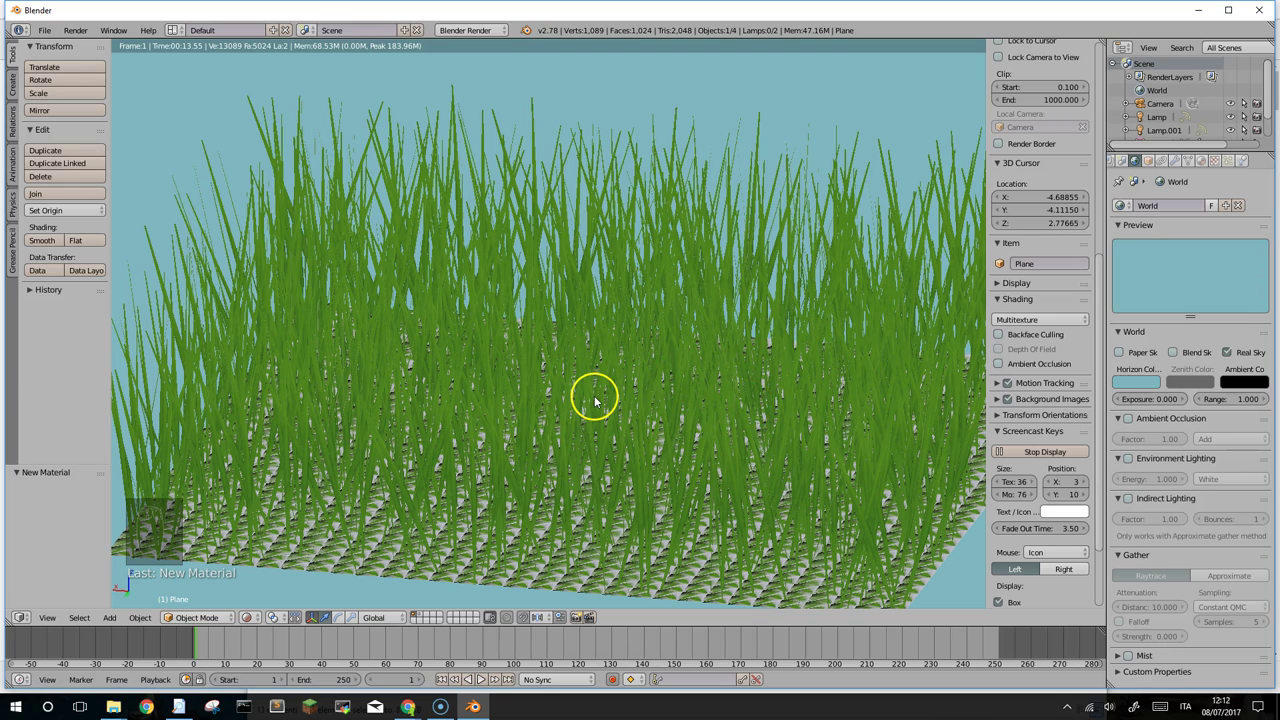
drag(623, 394, 625, 406)
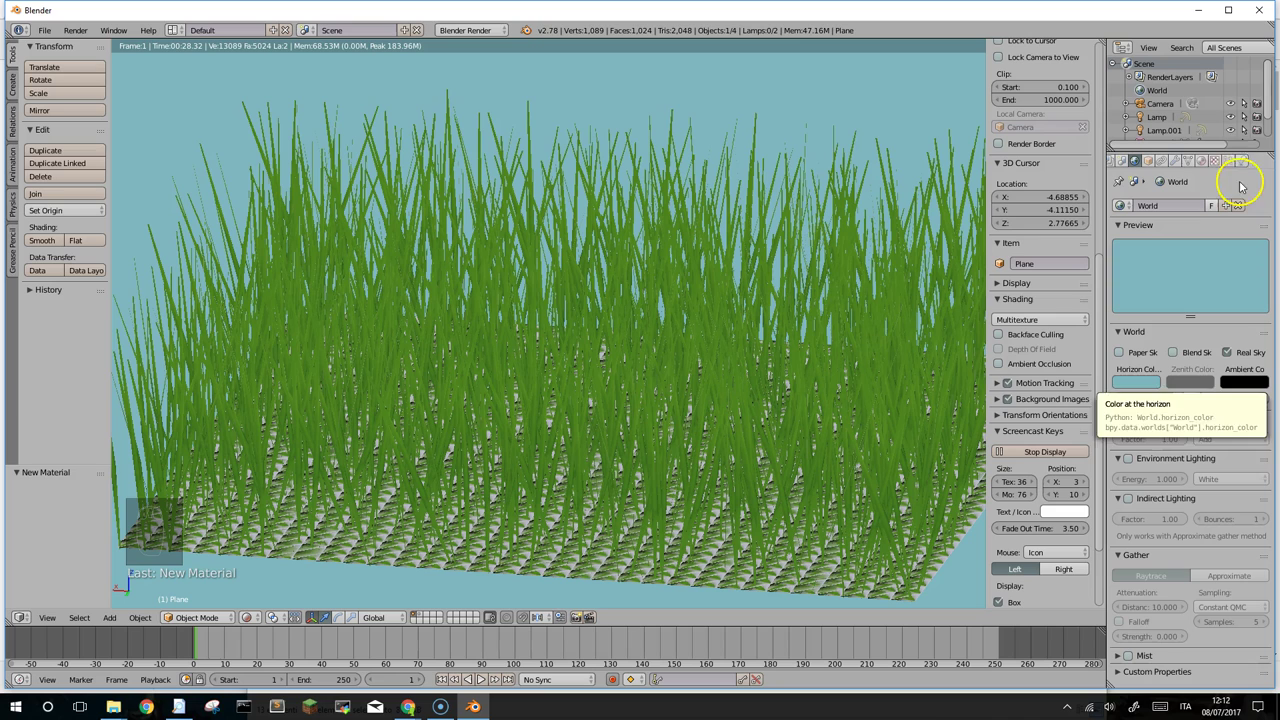
Step: Set particle Size Random to about 0.674, keeping size 0.050, and inspect the blades
drag(1240, 156, 1157, 377)
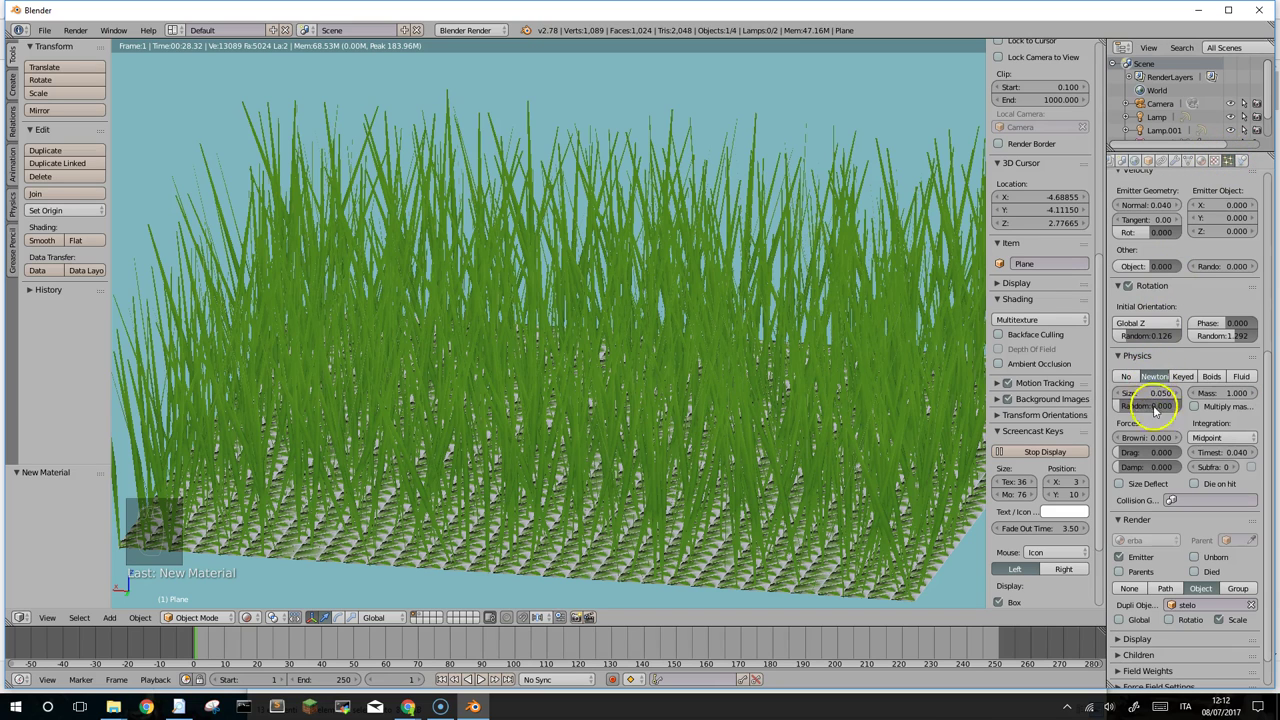
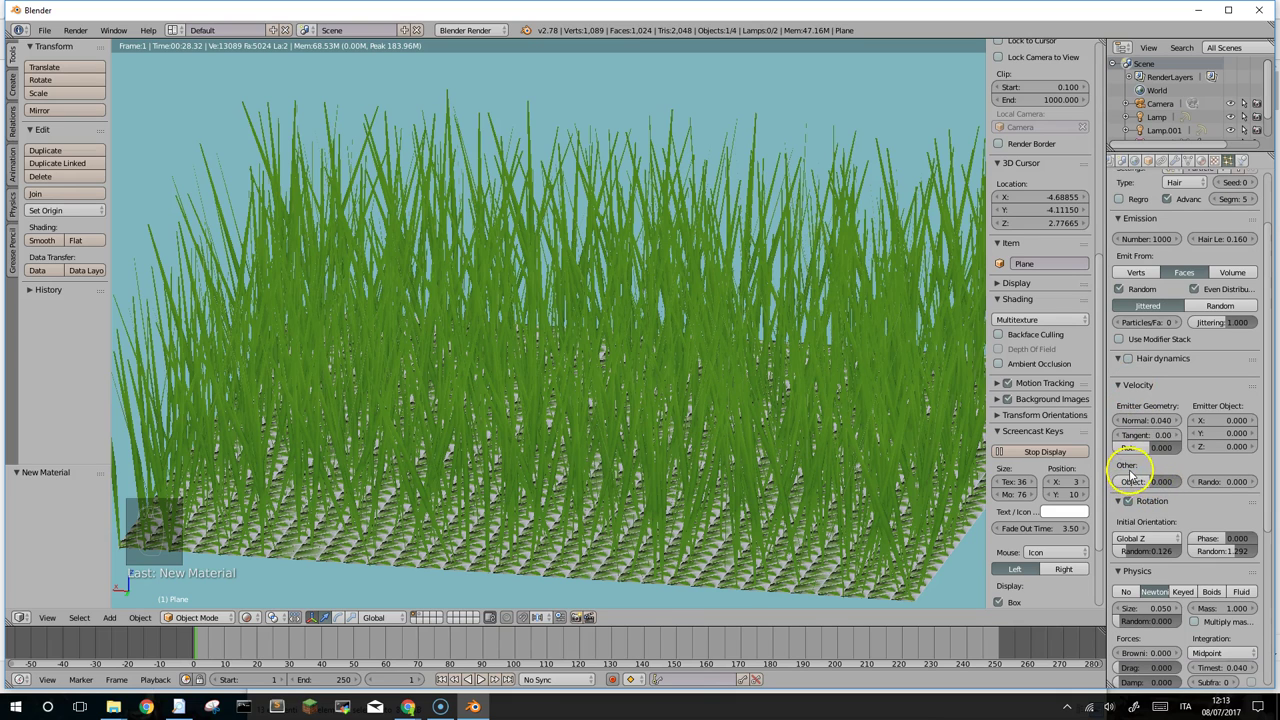
drag(1135, 466, 1122, 498)
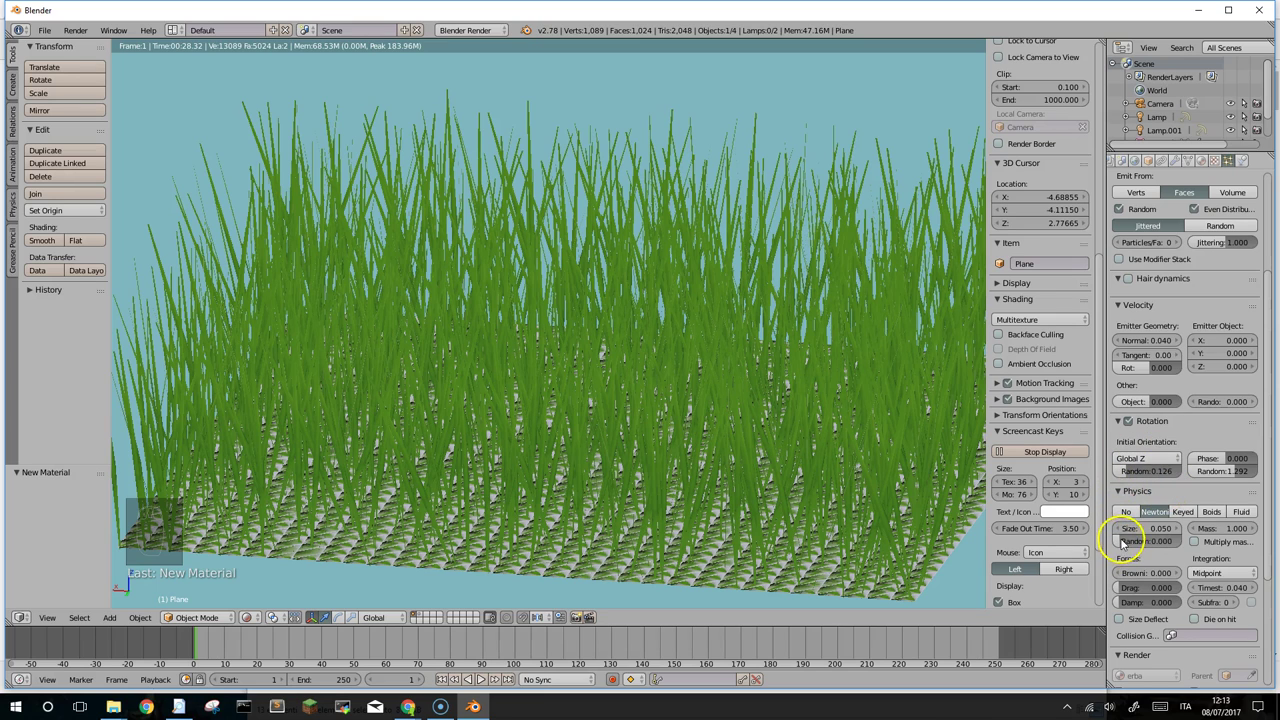
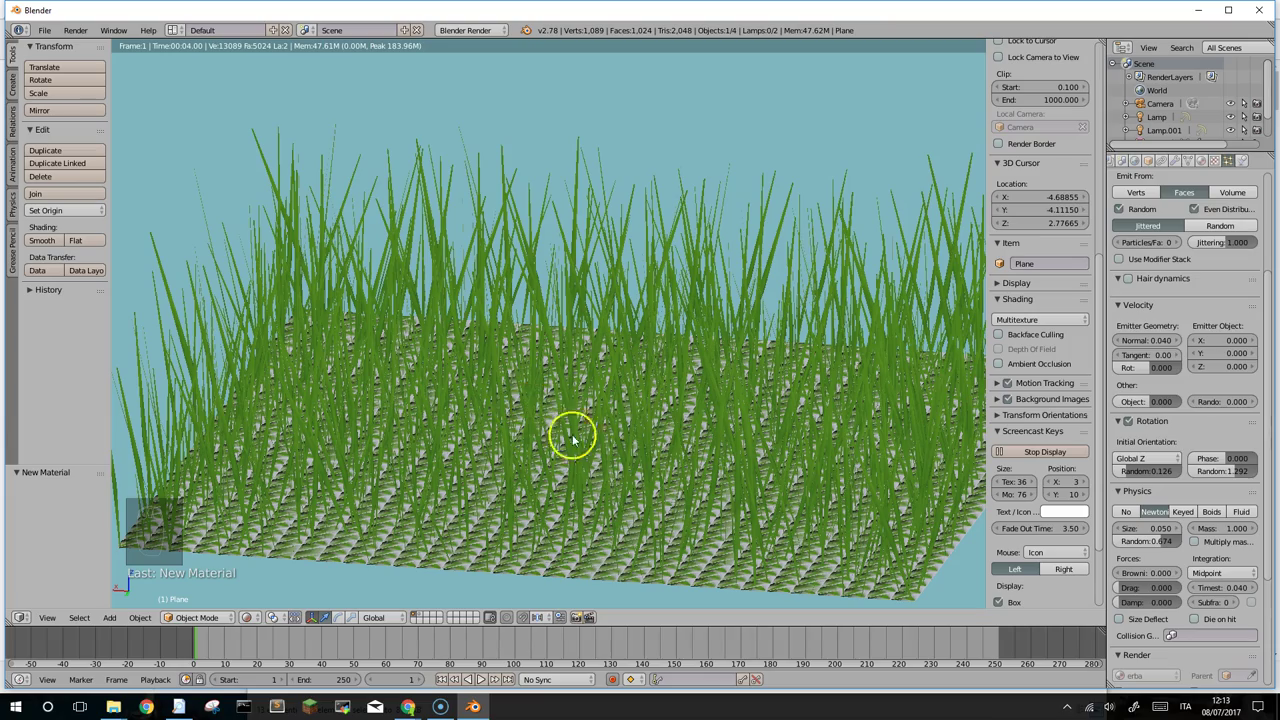
drag(644, 446, 645, 439)
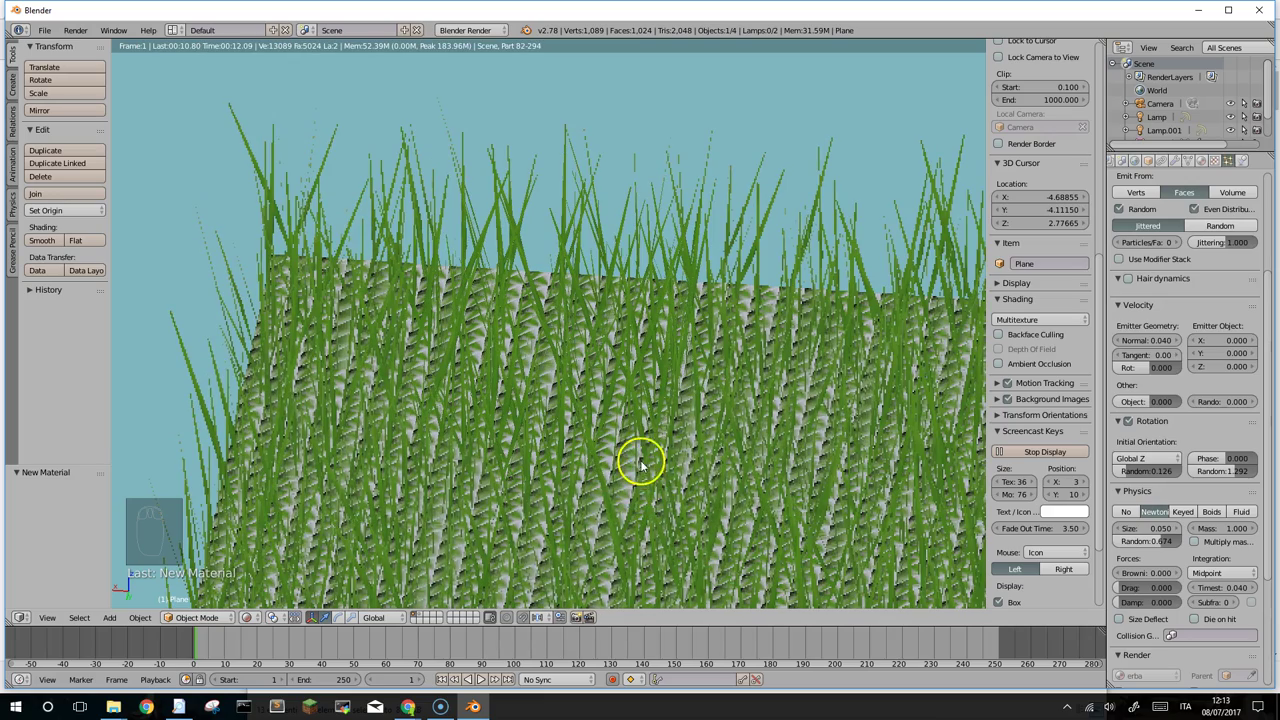
drag(644, 447, 644, 441)
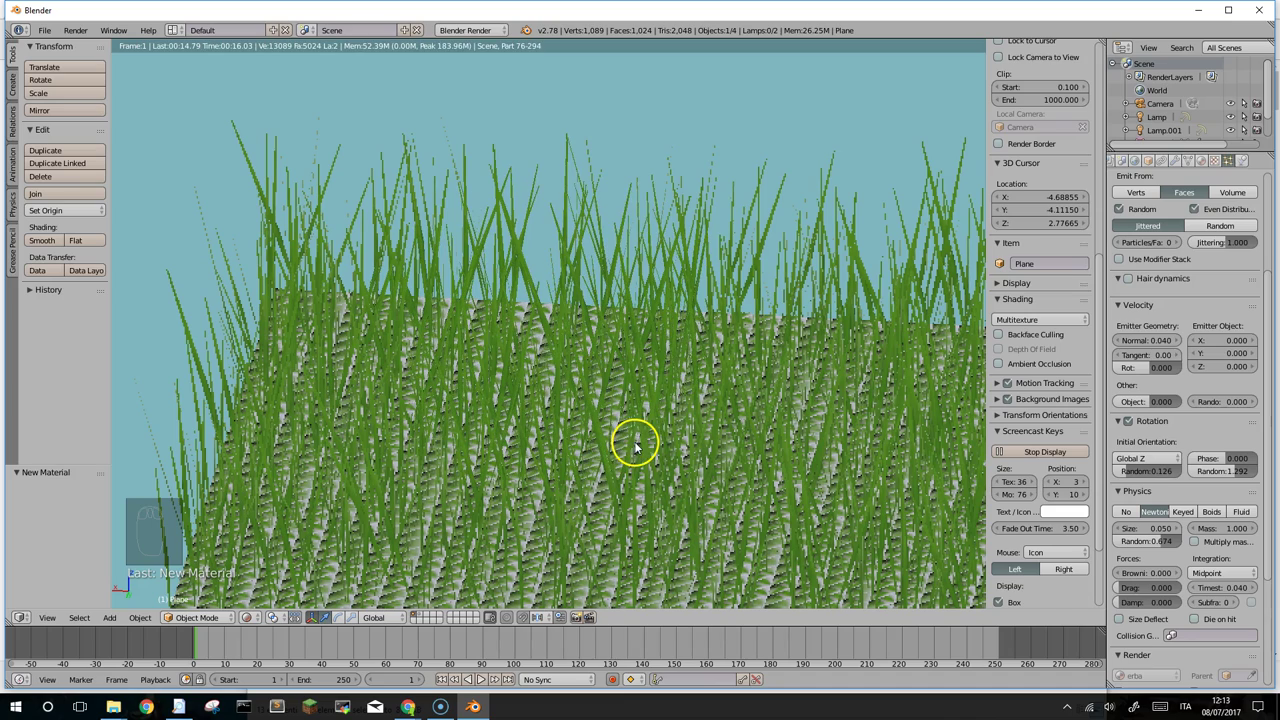
drag(661, 458, 703, 470)
drag(695, 448, 694, 443)
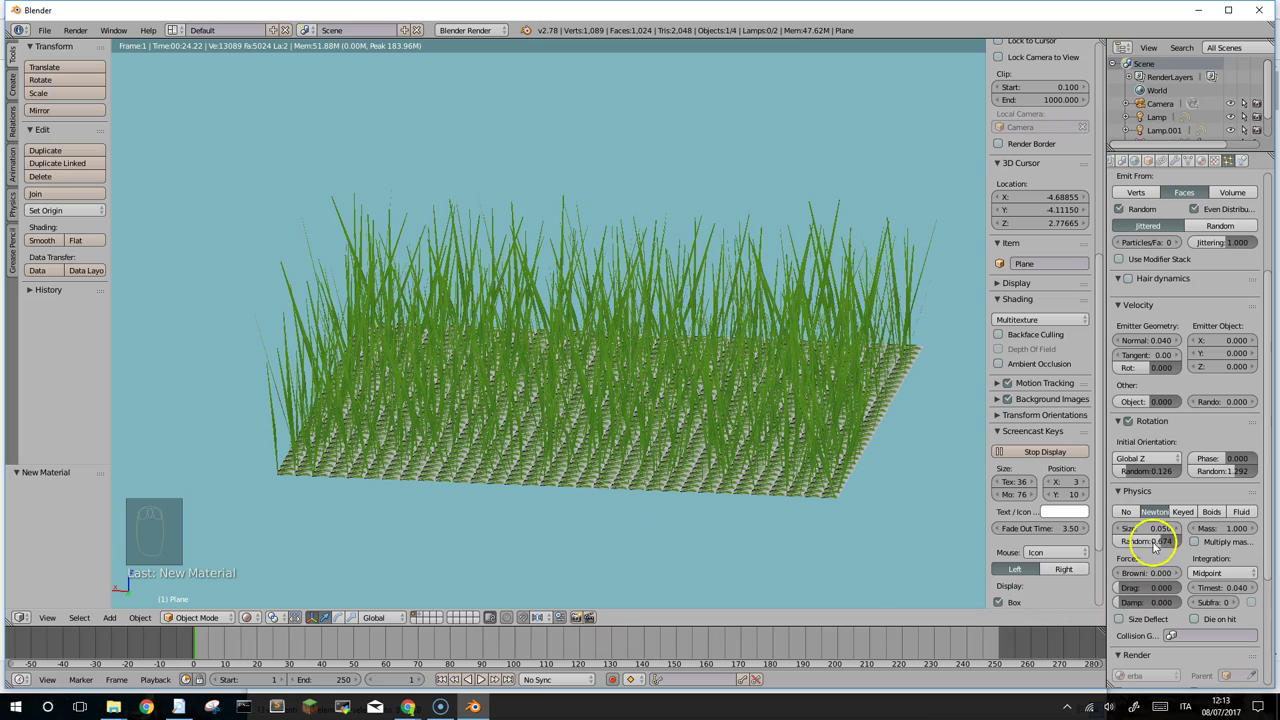
drag(1133, 535, 1152, 544)
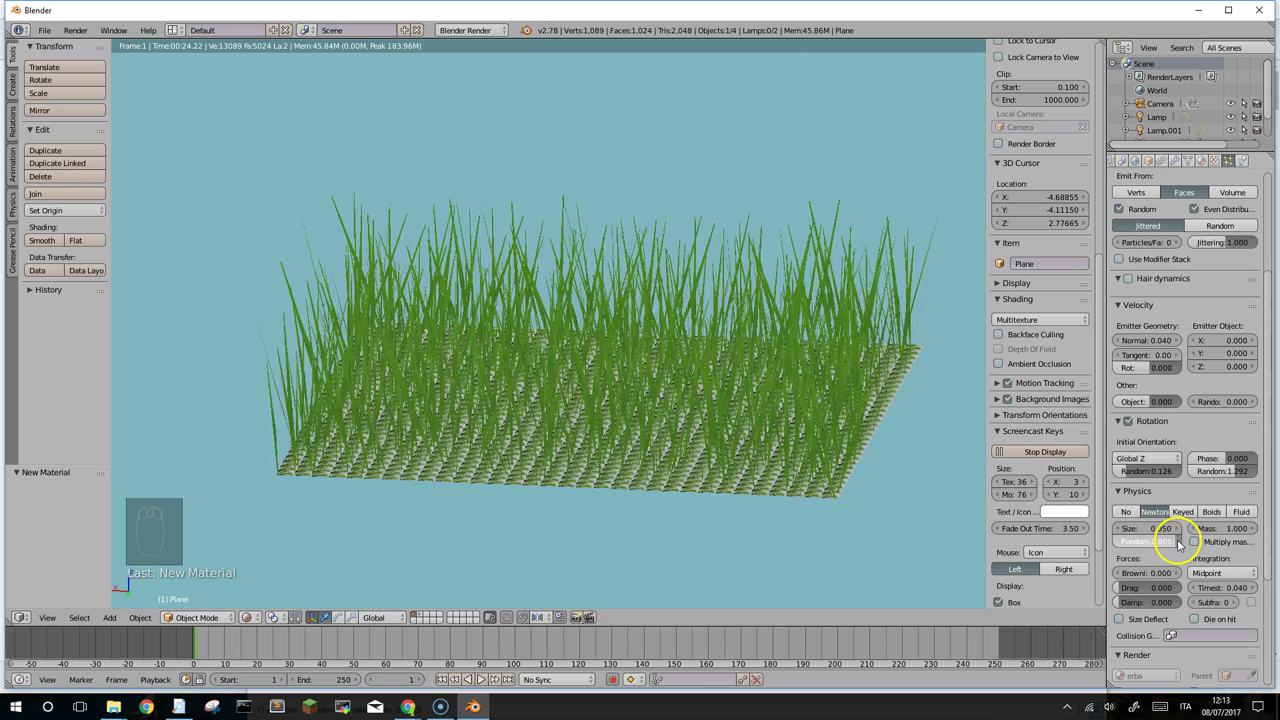
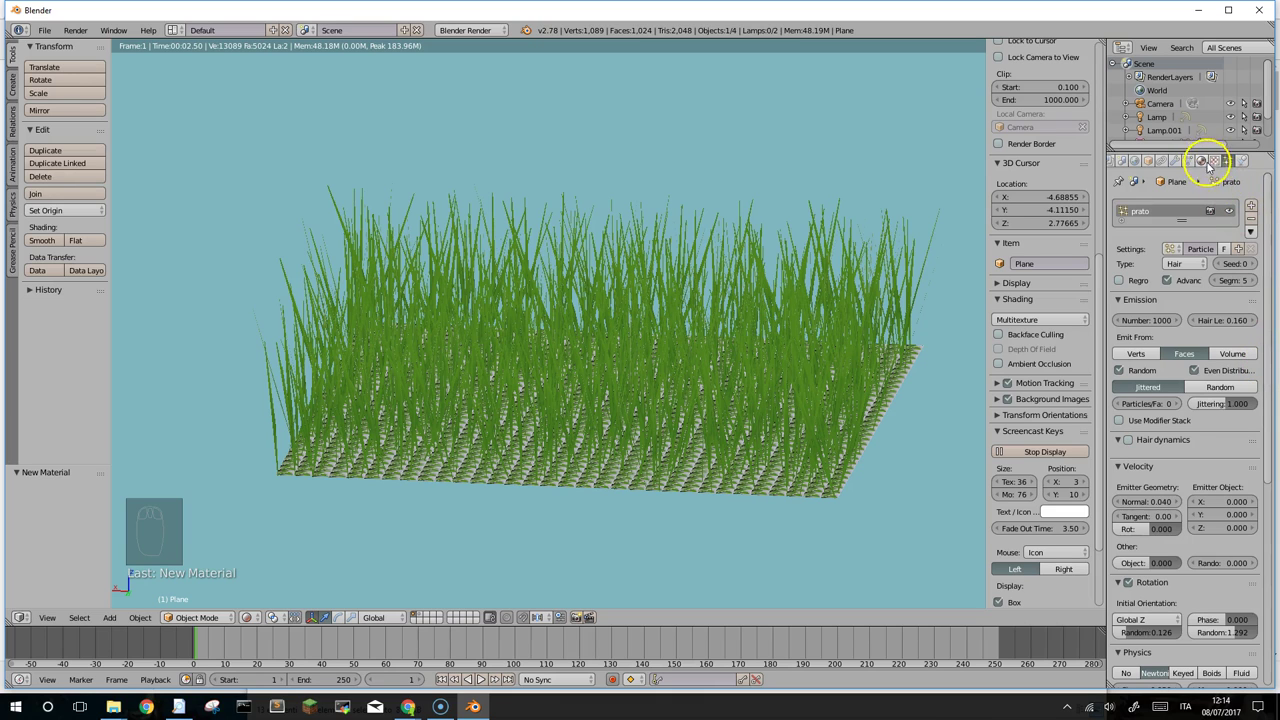
Step: Convert the particle modifier into real blade objects, then return to the prato particle settings
drag(1177, 161, 1158, 234)
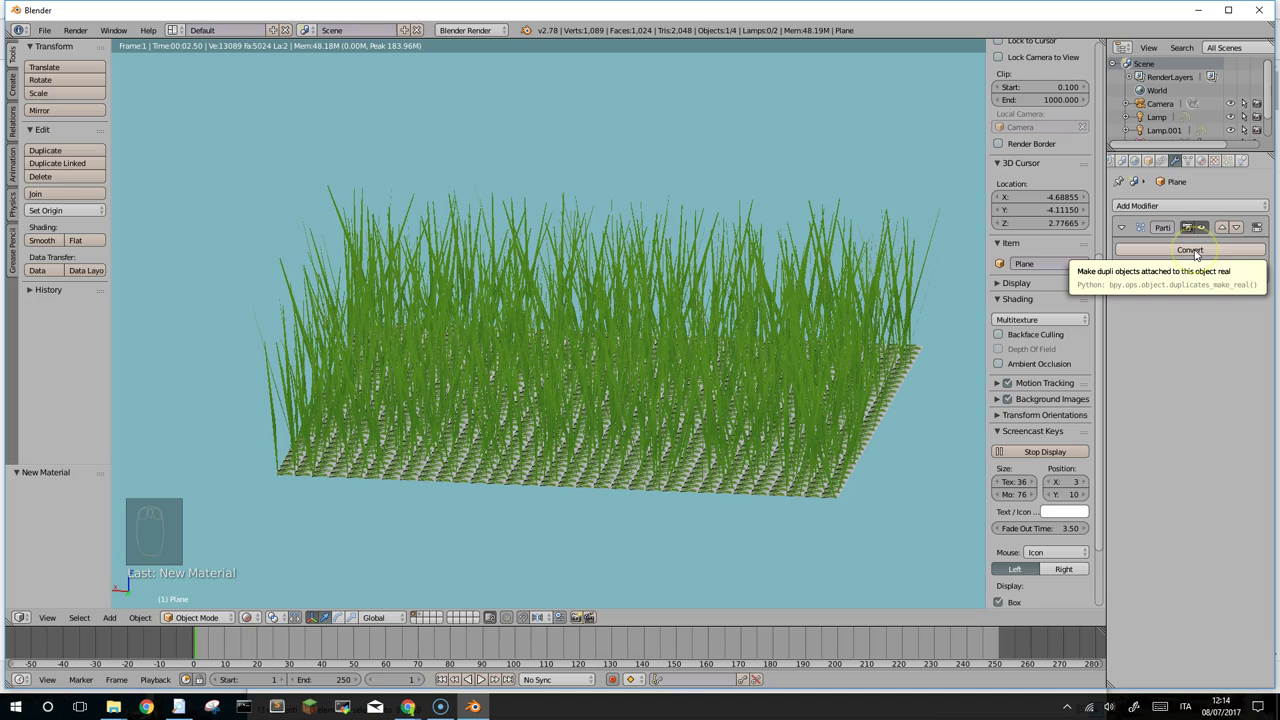
drag(1200, 252, 1200, 252)
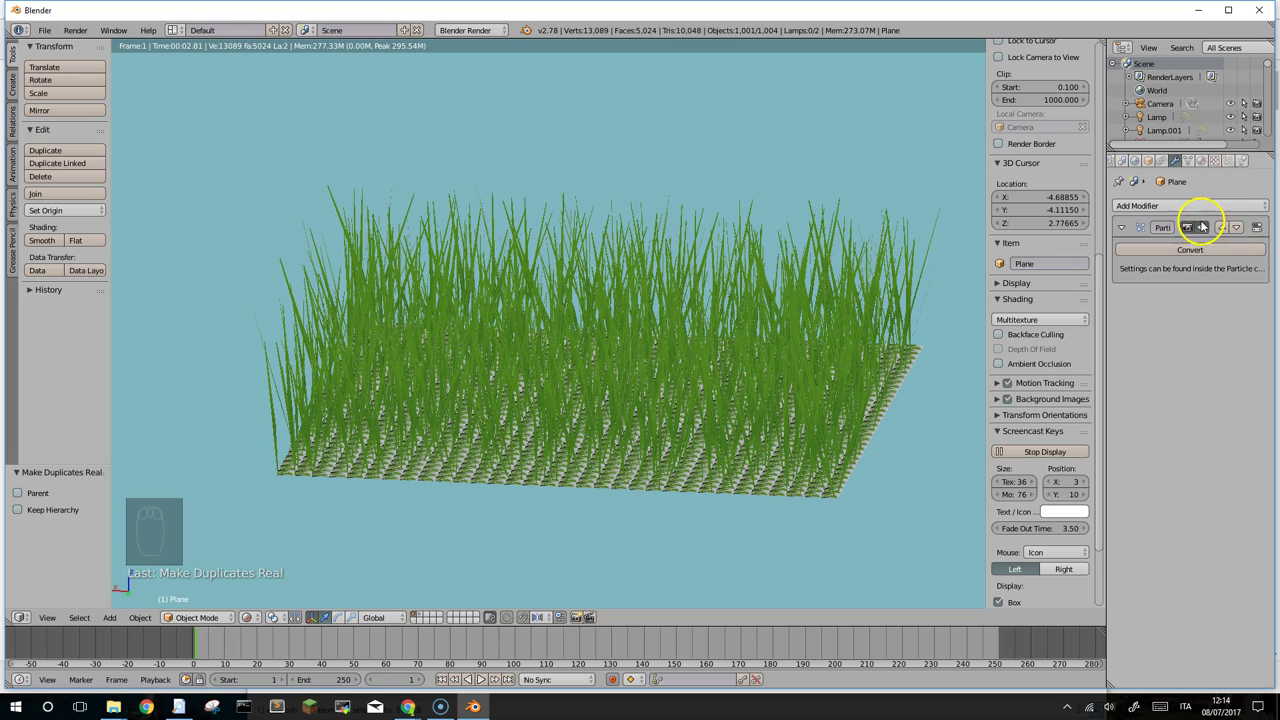
drag(1235, 164, 1178, 224)
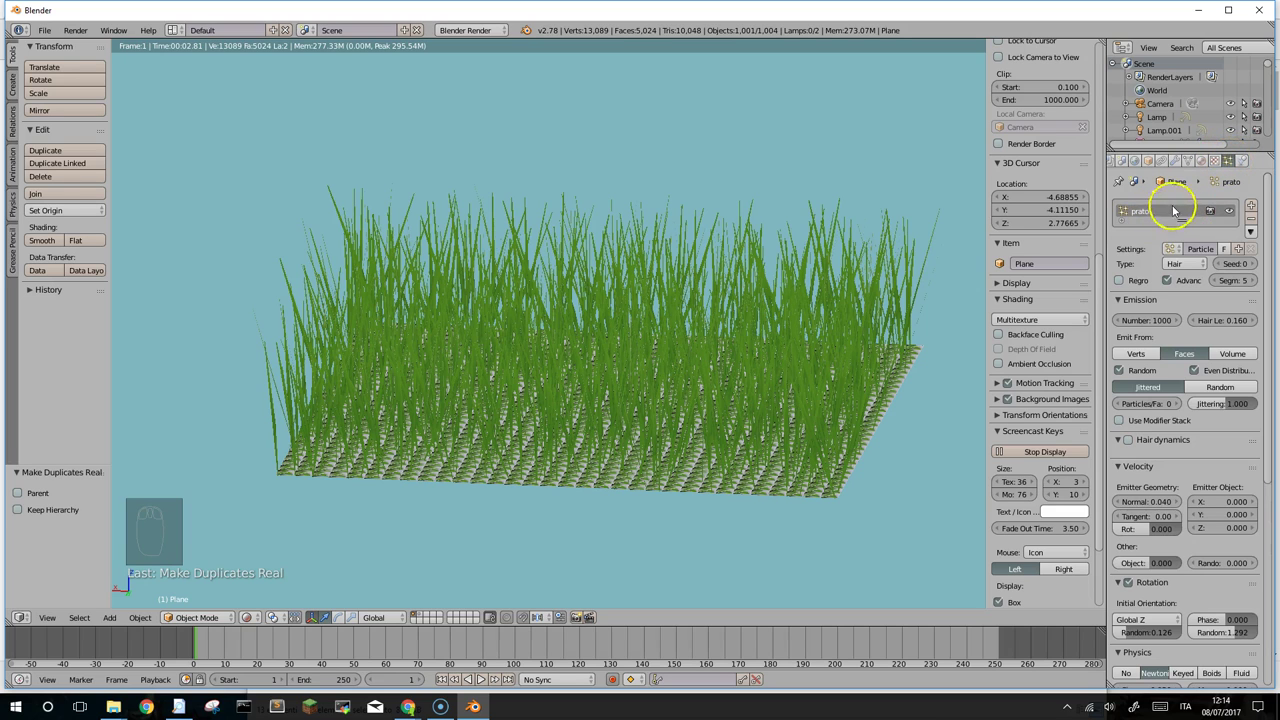
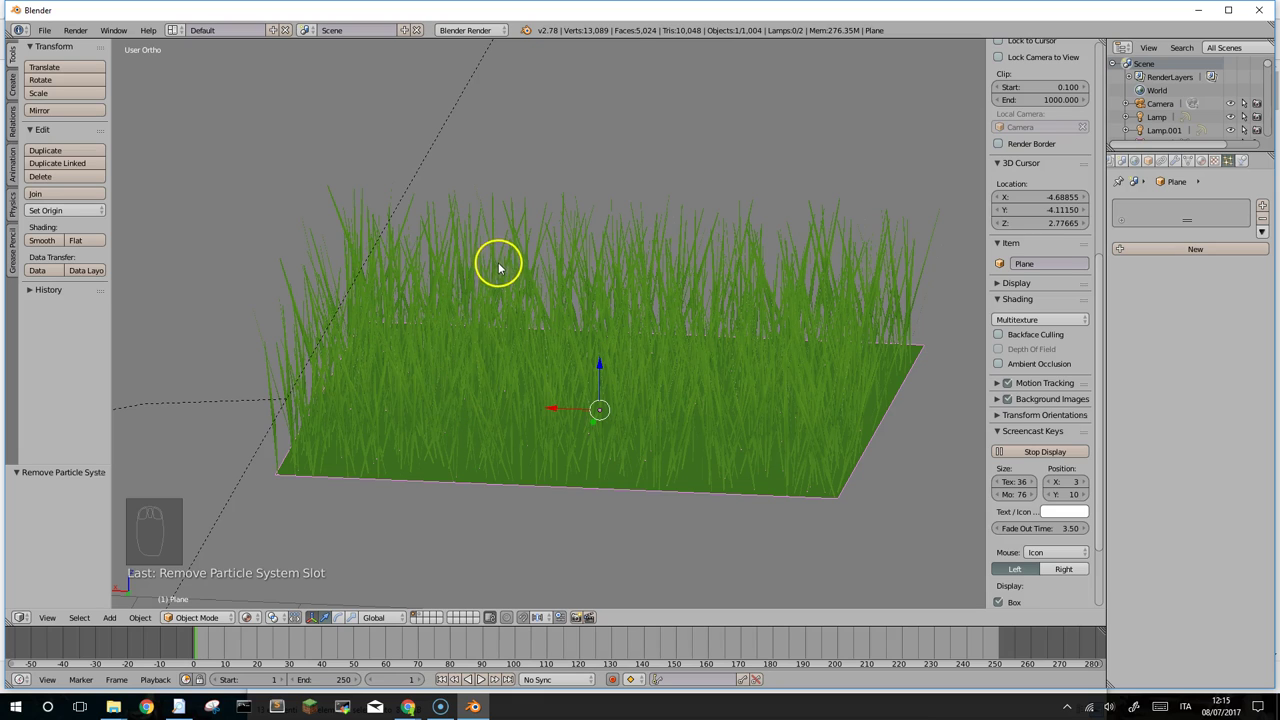
Step: Select one grass blade, then select all the blades and the plane
right_click(555, 280)
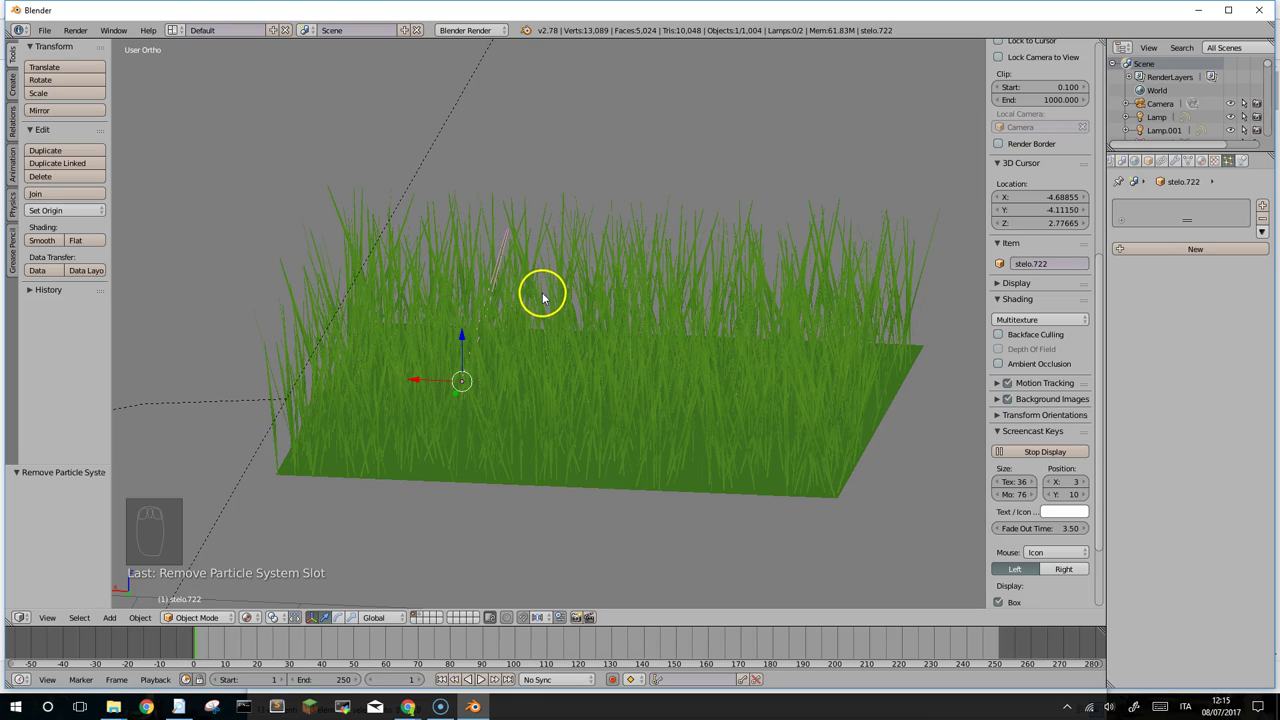
drag(583, 308, 423, 372)
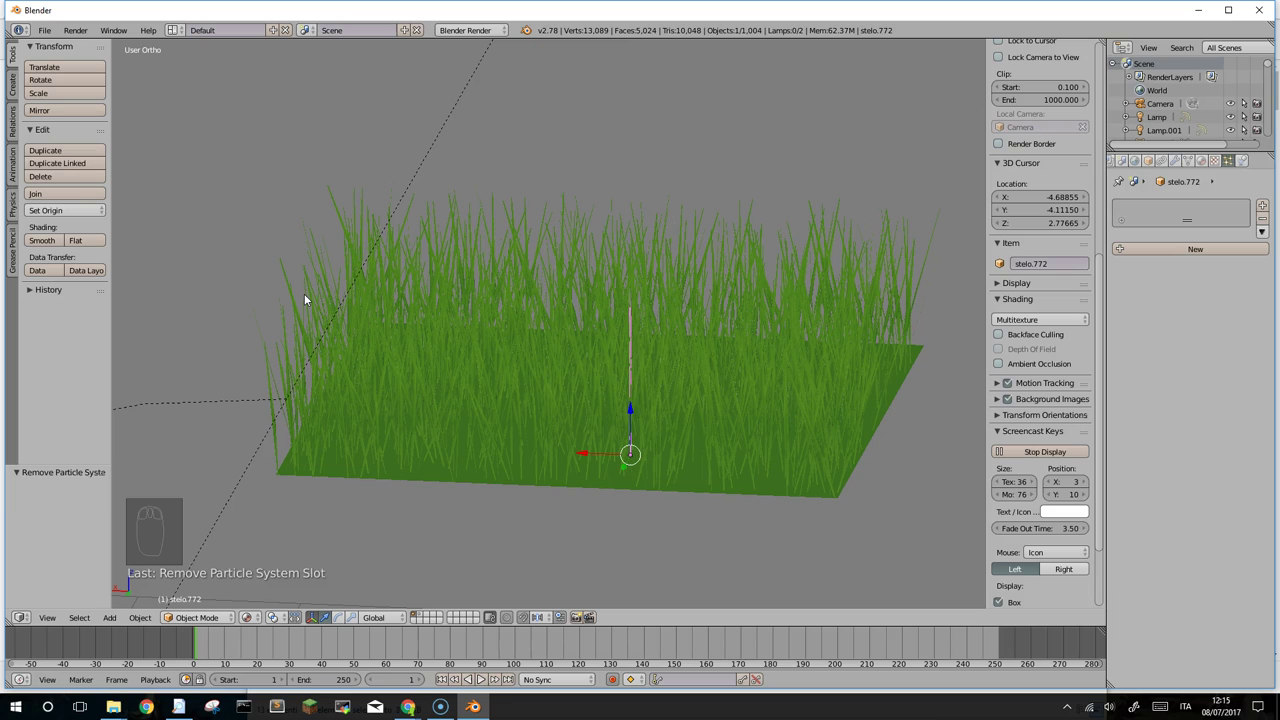
key(a)
key(b)
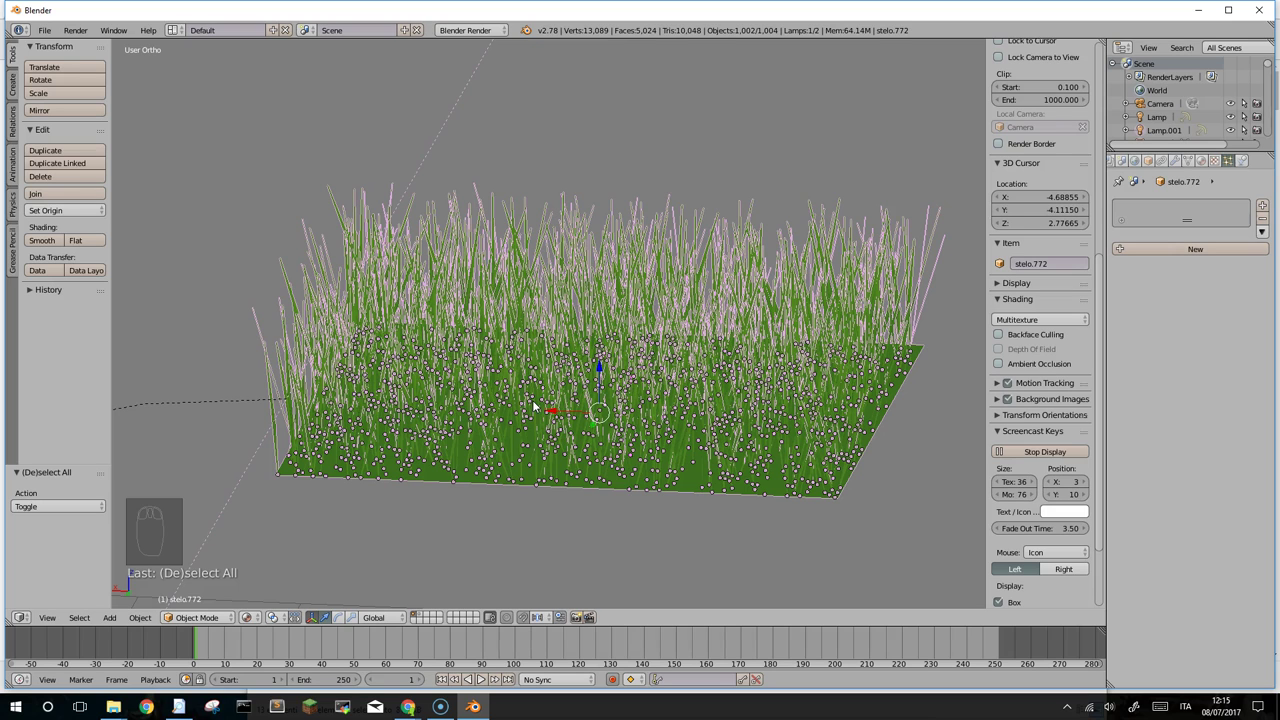
Step: Join everything into one mesh stelo.772 with Ctrl+J and enter Edit Mode
key(ctrl+j)
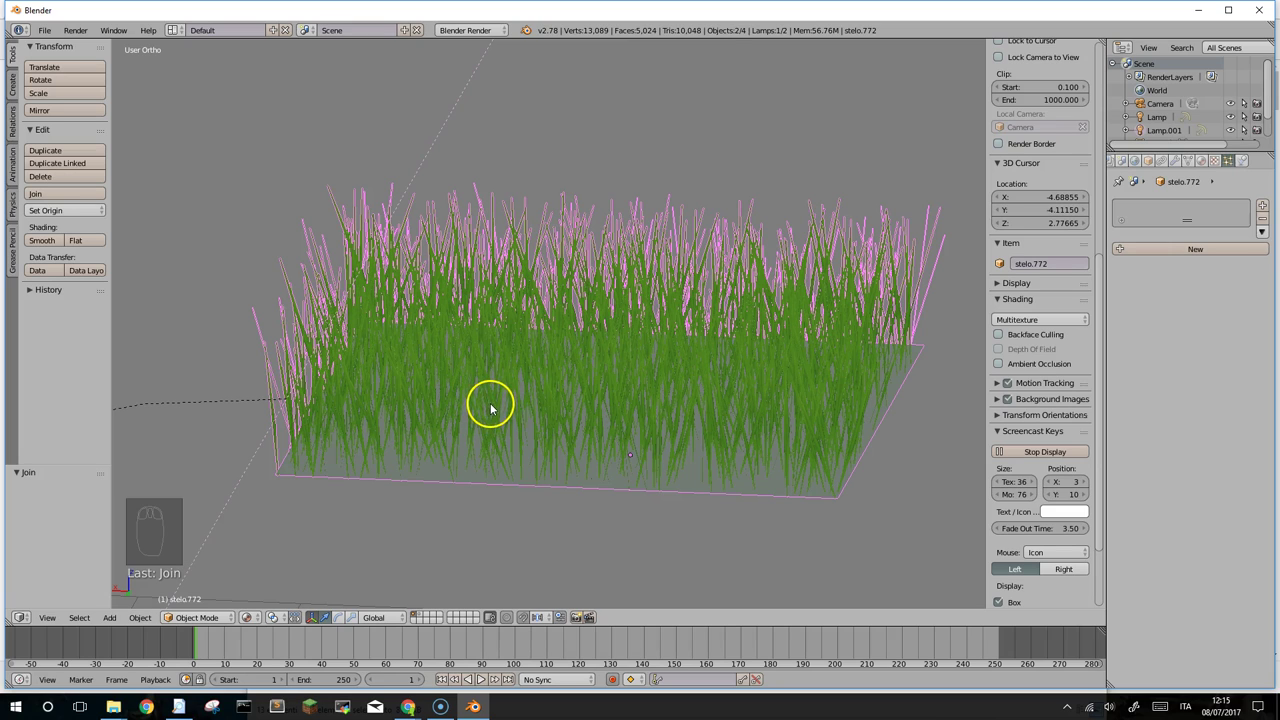
key(Tab)
drag(598, 376, 536, 380)
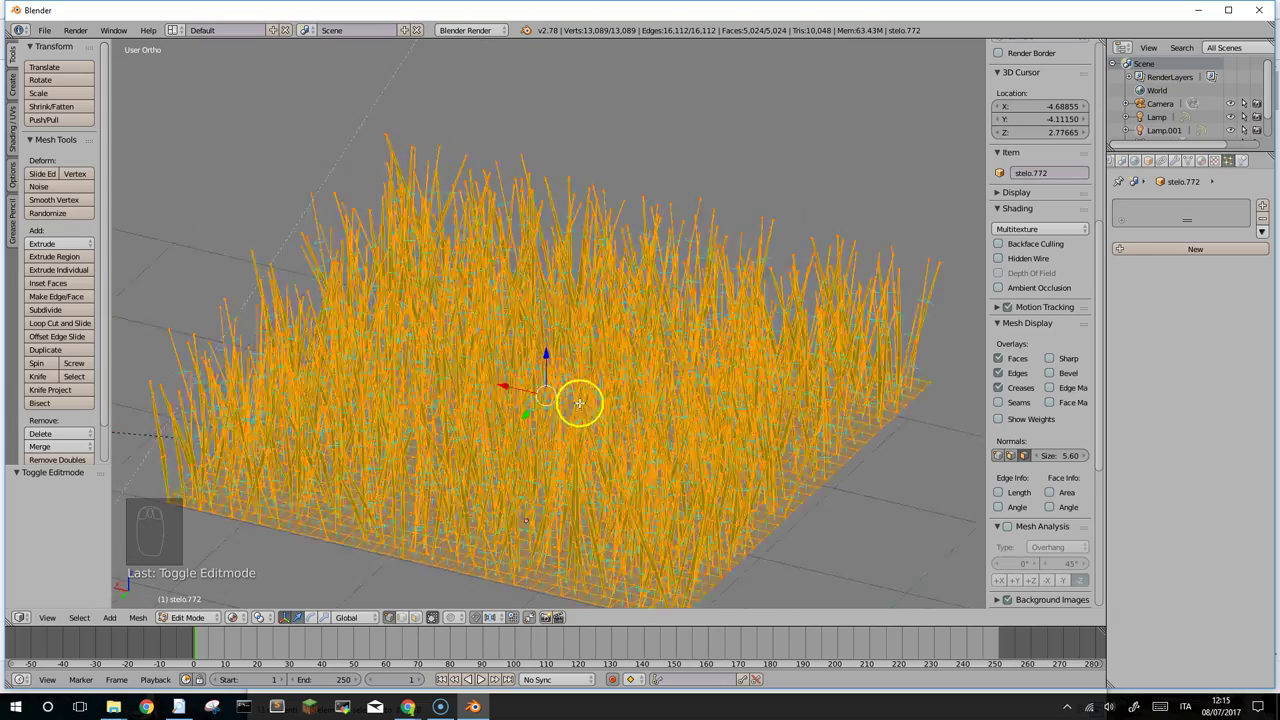
middle_click(635, 384)
middle_click(598, 376)
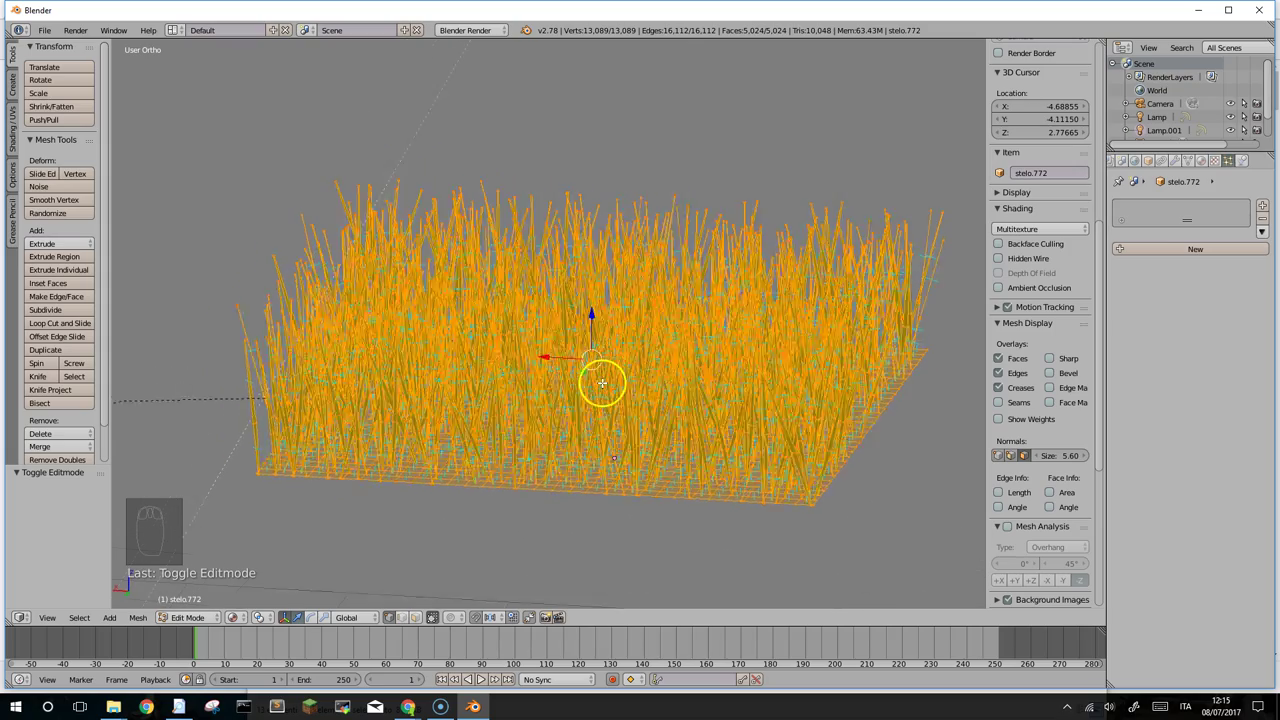
drag(600, 398, 603, 401)
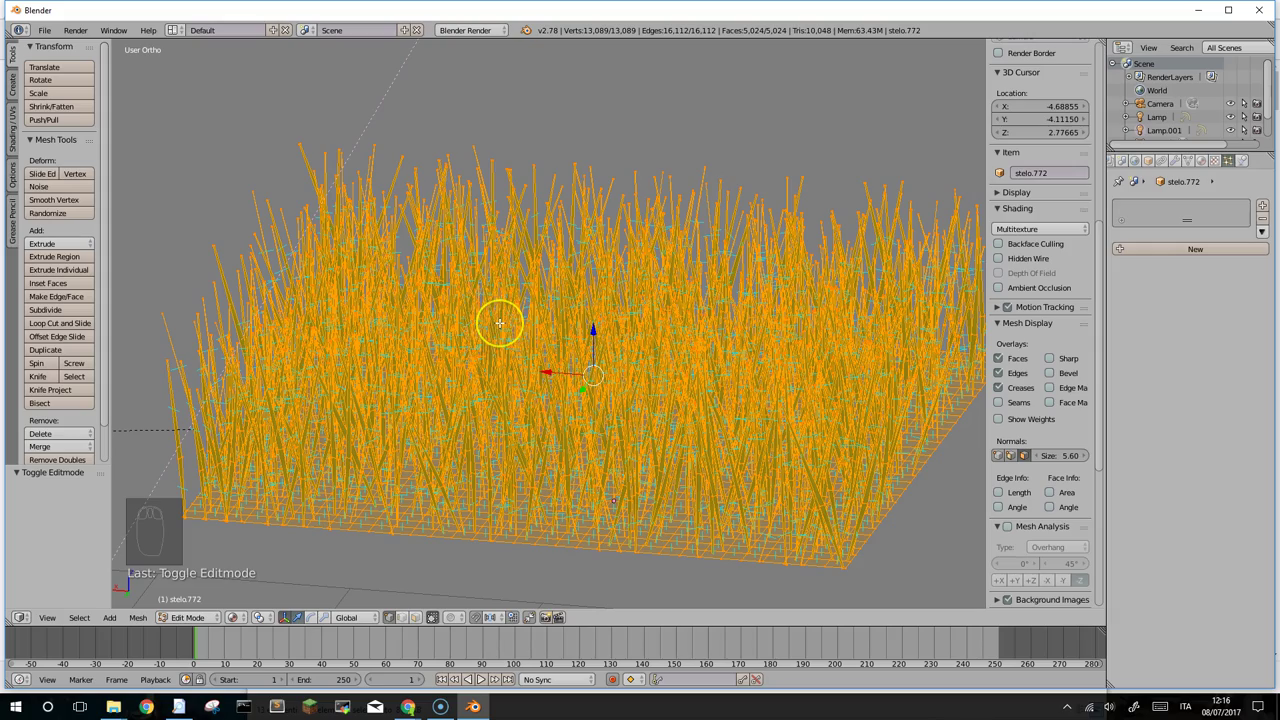
drag(516, 373, 523, 376)
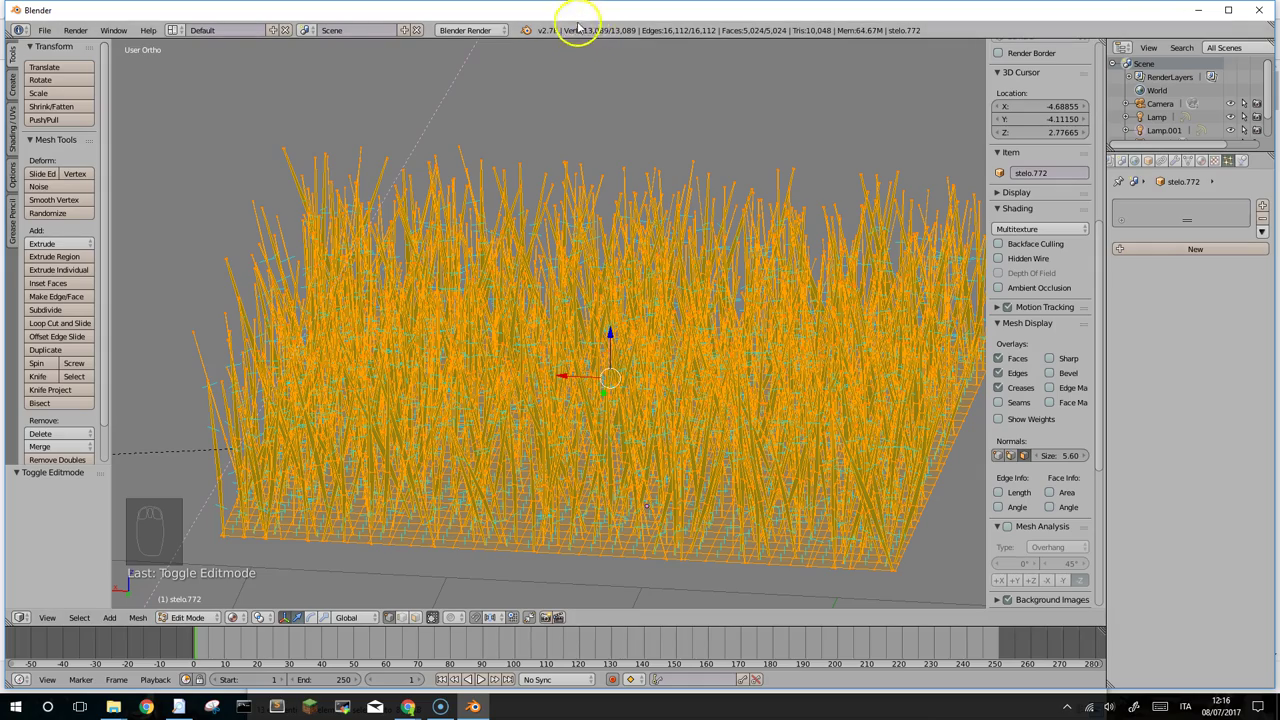
drag(528, 428, 555, 427)
middle_click(555, 428)
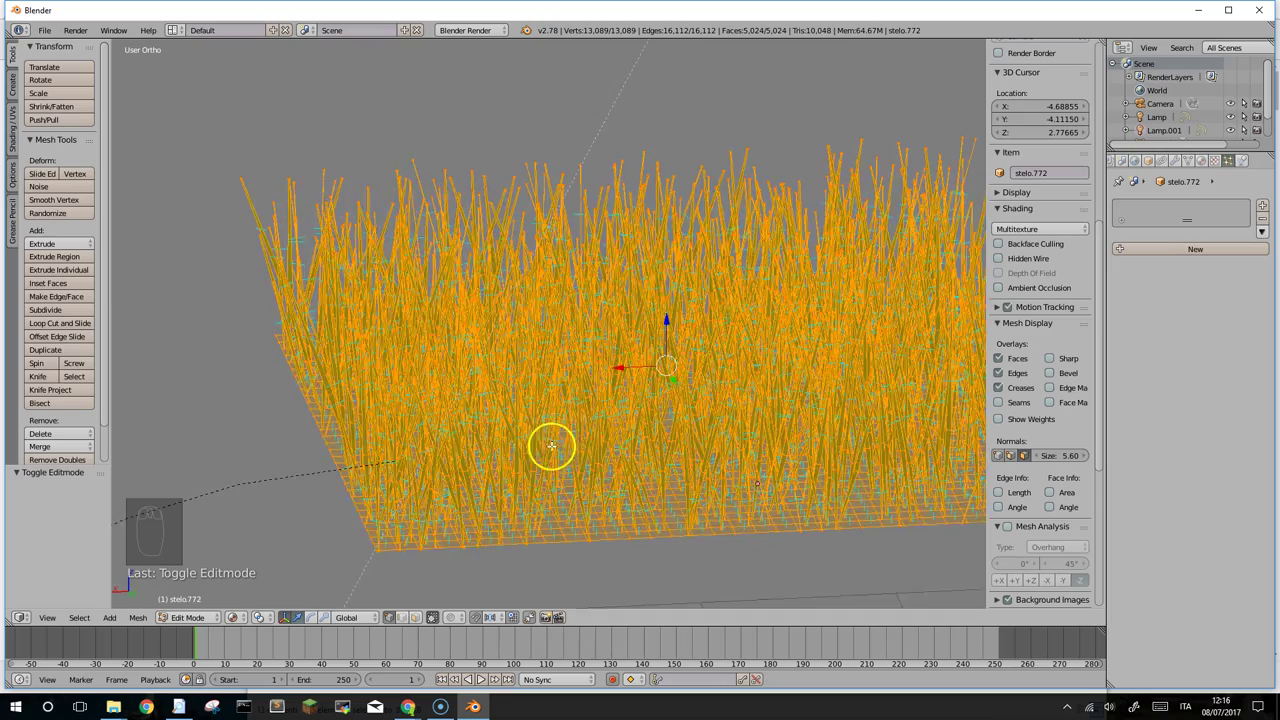
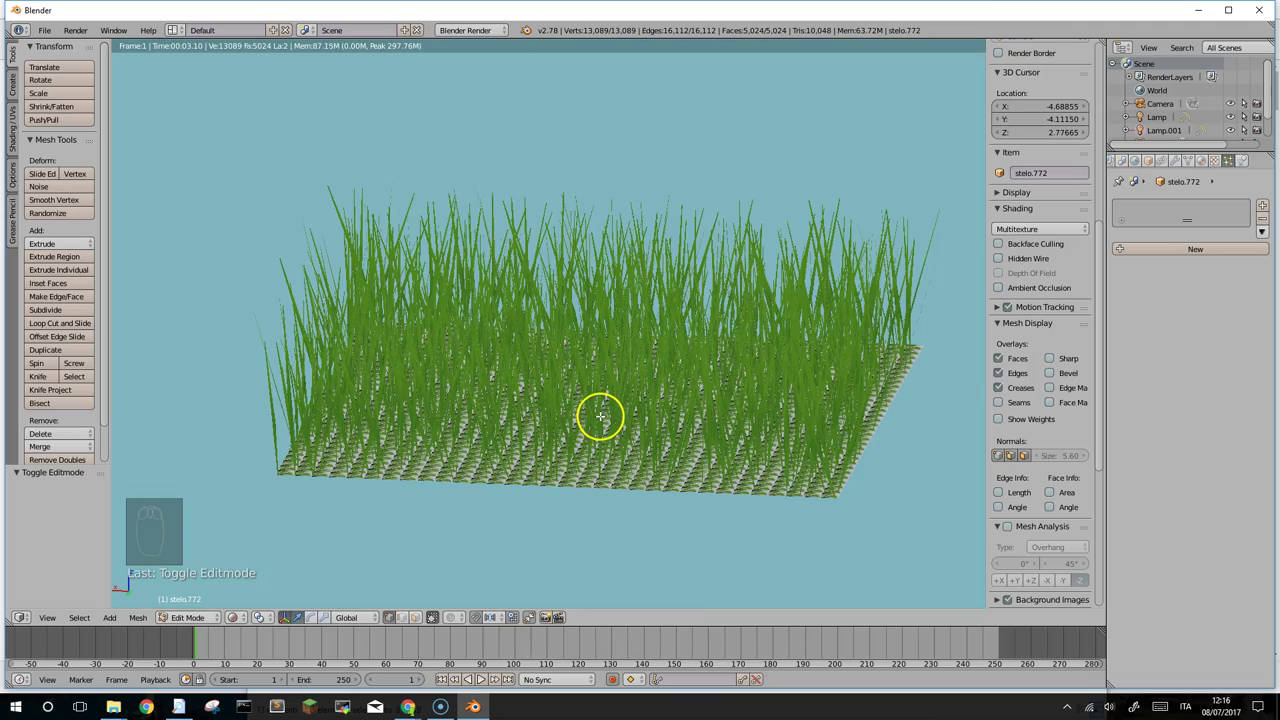
Step: Zoom in close on the rendered single-mesh grass field
drag(598, 417, 359, 510)
scroll(up, 3)
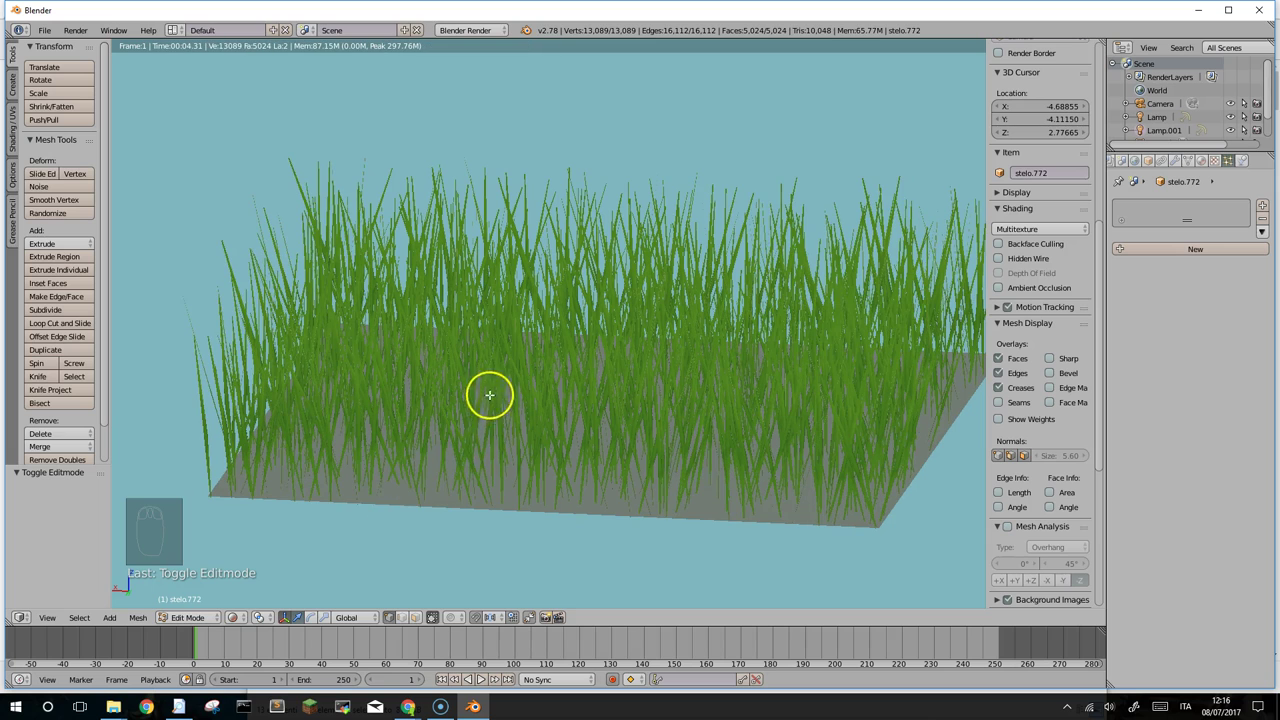